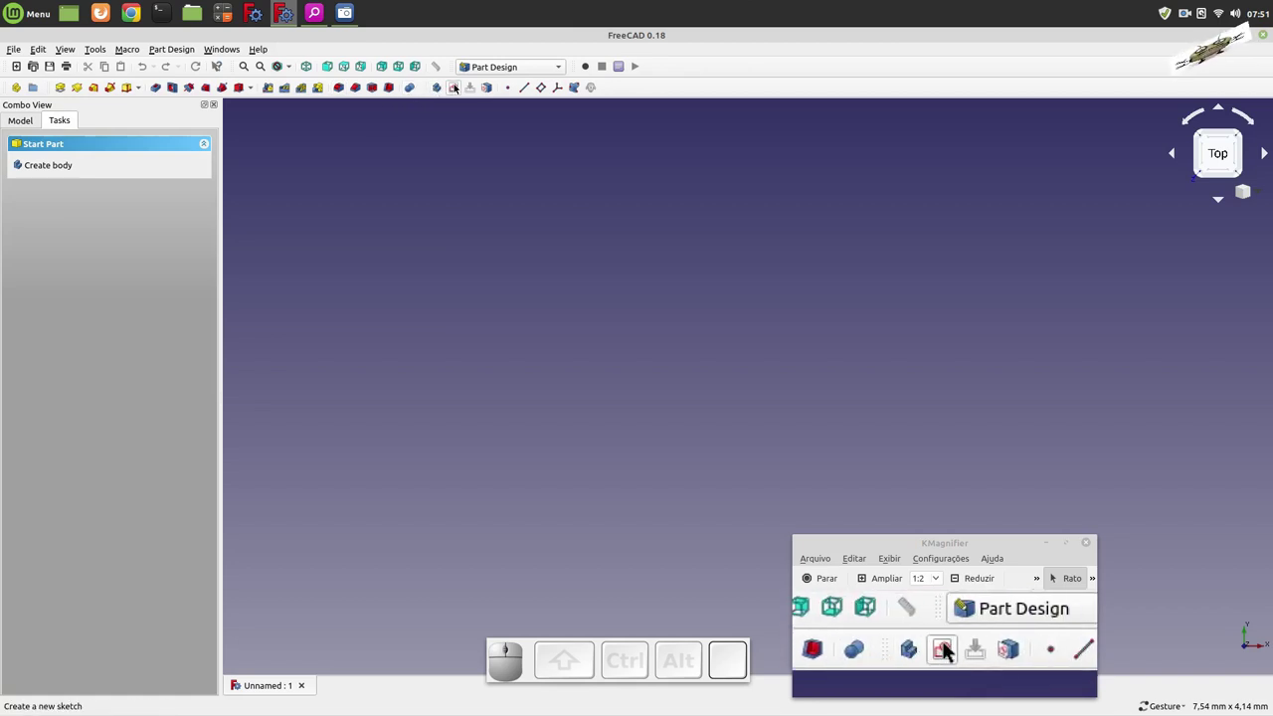
- Create a new sketch on the YZ_Plane
{"action": "left_click", "coordinate": [911, 645]}
{"action": "left_click", "coordinate": [900, 644]}
{"action": "left_click", "coordinate": [935, 644]}
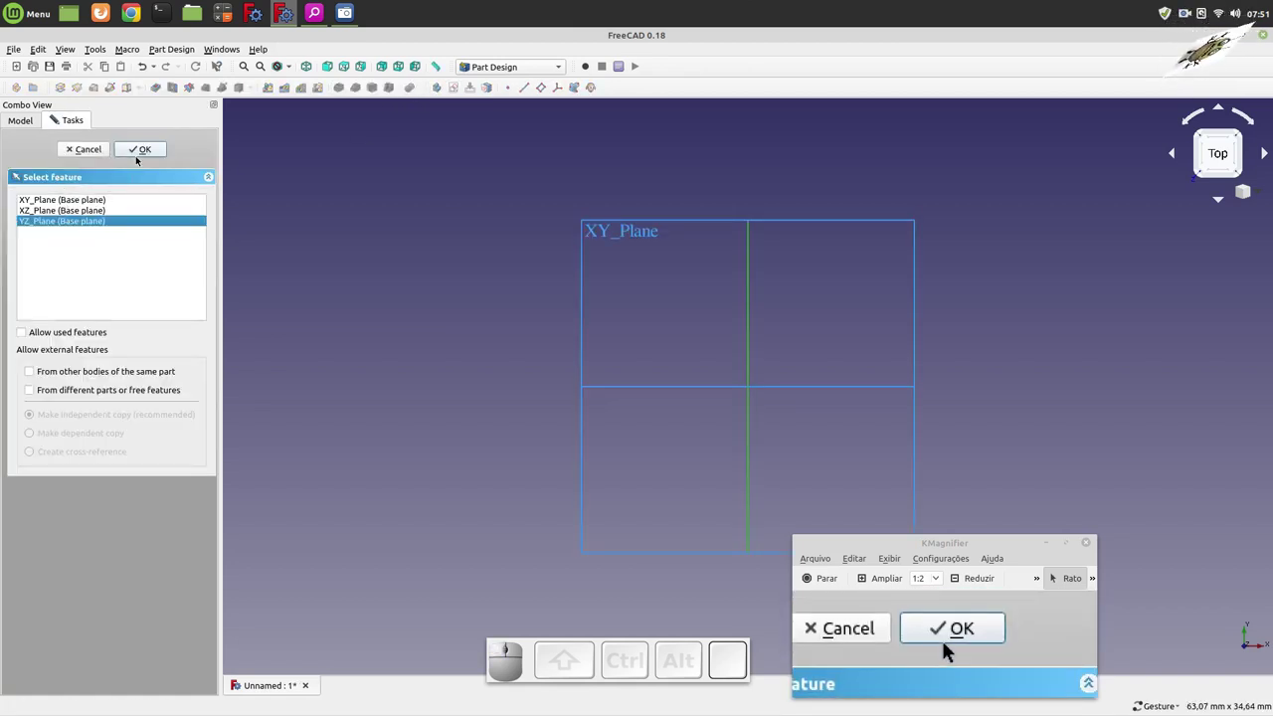
{"action": "left_click", "coordinate": [948, 644]}
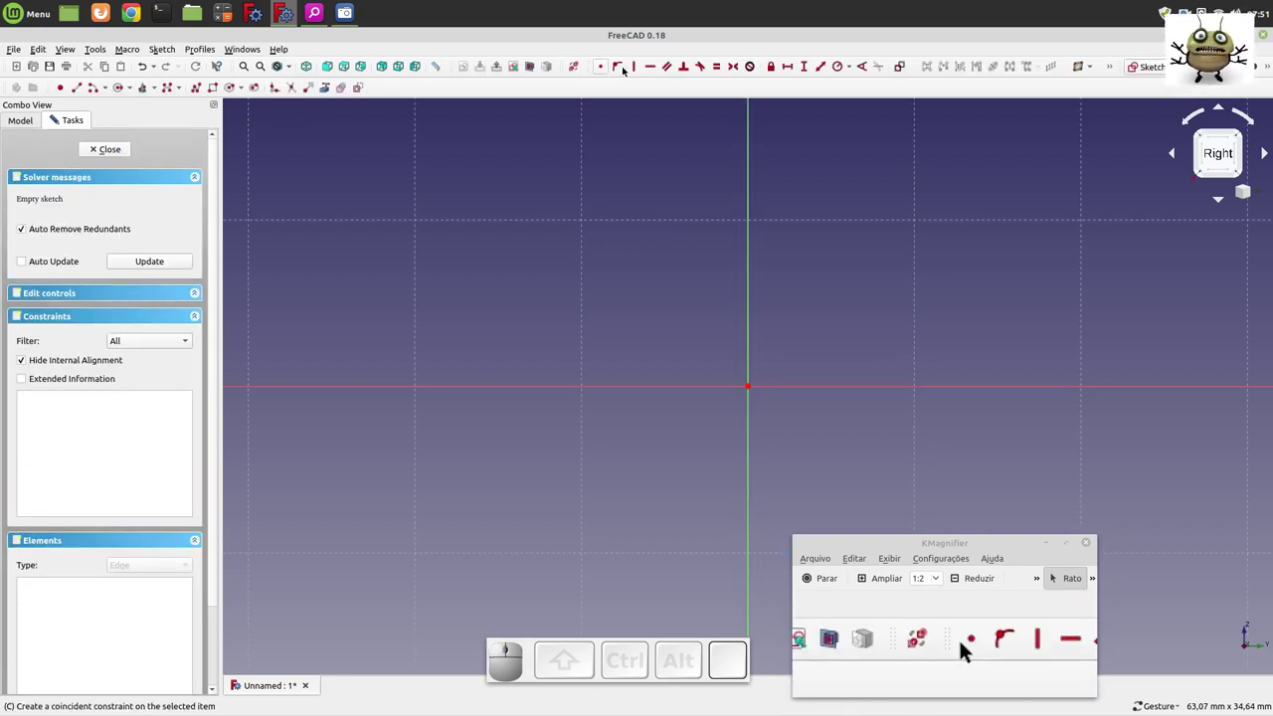
- Draw the half-disc profile: a horizontal line continued by an arc above it
{"action": "left_click", "coordinate": [948, 644]}
{"action": "left_click", "coordinate": [948, 644]}
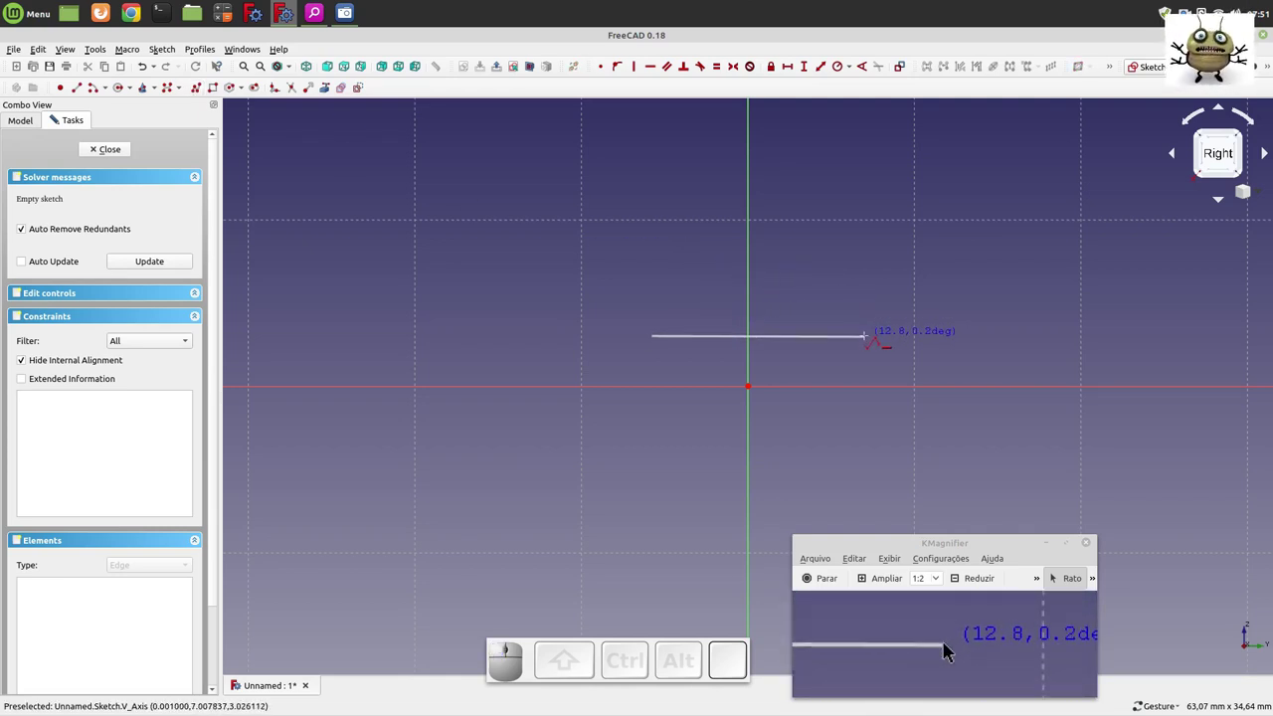
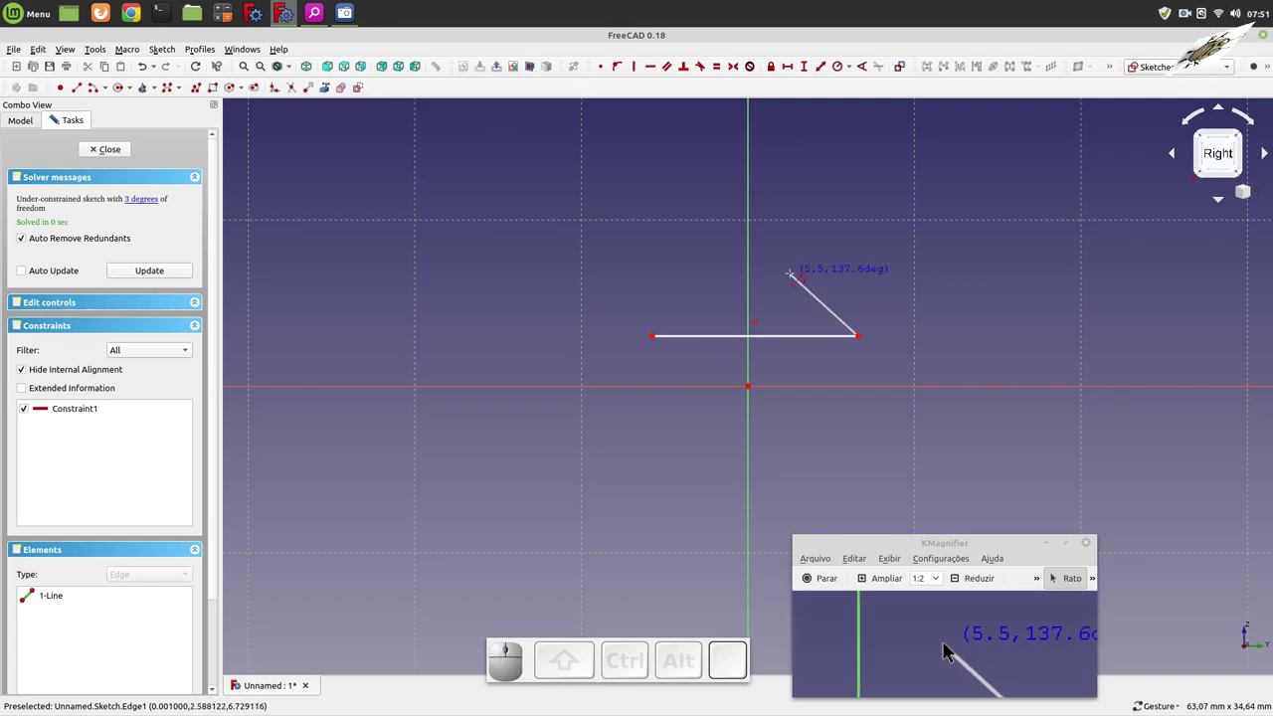
{"action": "key", "text": "m"}
{"action": "key", "text": "m"}
{"action": "key", "text": "m"}
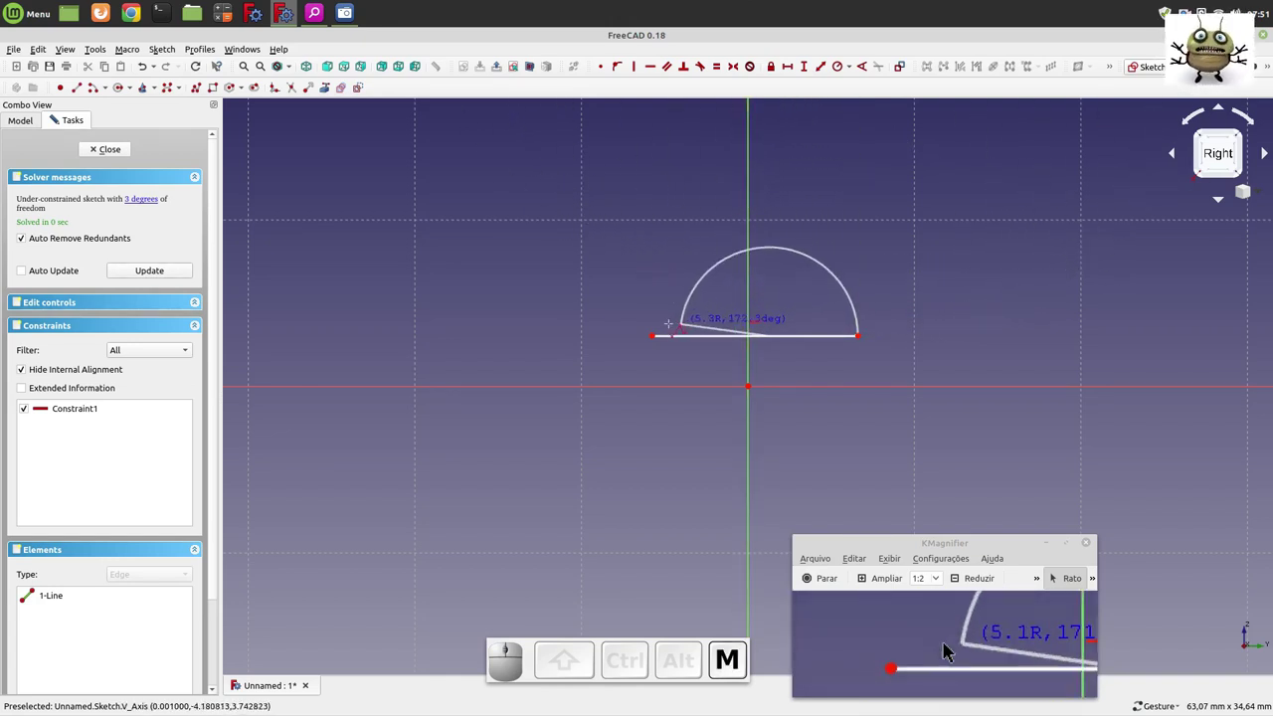
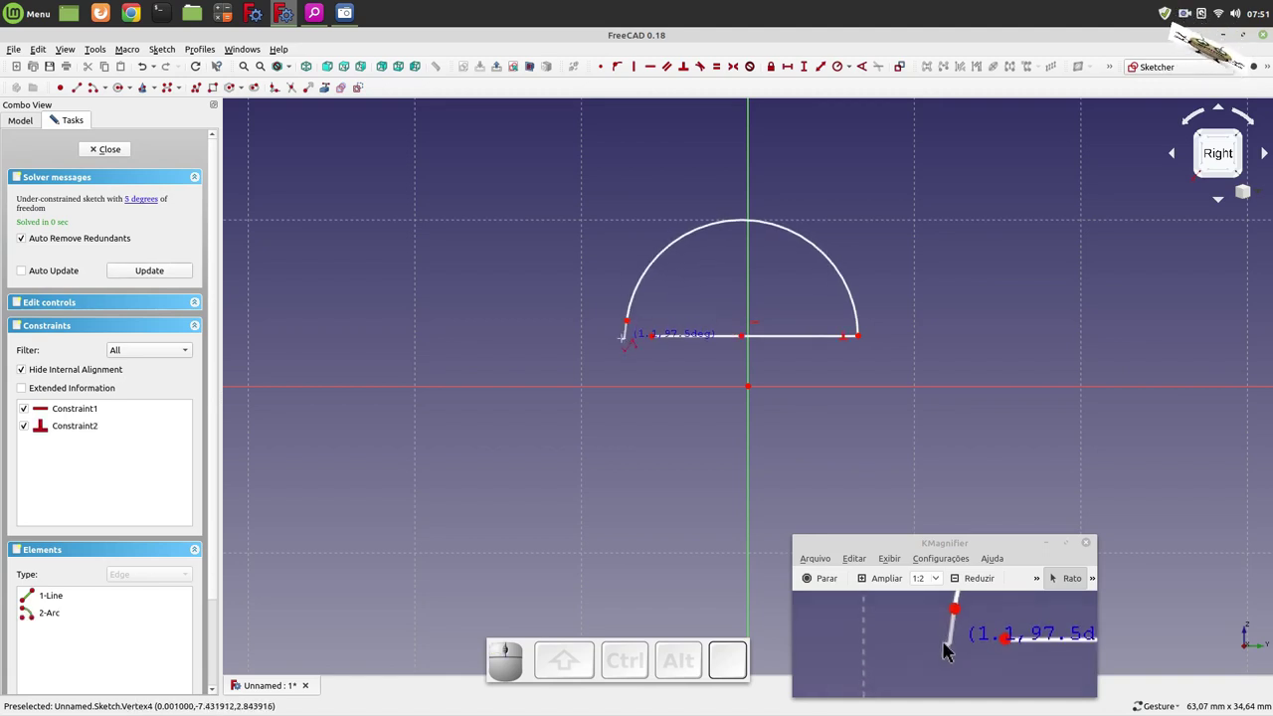
{"action": "scroll", "scroll_direction": "up", "scroll_amount": 3}
{"action": "key", "text": "Escape"}
{"action": "key", "text": "Escape"}
- Close the profile by joining the arc endpoint to the line's end
{"action": "left_click", "coordinate": [948, 644]}
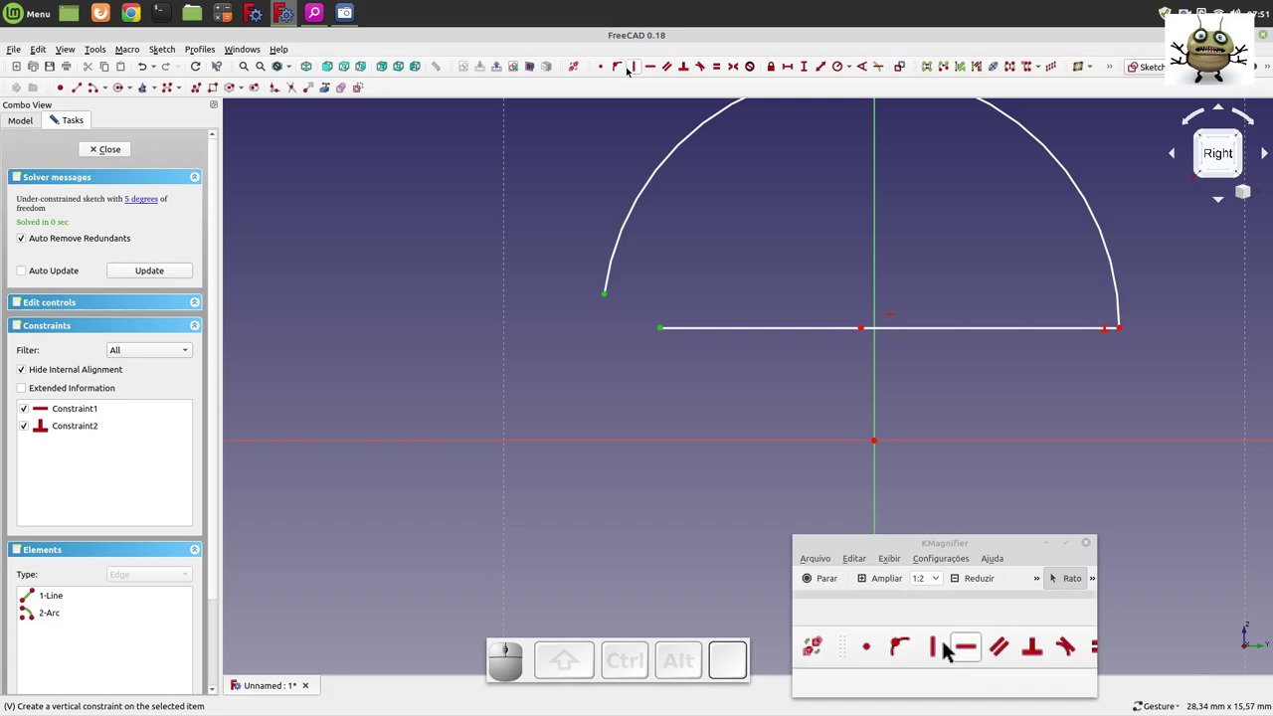
{"action": "left_click", "coordinate": [948, 644]}
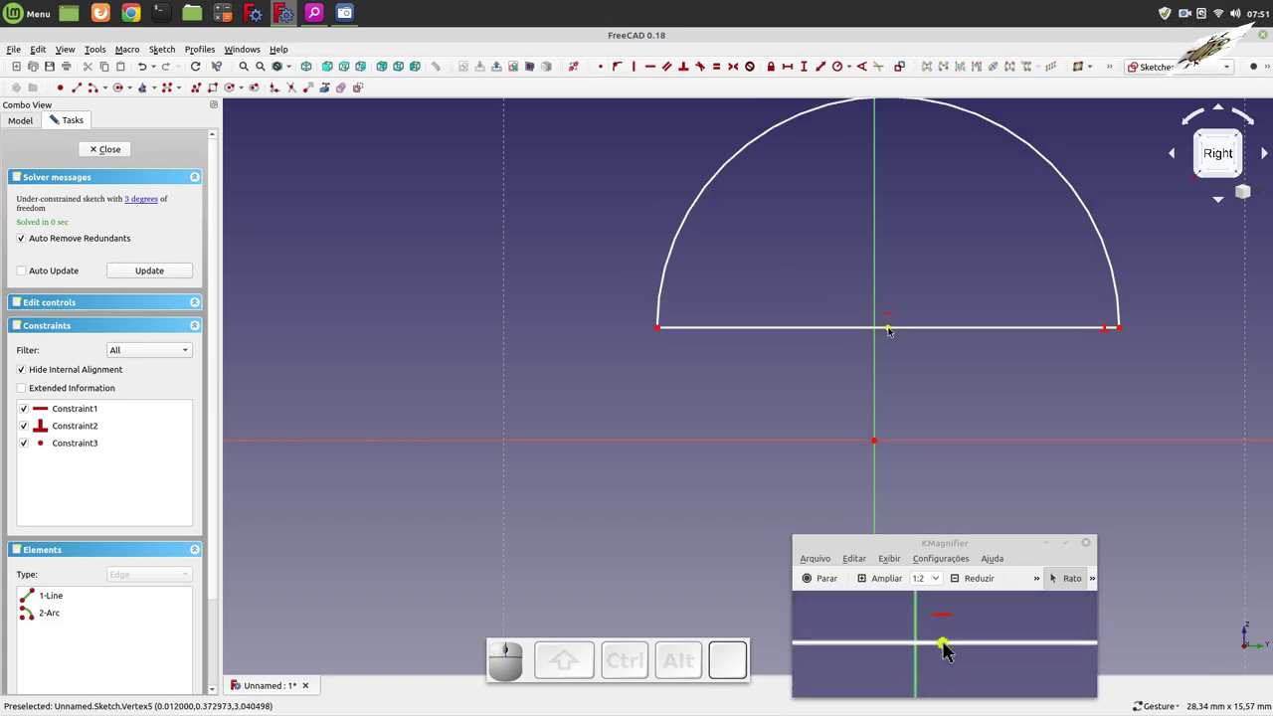
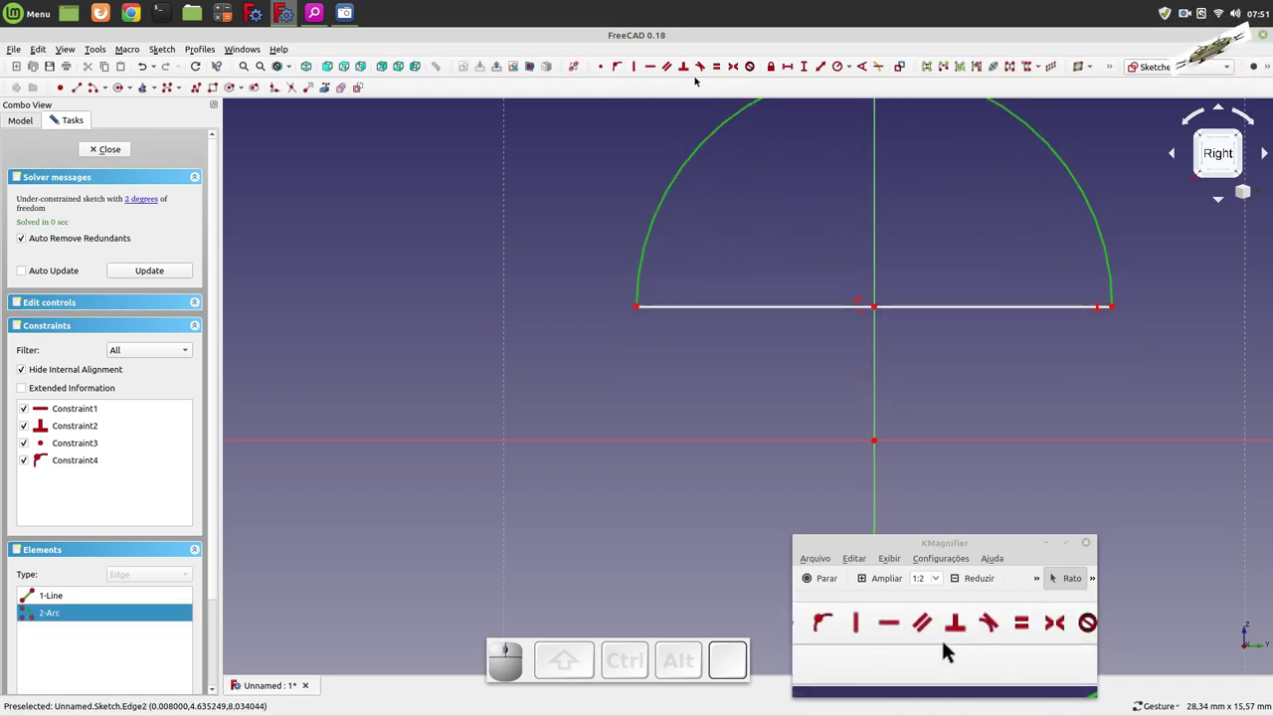
- Give the arc a 1 mm radius
{"action": "left_click", "coordinate": [947, 644]}
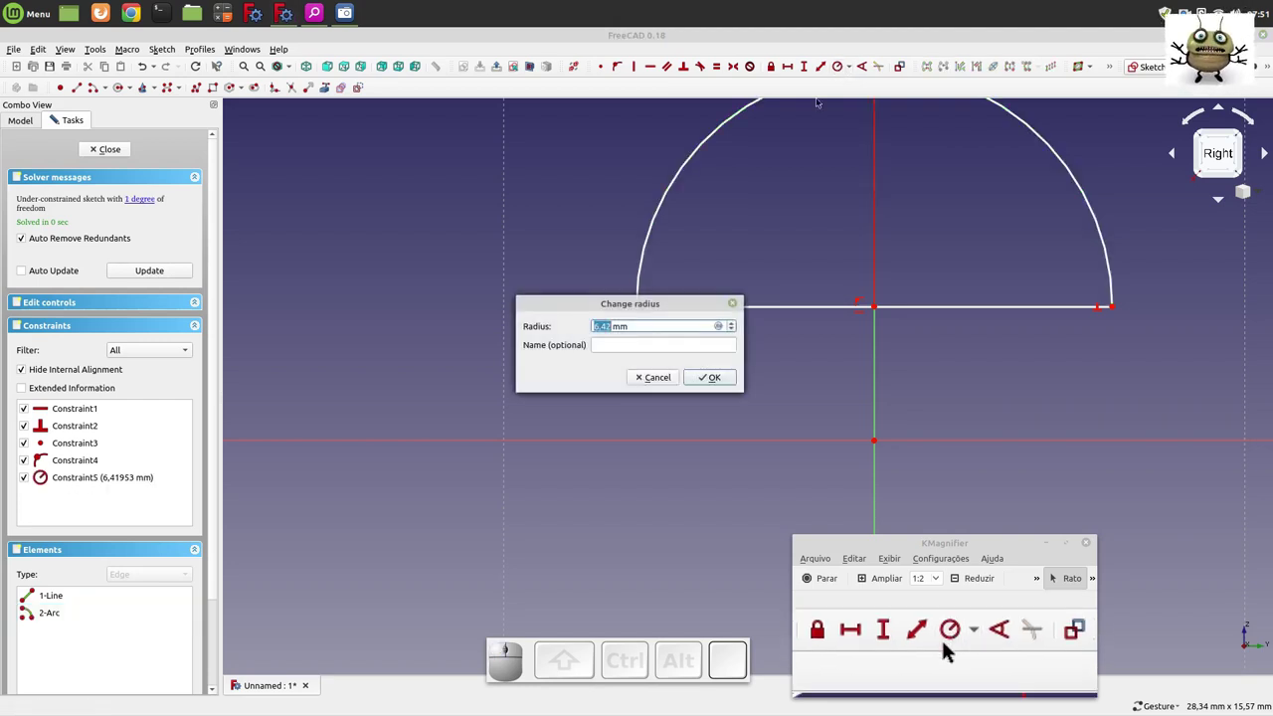
{"action": "key", "text": "1"}
{"action": "left_click", "coordinate": [948, 644]}
- Fix a 0.05 mm vertical distance between the profile centre and the origin
{"action": "left_click", "coordinate": [948, 644]}
{"action": "left_click", "coordinate": [947, 644]}
{"action": "left_click", "coordinate": [947, 644]}
{"action": "left_click", "coordinate": [948, 645]}
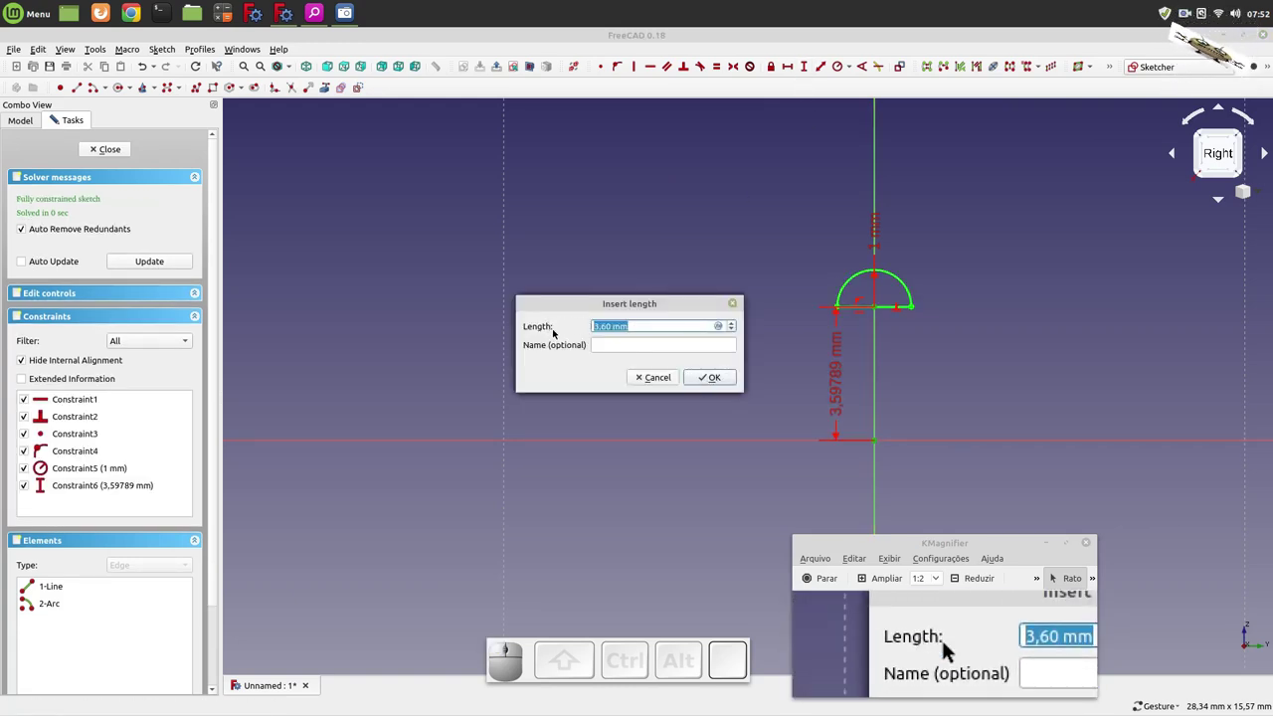
{"action": "key", "text": "5"}
{"action": "left_click", "coordinate": [947, 644]}
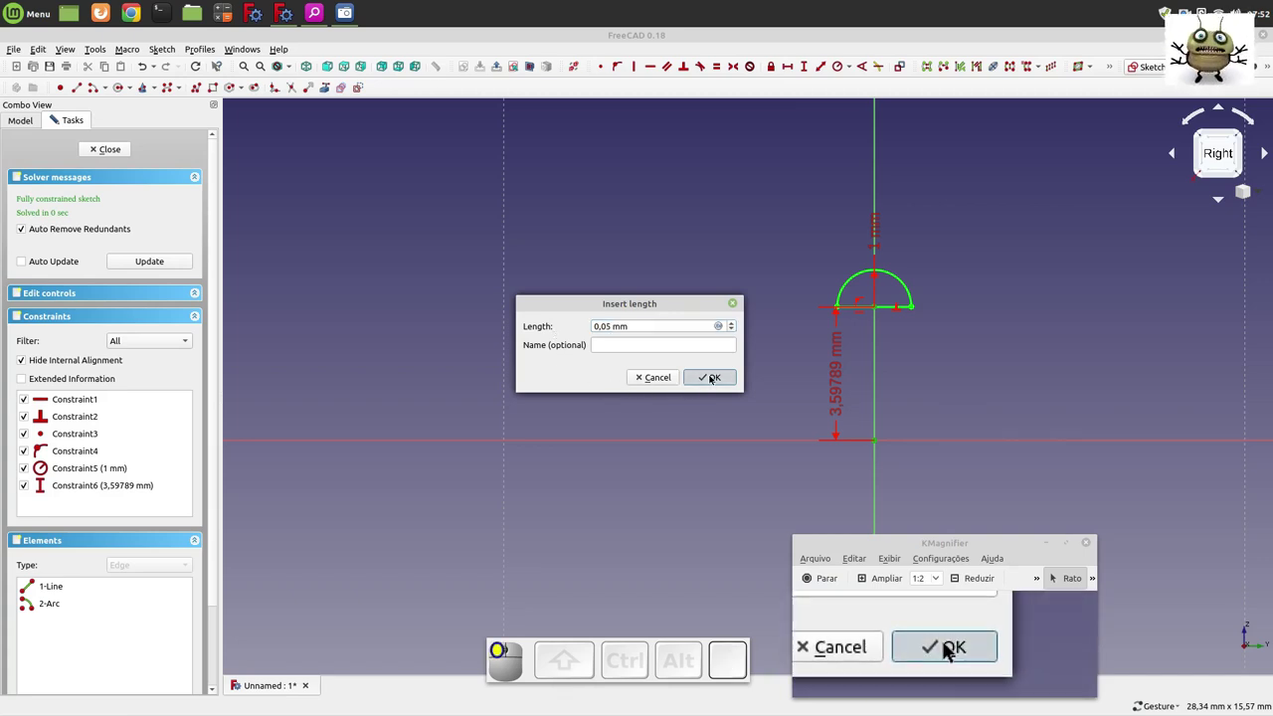
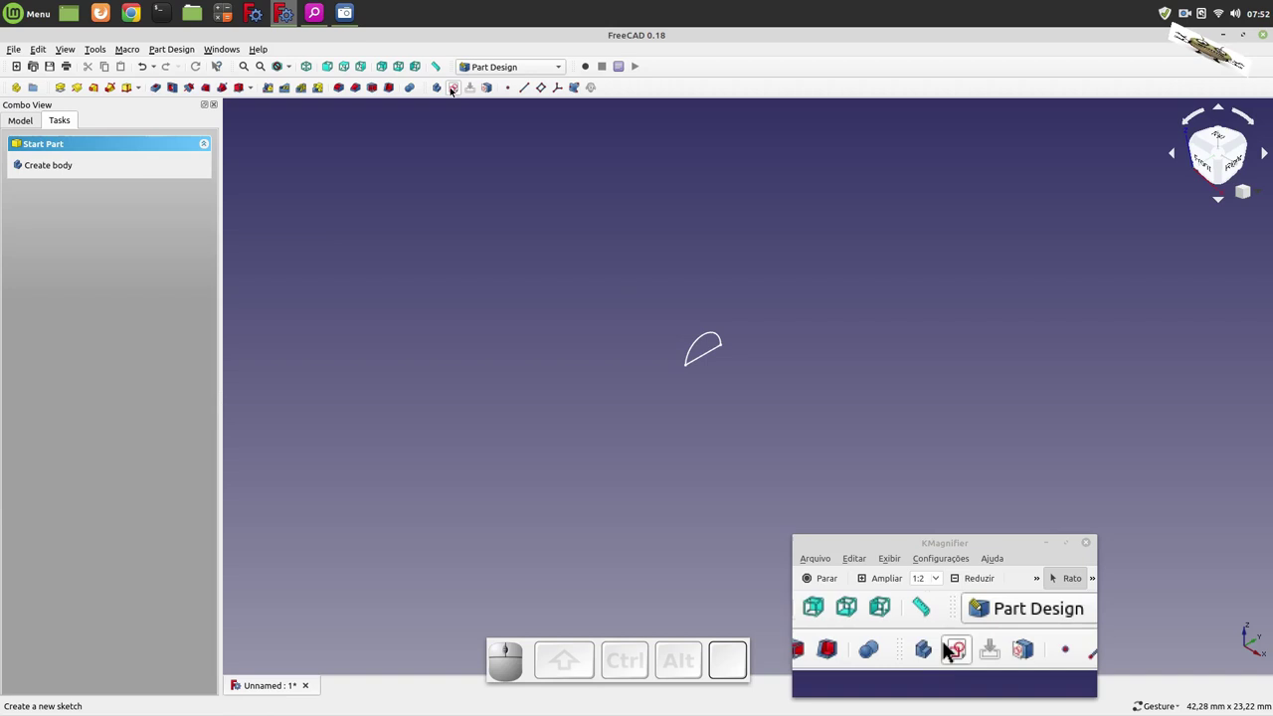
- Start a second sketch and draw the upper tip and upper leg of the wire outline
{"action": "left_click", "coordinate": [947, 644]}
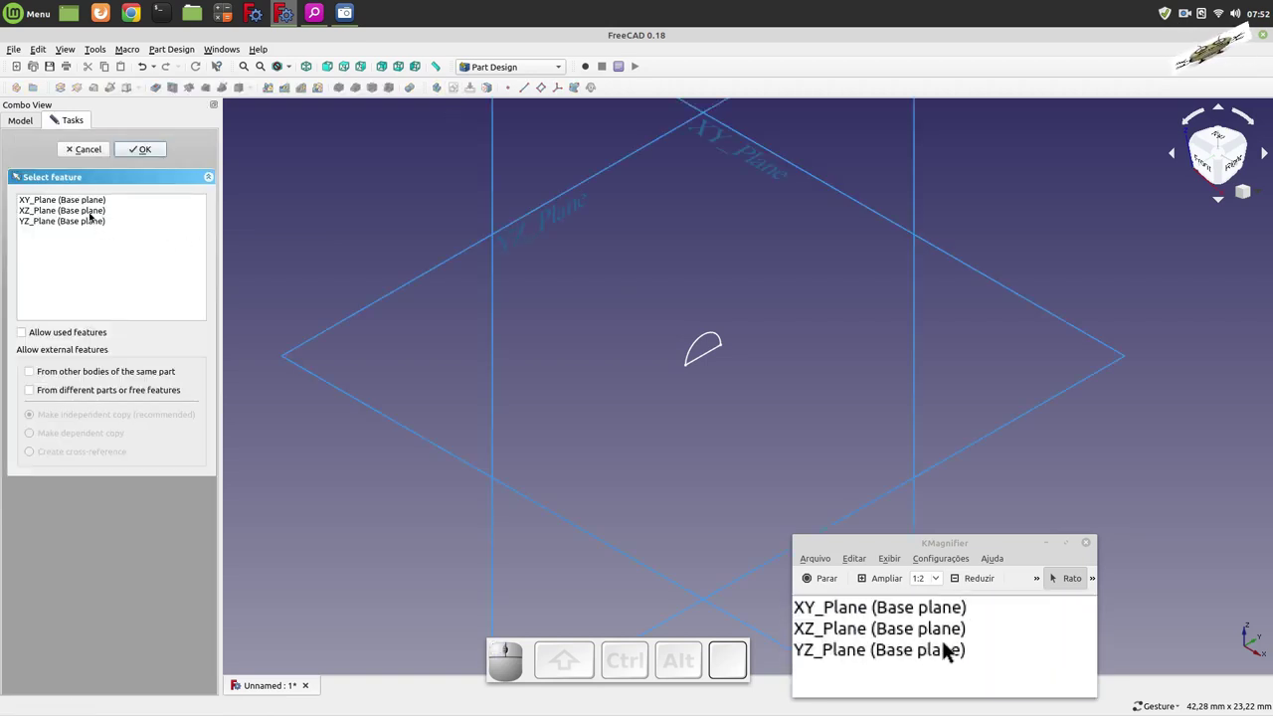
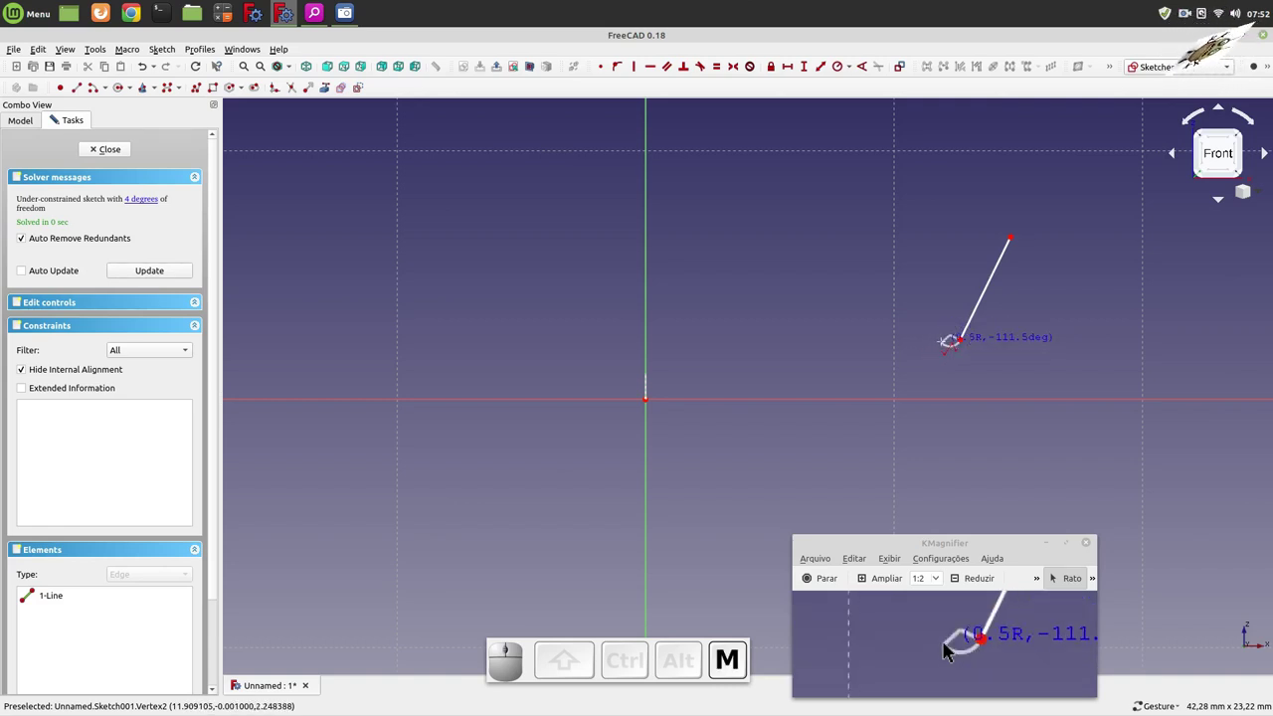
{"action": "scroll", "scroll_direction": "up", "scroll_amount": 3}
{"action": "scroll", "scroll_direction": "down", "scroll_amount": 3}
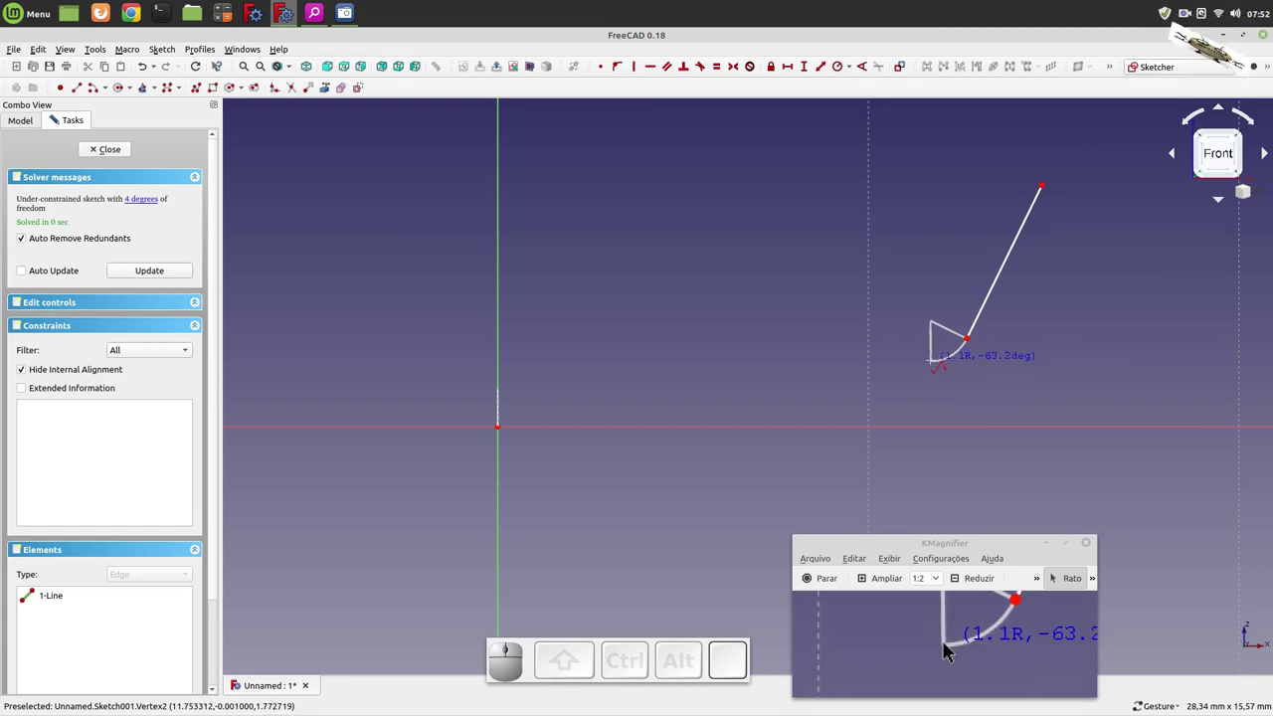
{"action": "left_click", "coordinate": [948, 645]}
{"action": "scroll", "scroll_direction": "down", "scroll_amount": 3}
{"action": "left_click", "coordinate": [948, 645]}
{"action": "scroll", "scroll_direction": "up", "scroll_amount": 3}
{"action": "scroll", "scroll_direction": "down", "scroll_amount": 3}
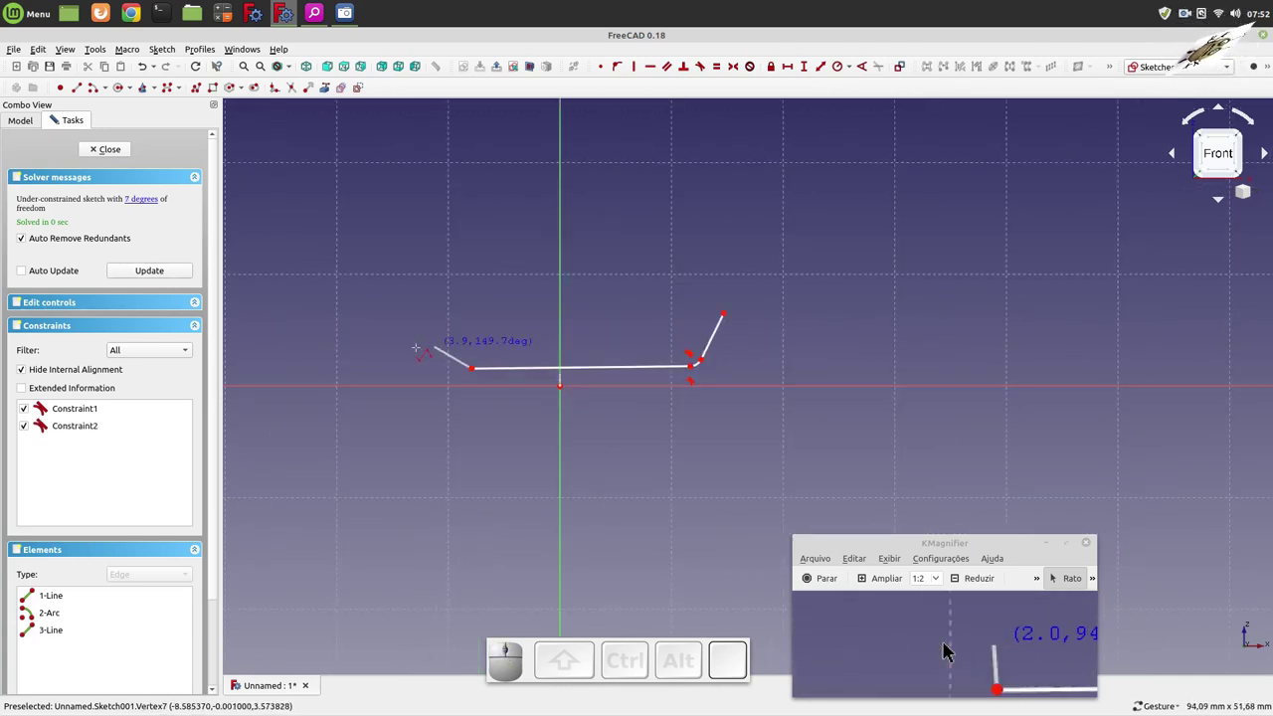
{"action": "left_click", "coordinate": [948, 644]}
- Continue with the round eye arc, the lower leg and the lower tip bend
{"action": "key", "text": "m"}
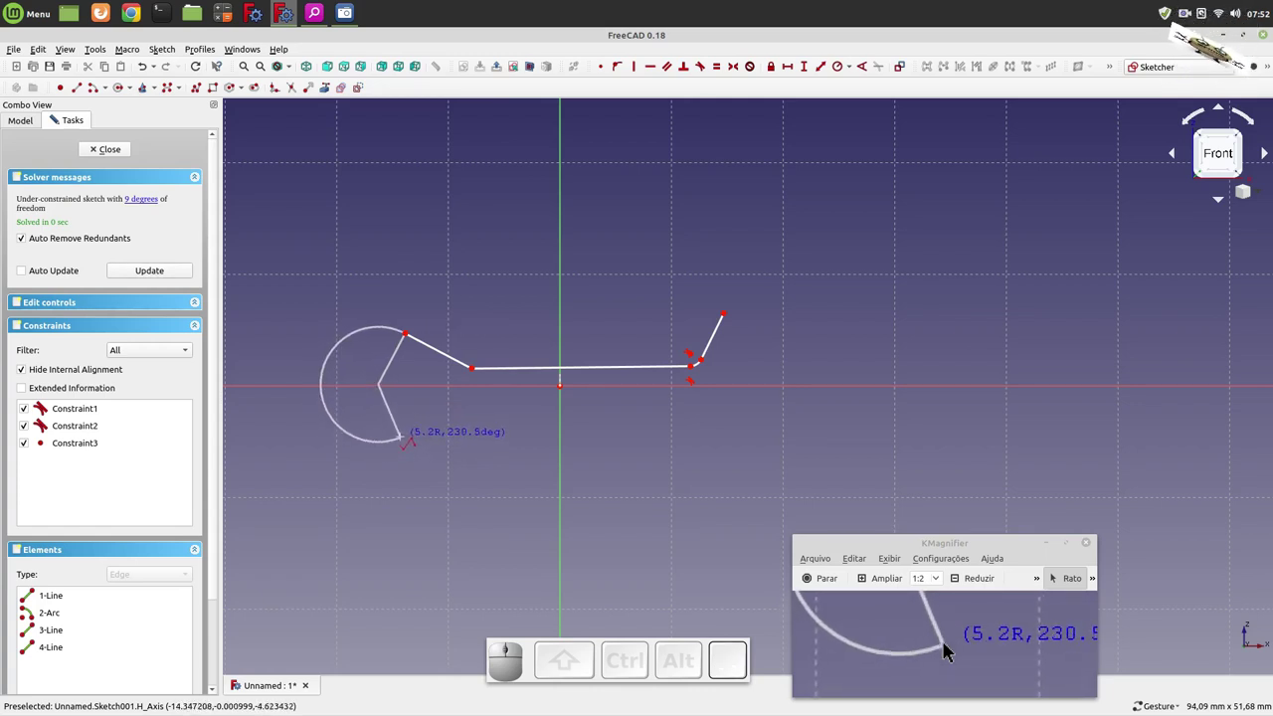
{"action": "left_click", "coordinate": [947, 644]}
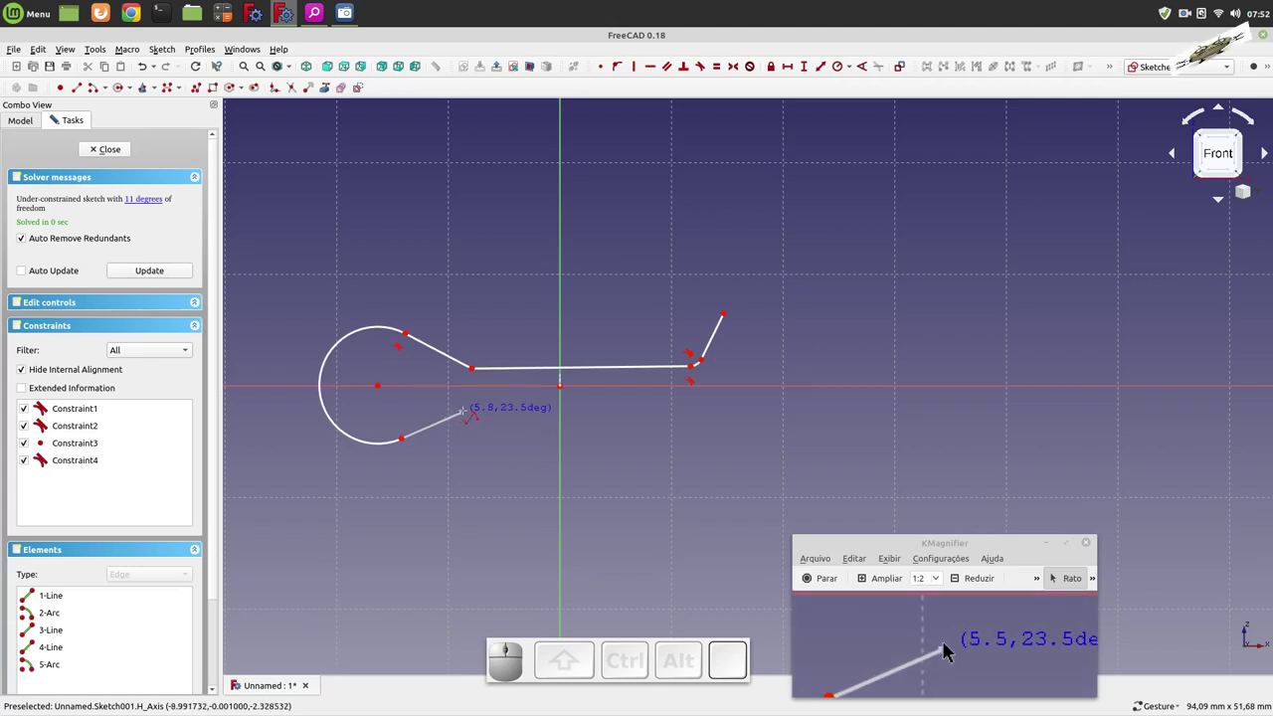
{"action": "left_click", "coordinate": [948, 644]}
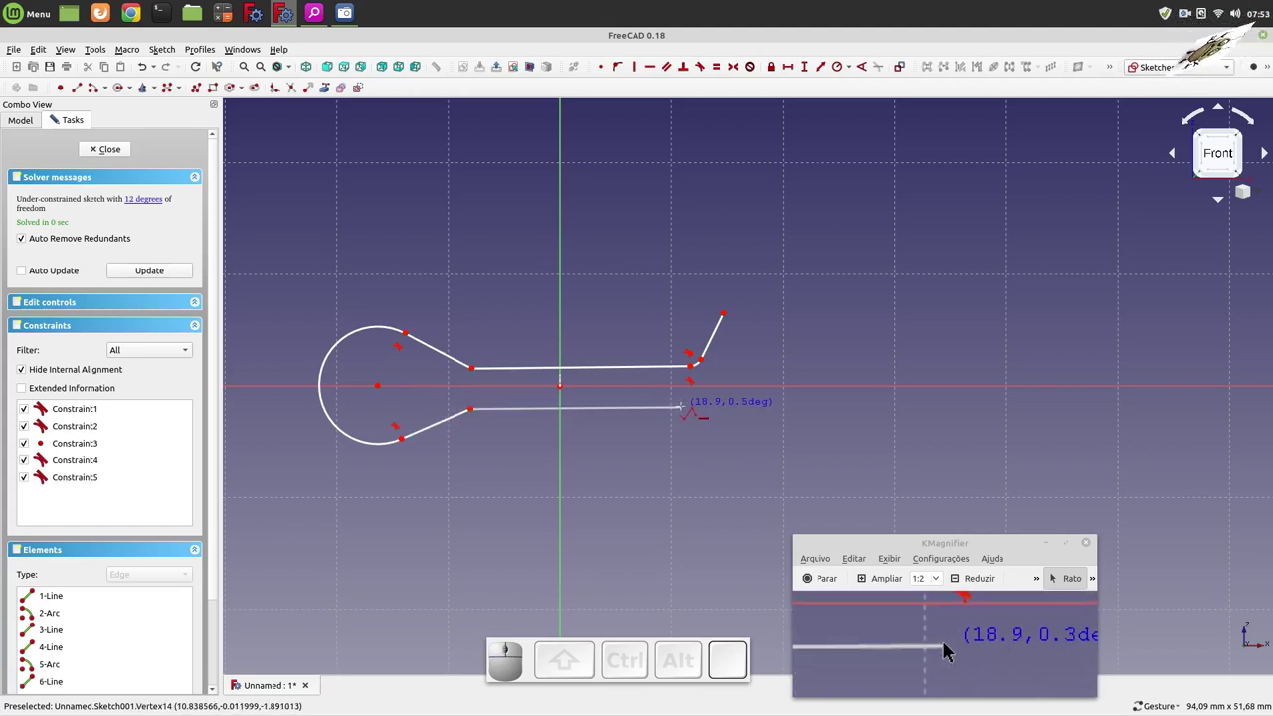
{"action": "left_click", "coordinate": [948, 644]}
{"action": "key", "text": "m"}
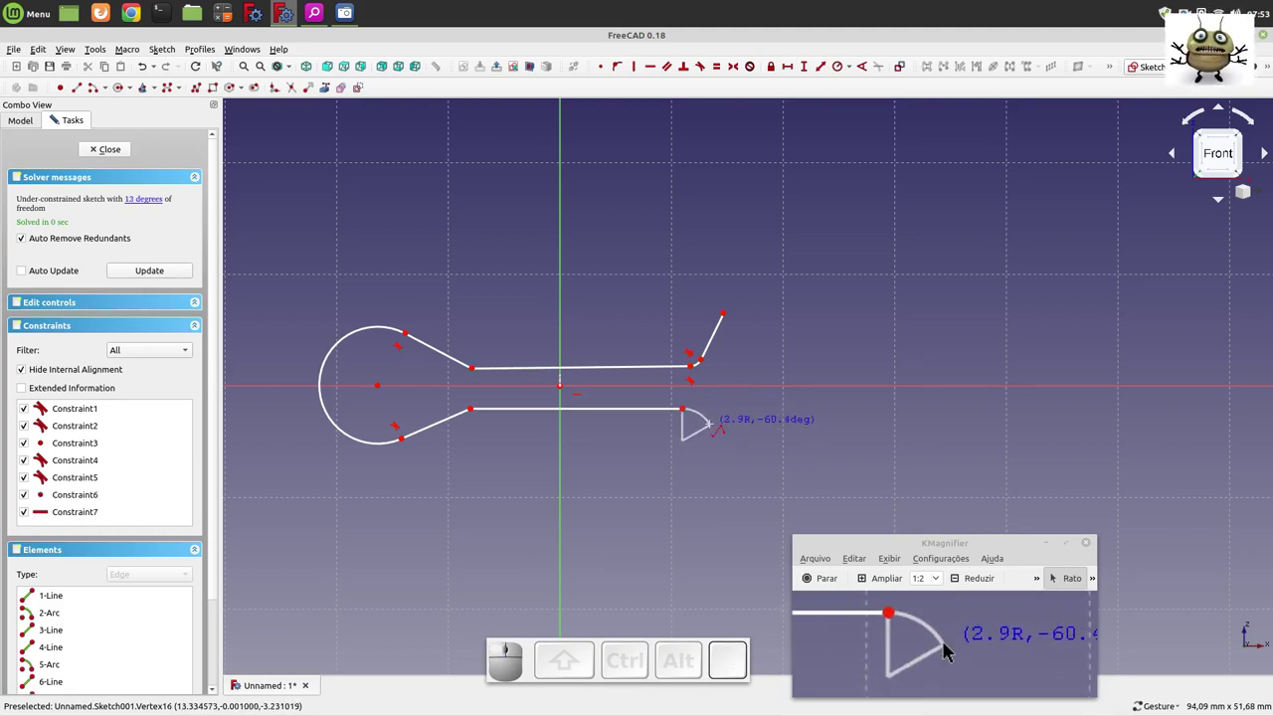
{"action": "left_click", "coordinate": [948, 644]}
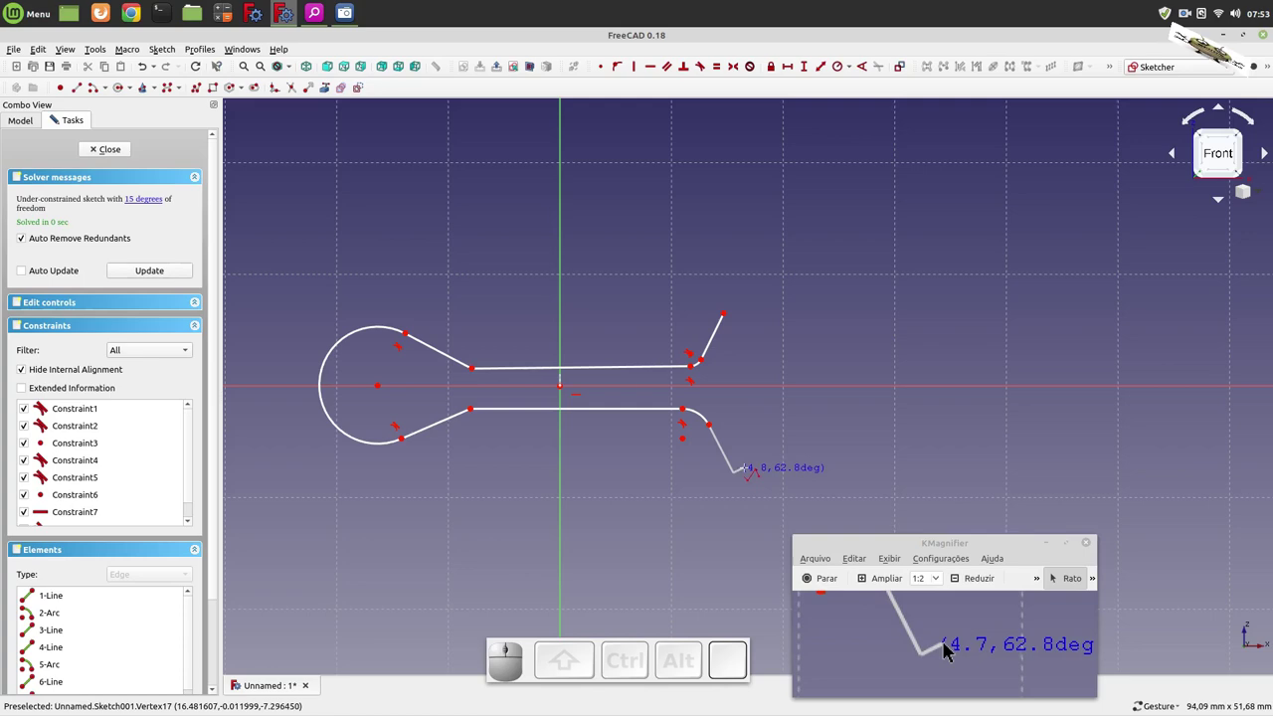
{"action": "left_click", "coordinate": [947, 645]}
{"action": "key", "text": "Escape"}
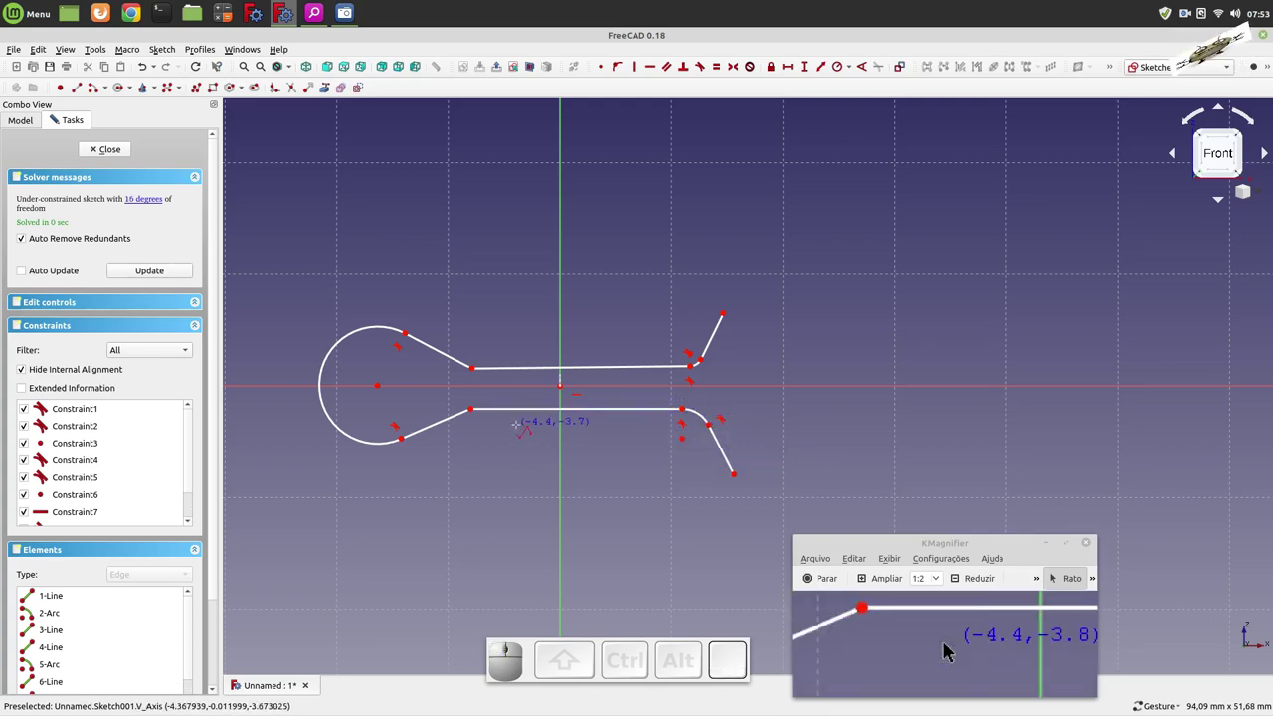
{"action": "scroll", "scroll_direction": "down", "scroll_amount": 3}
{"action": "scroll", "scroll_direction": "up", "scroll_amount": 3}
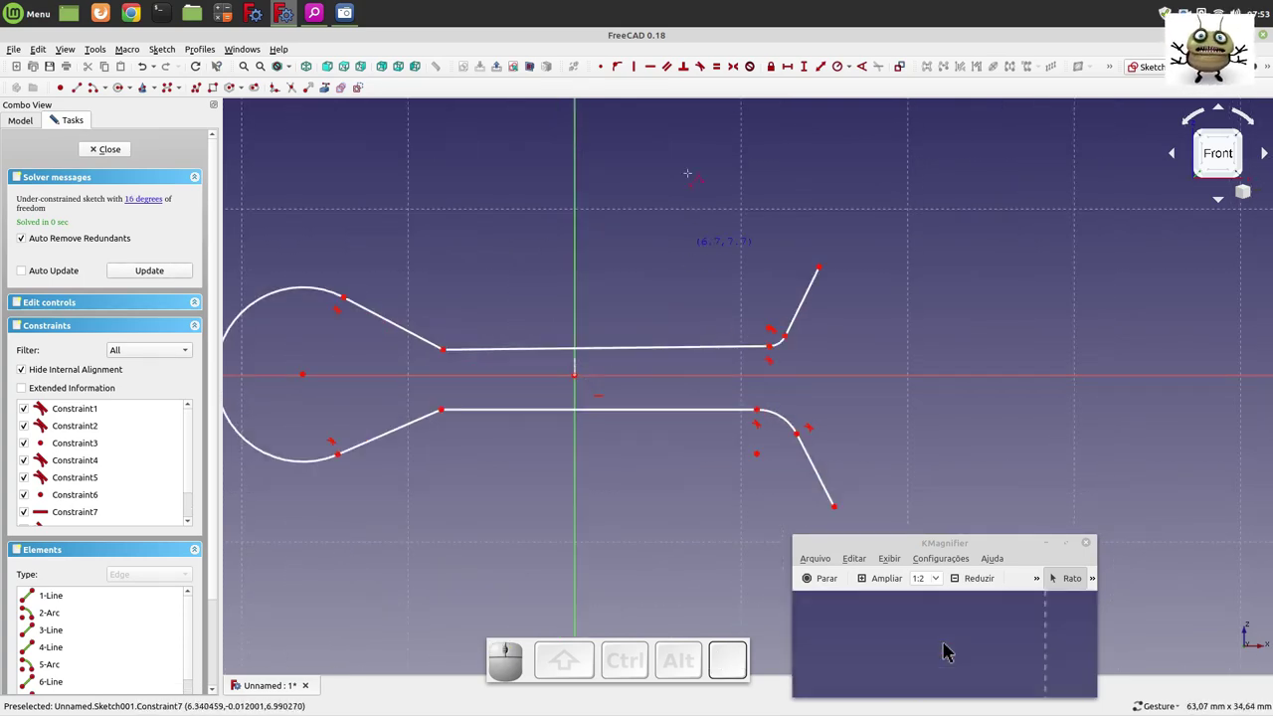
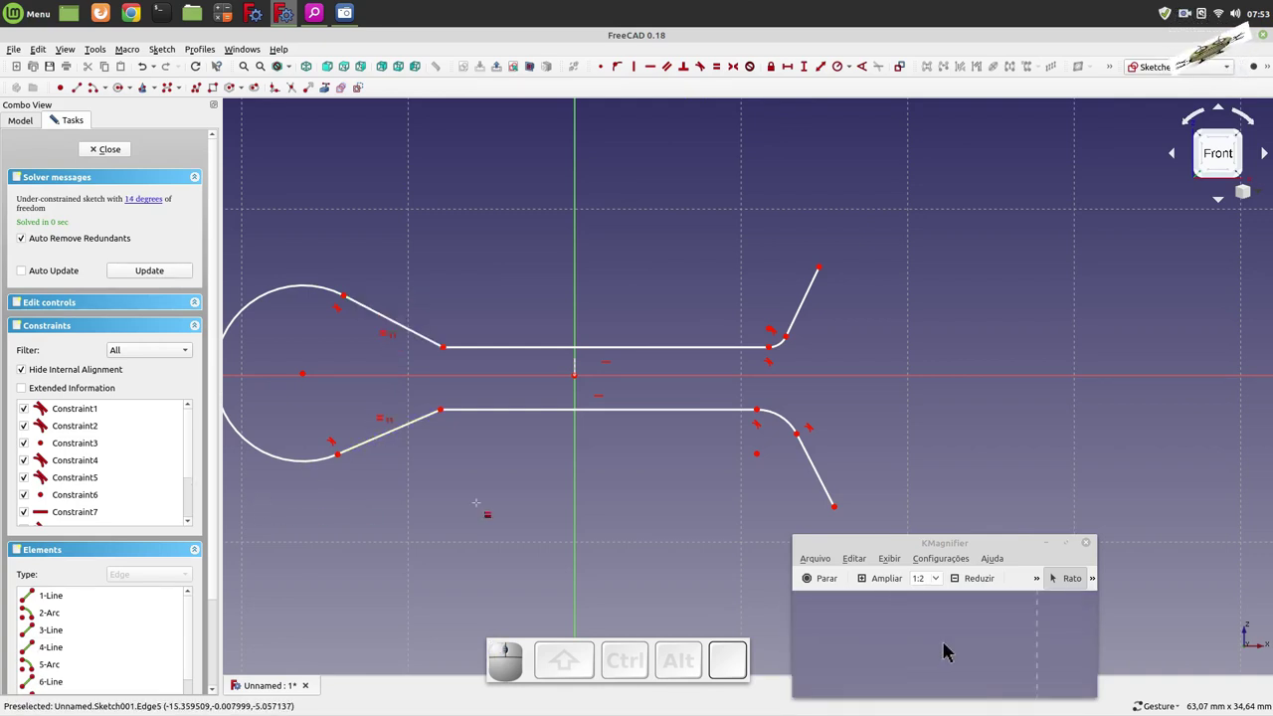
- Make the two tip bends equal with an Equal constraint
{"action": "left_click", "coordinate": [948, 644]}
{"action": "left_click", "coordinate": [948, 644]}
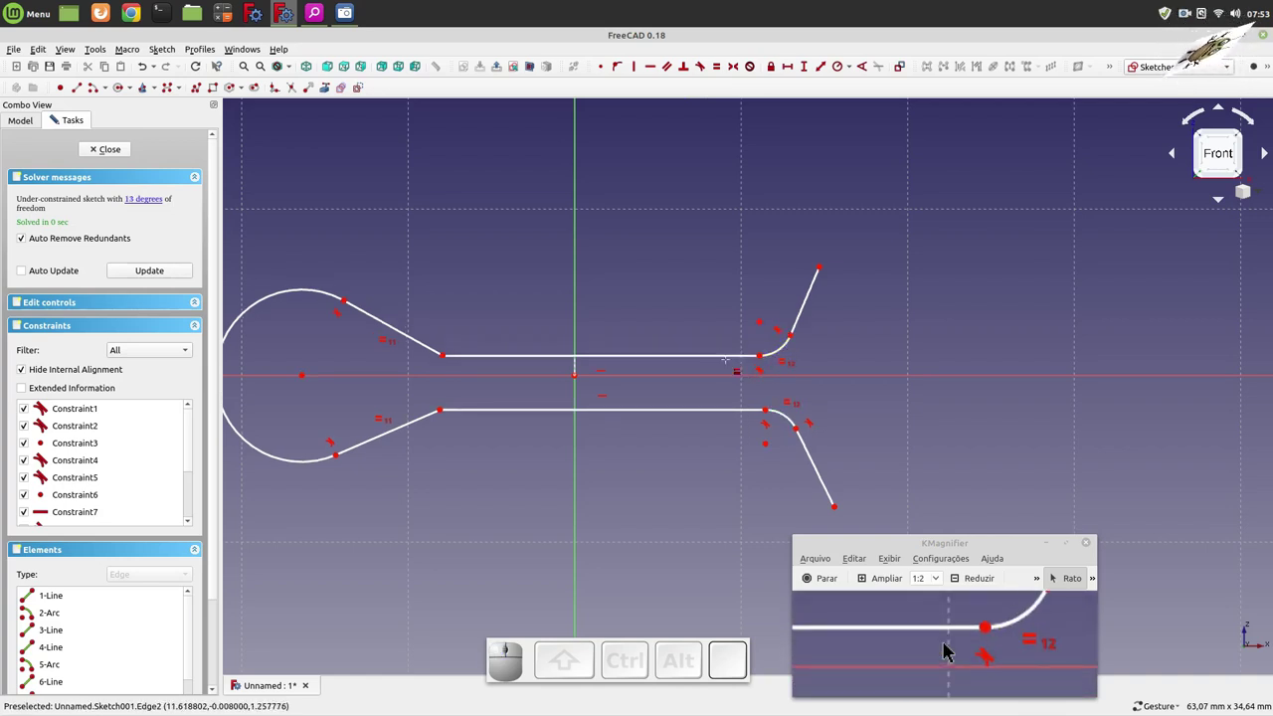
{"action": "scroll", "scroll_direction": "up", "scroll_amount": 3}
{"action": "scroll", "scroll_direction": "down", "scroll_amount": 3}
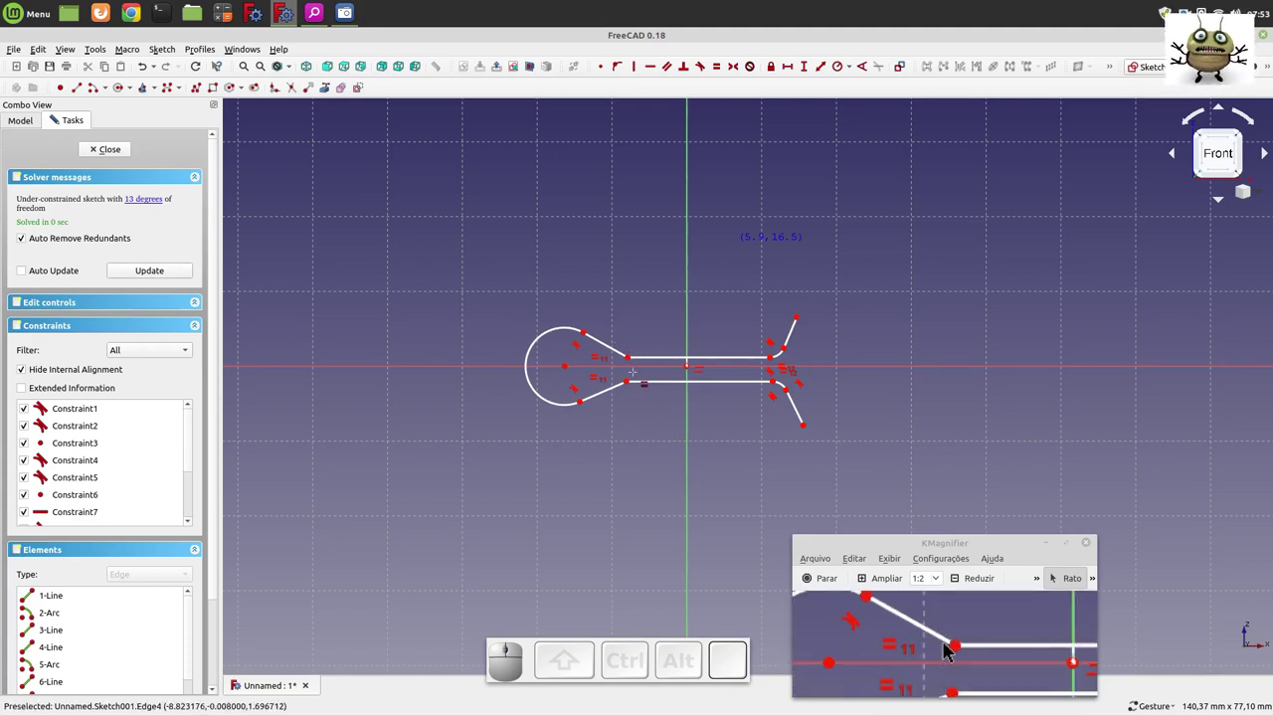
{"action": "scroll", "scroll_direction": "up", "scroll_amount": 3}
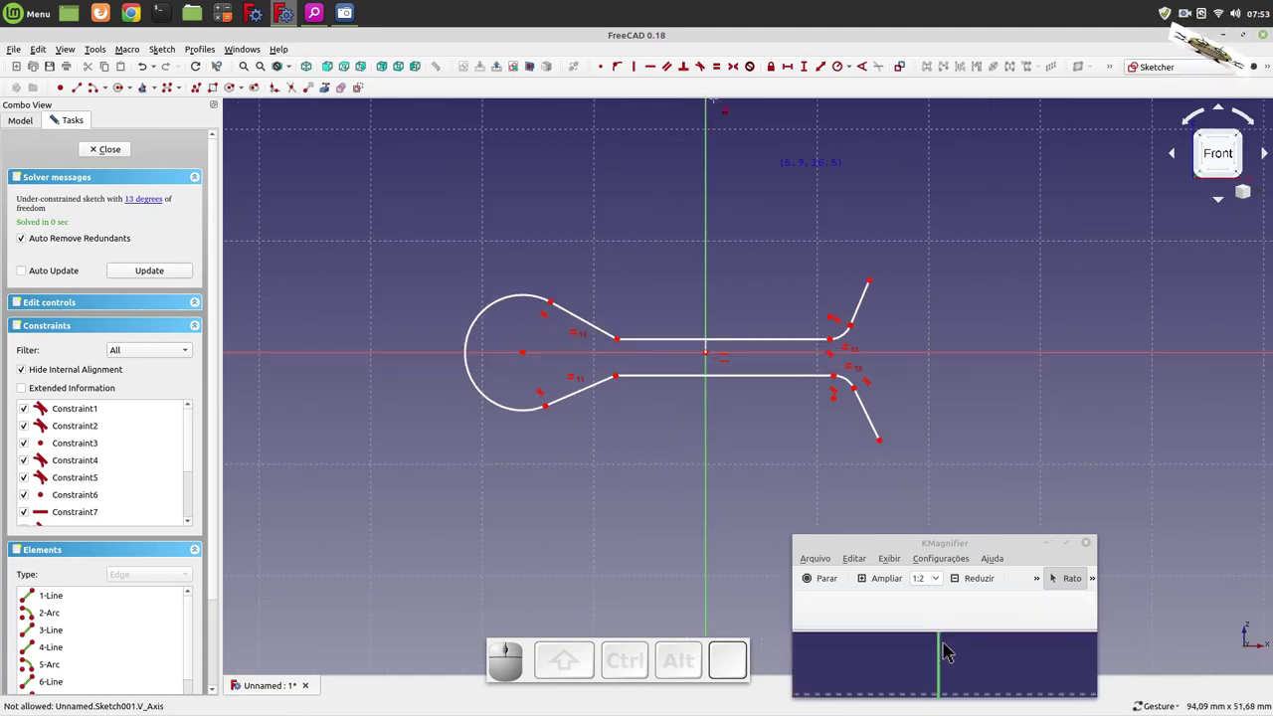
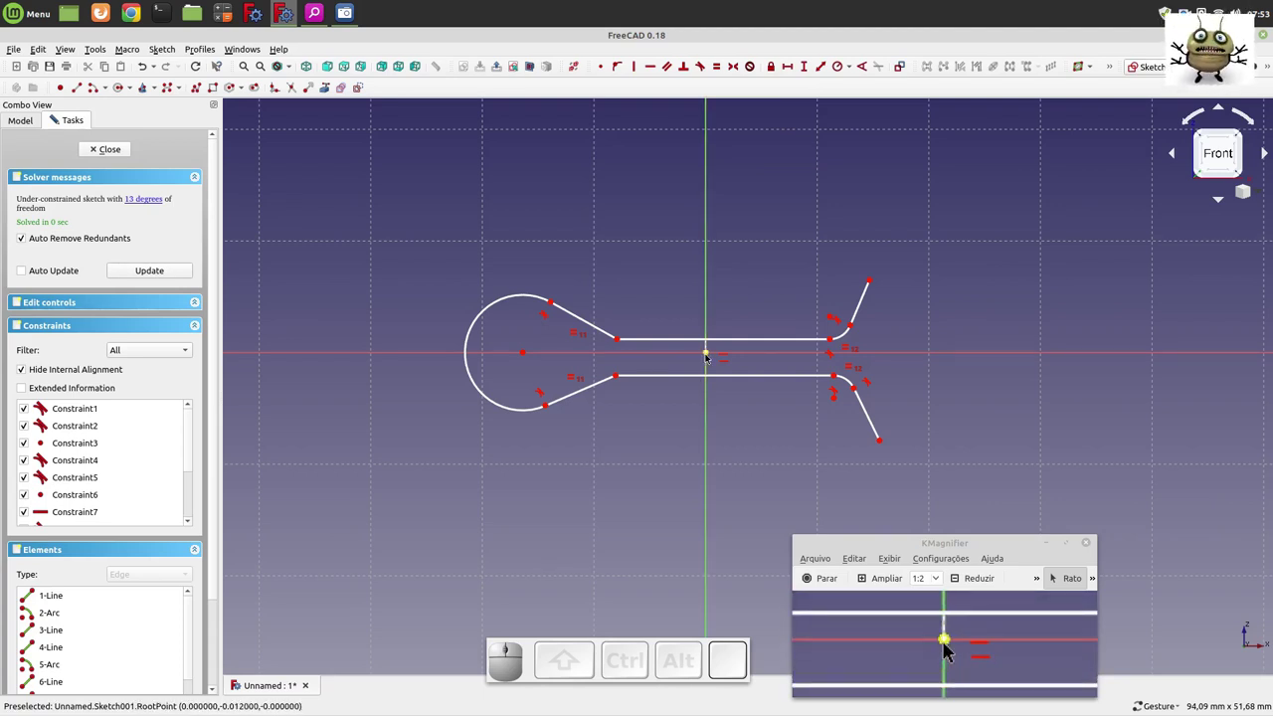
- Set 6 mm horizontal distances from the vertical axis to both shank ends
{"action": "left_click", "coordinate": [947, 644]}
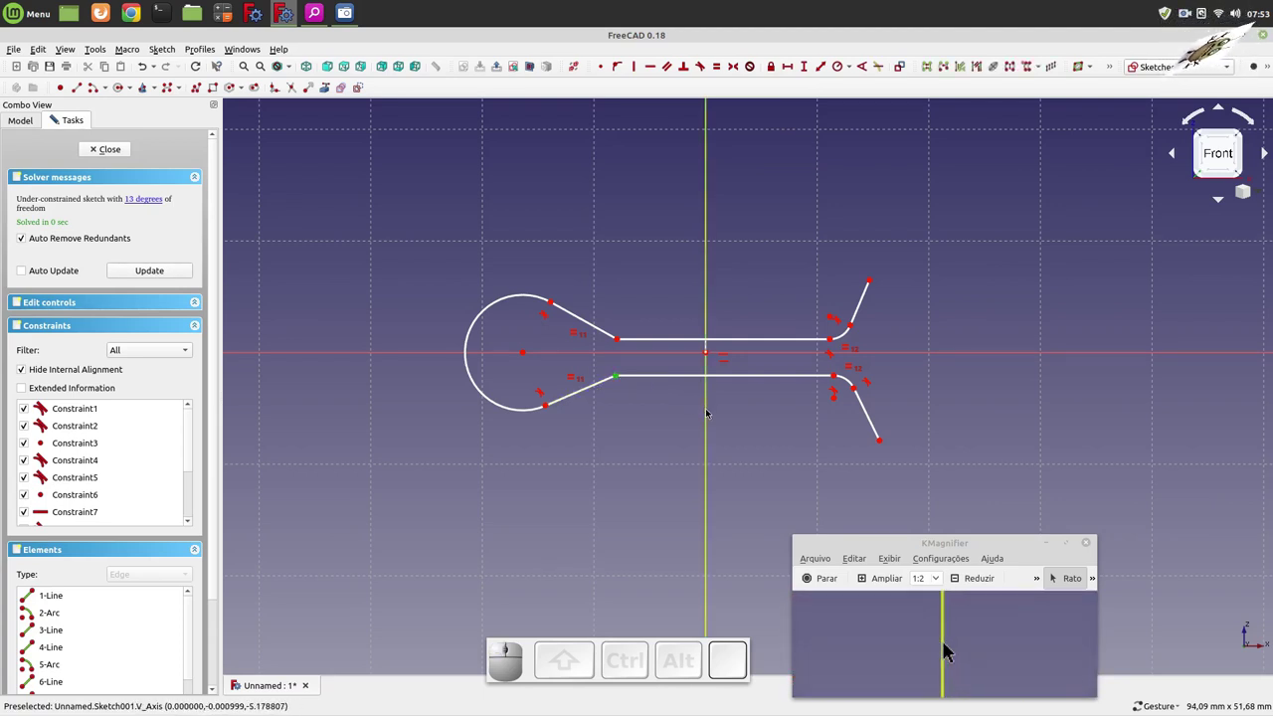
{"action": "left_click", "coordinate": [948, 645]}
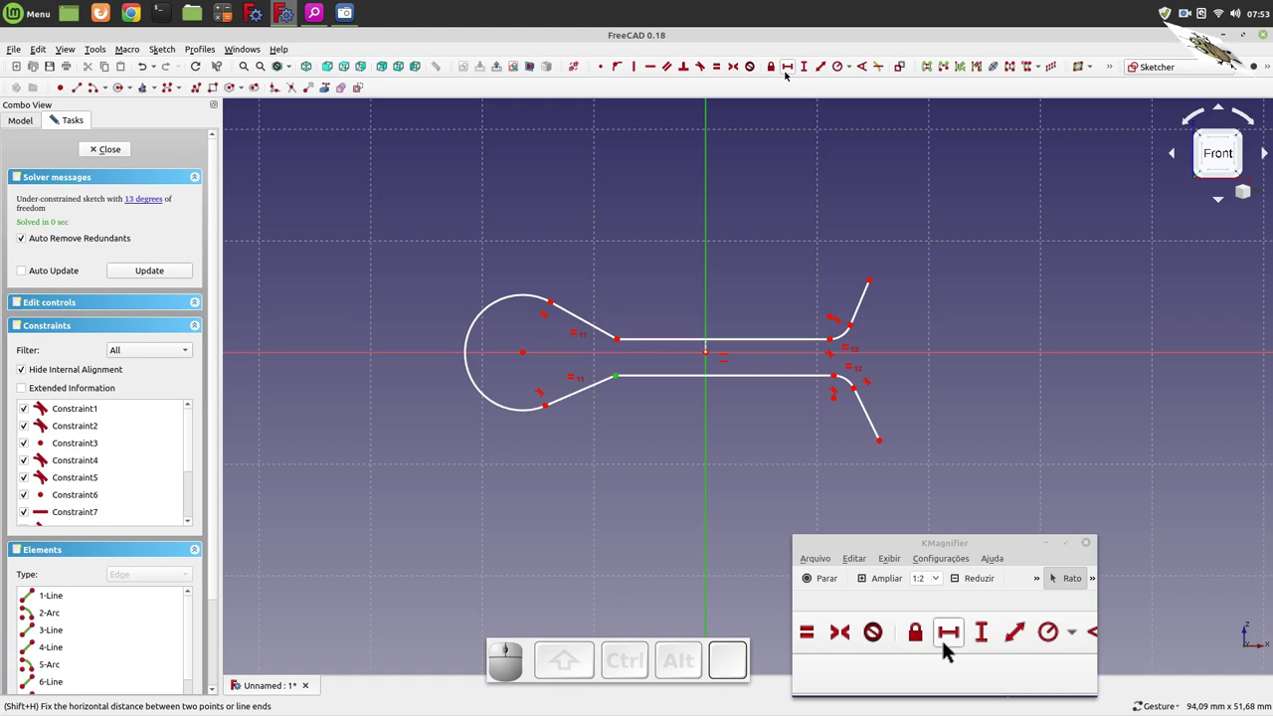
{"action": "left_click", "coordinate": [948, 644]}
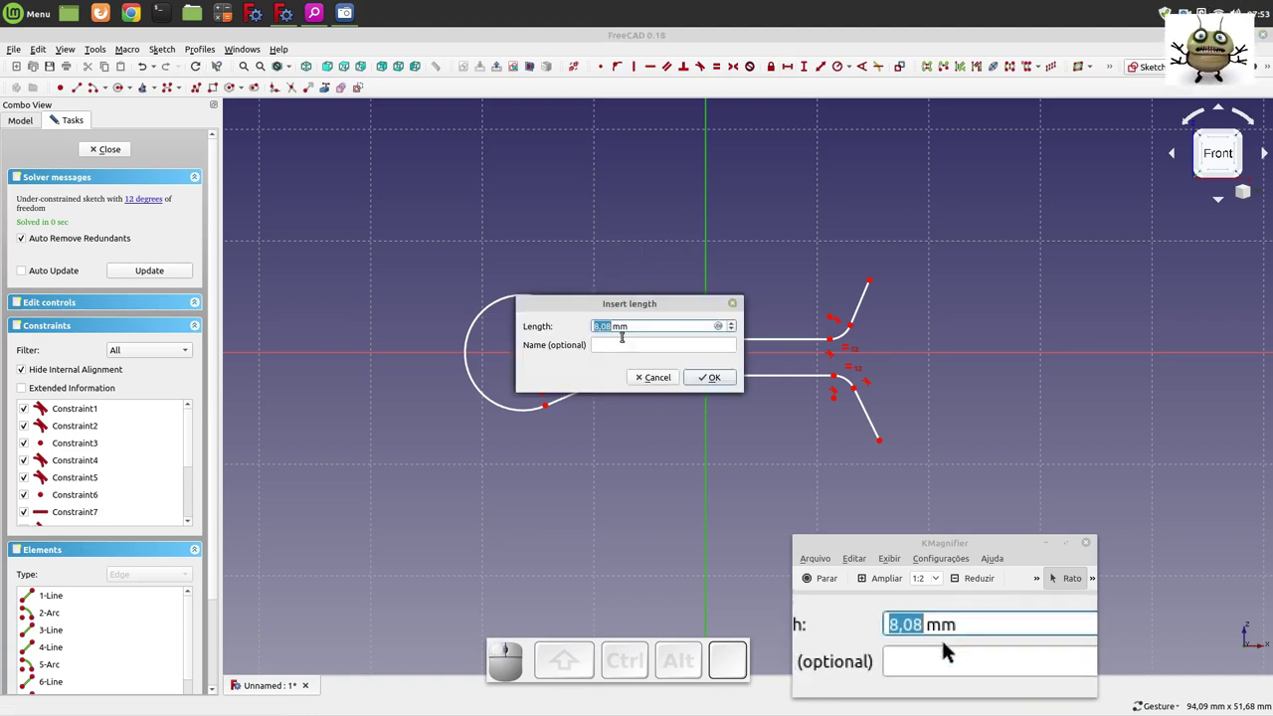
{"action": "key", "text": "6"}
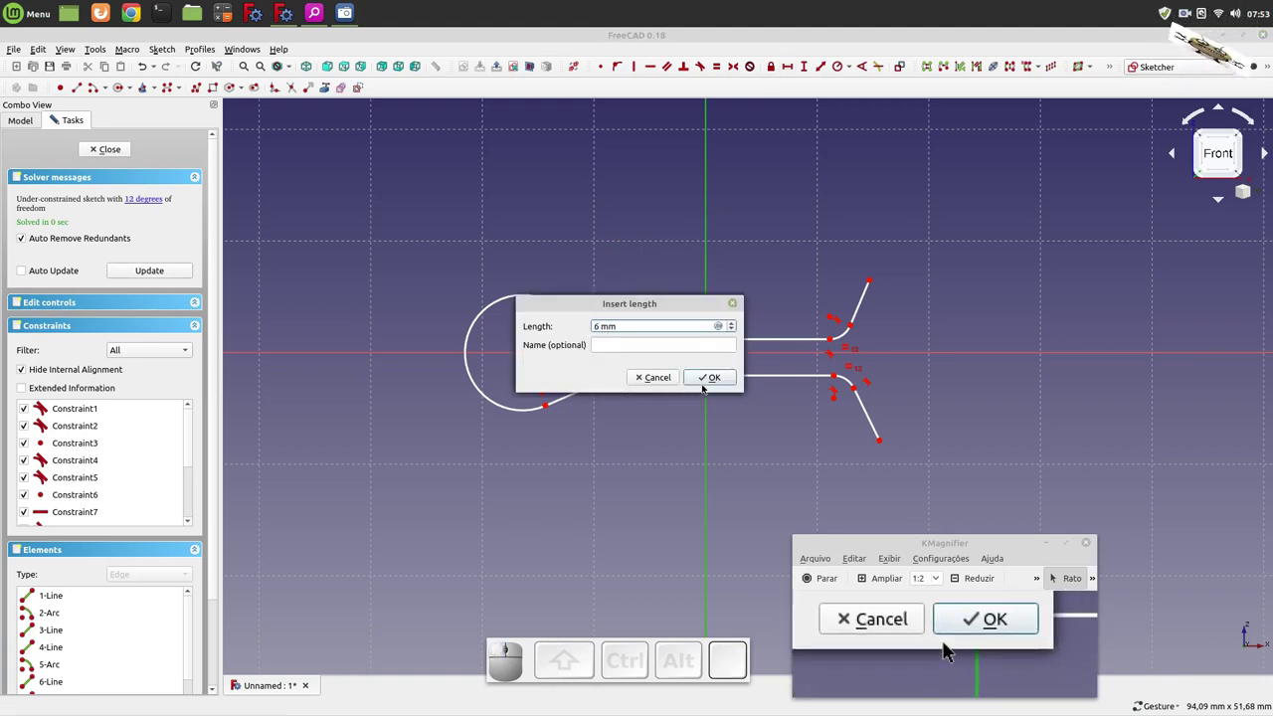
{"action": "left_click", "coordinate": [948, 644]}
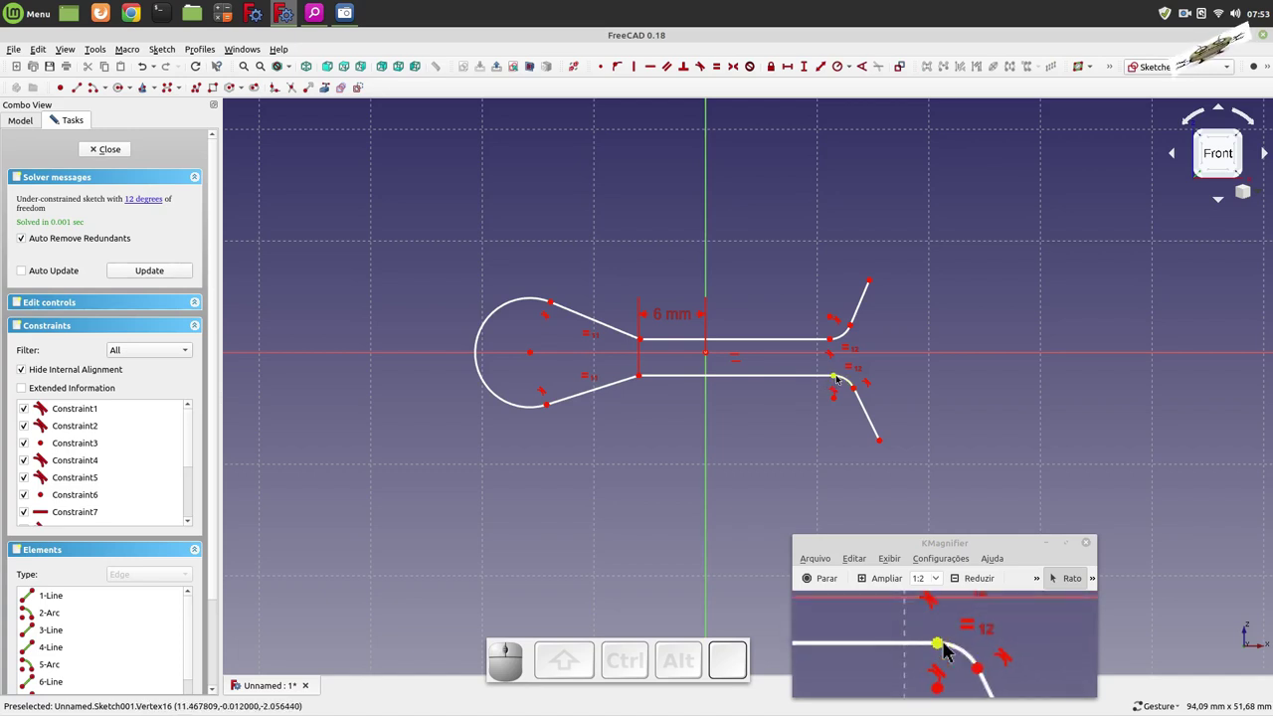
{"action": "left_click", "coordinate": [947, 644]}
{"action": "left_click", "coordinate": [947, 644]}
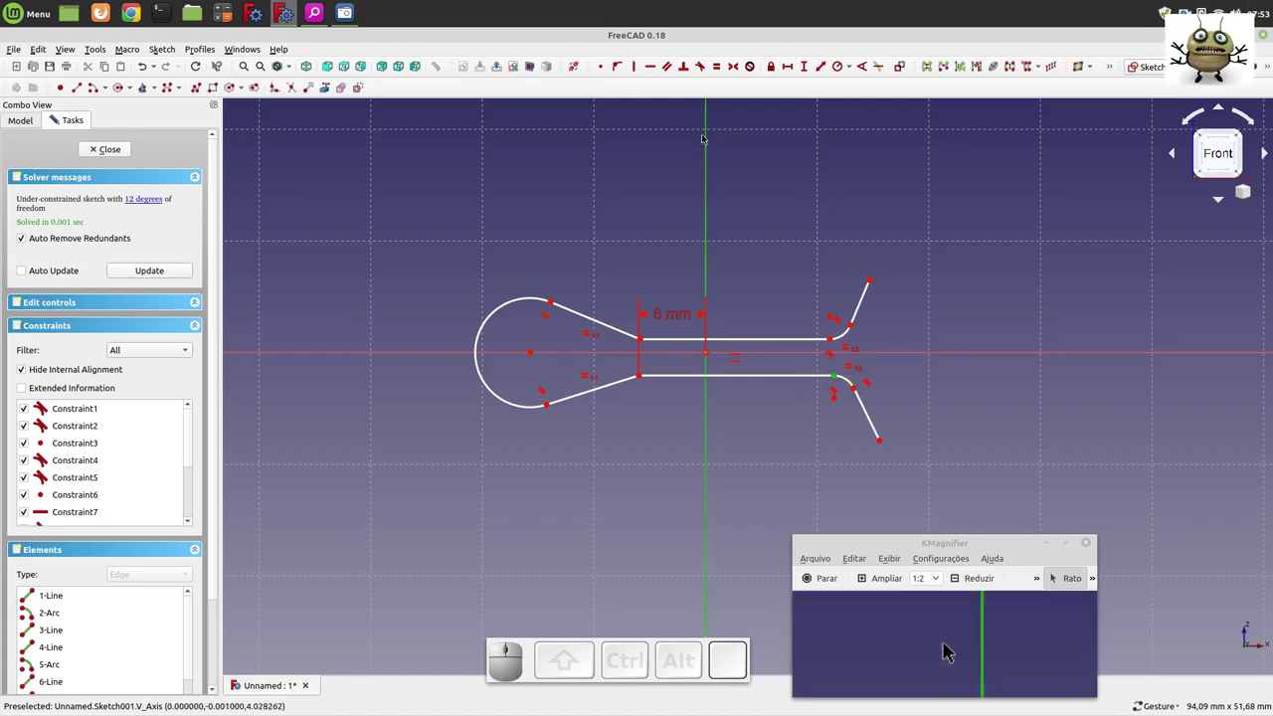
{"action": "left_click", "coordinate": [948, 645]}
{"action": "key", "text": "6"}
{"action": "left_click", "coordinate": [947, 645]}
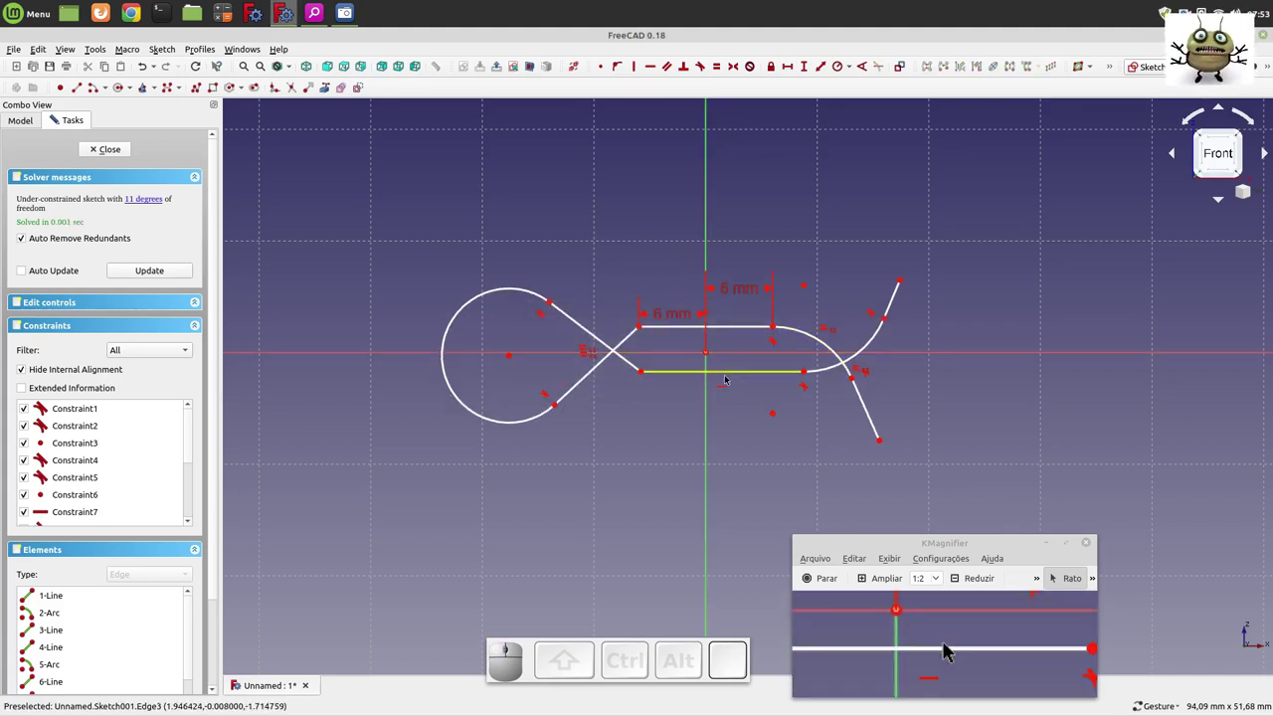
- Untwist the shape and fix the vertical gap between the two shank lines
{"action": "left_click", "coordinate": [948, 644]}
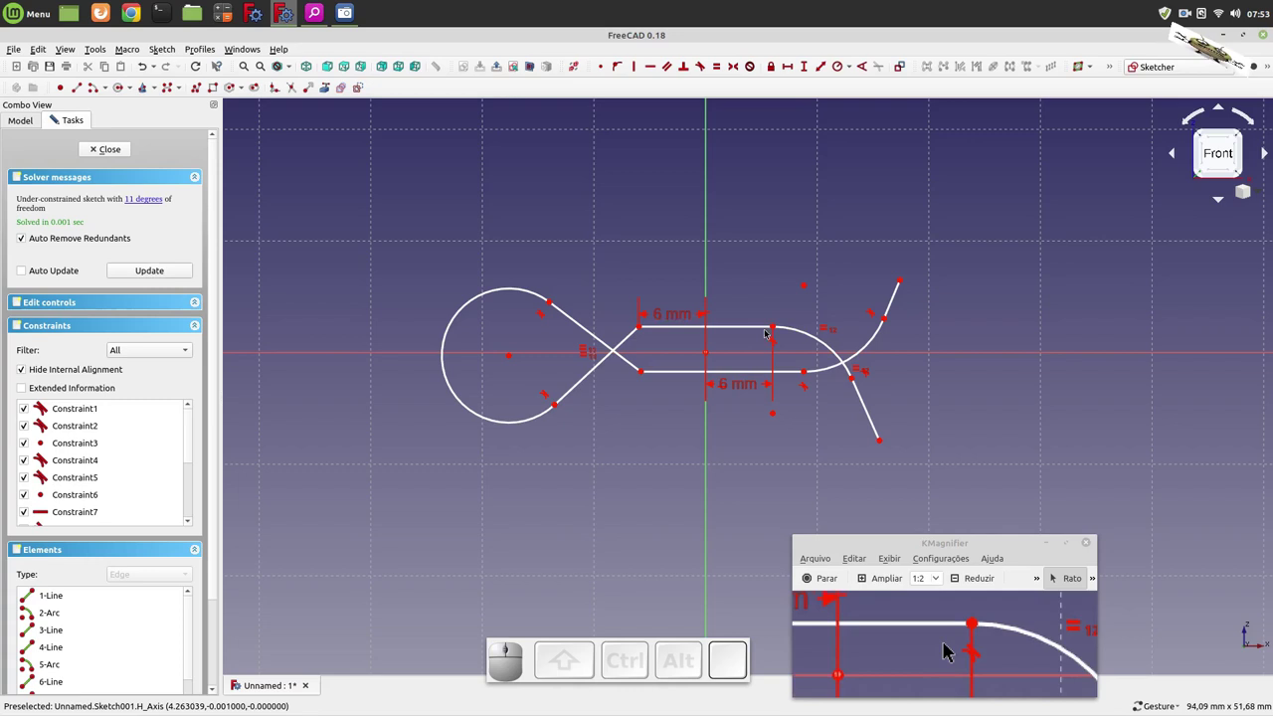
{"action": "left_click_drag", "start_coordinate": [947, 644], "coordinate": [947, 644]}
{"action": "left_click", "coordinate": [948, 644]}
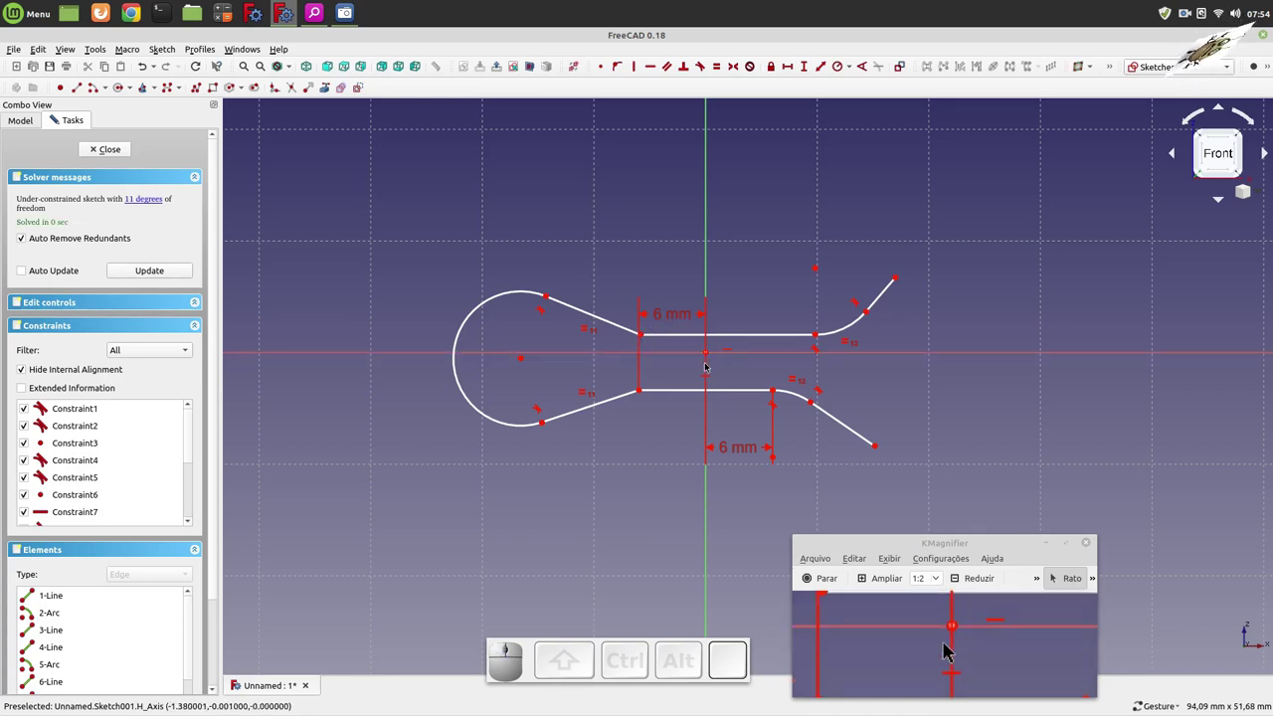
{"action": "left_click", "coordinate": [948, 645]}
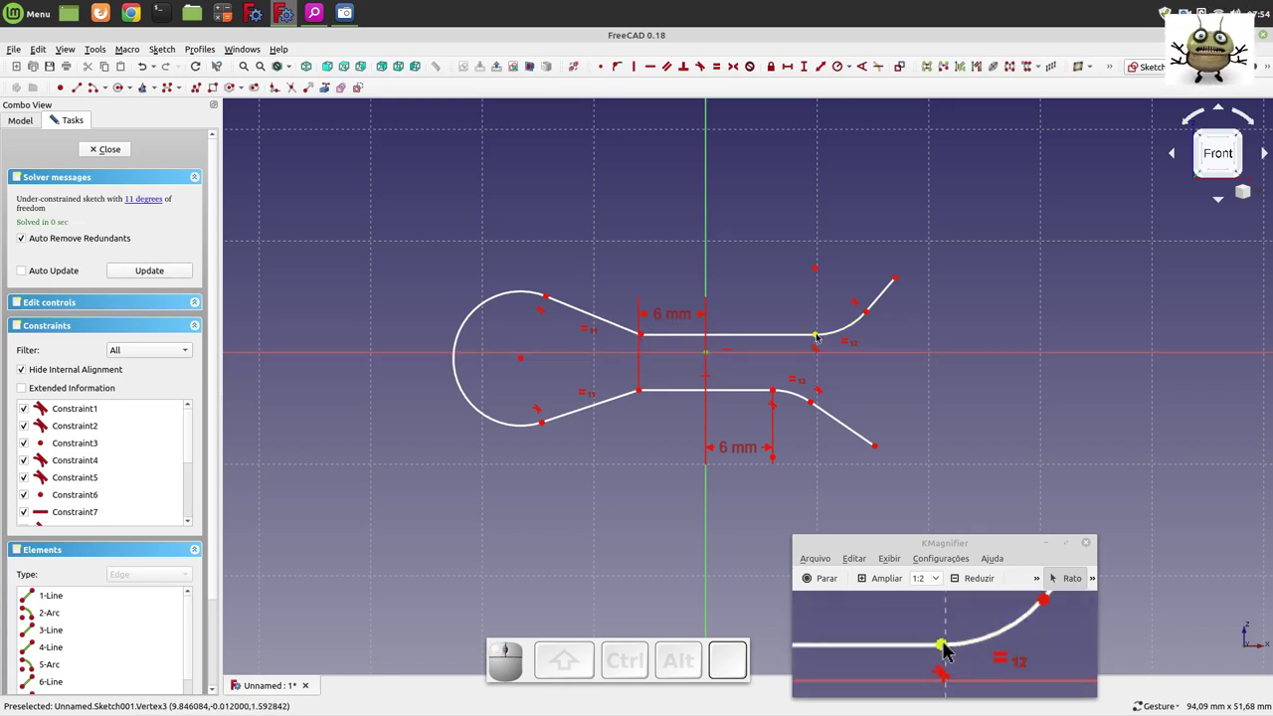
{"action": "left_click", "coordinate": [947, 644]}
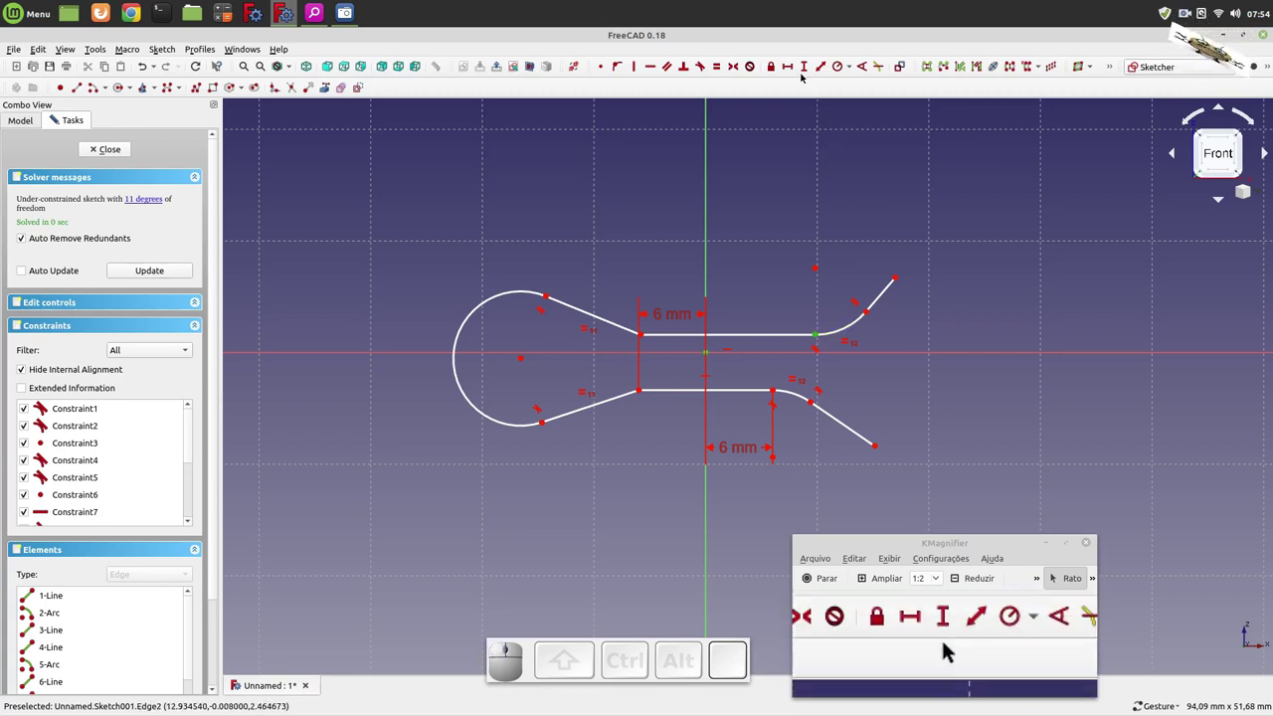
{"action": "left_click", "coordinate": [948, 644]}
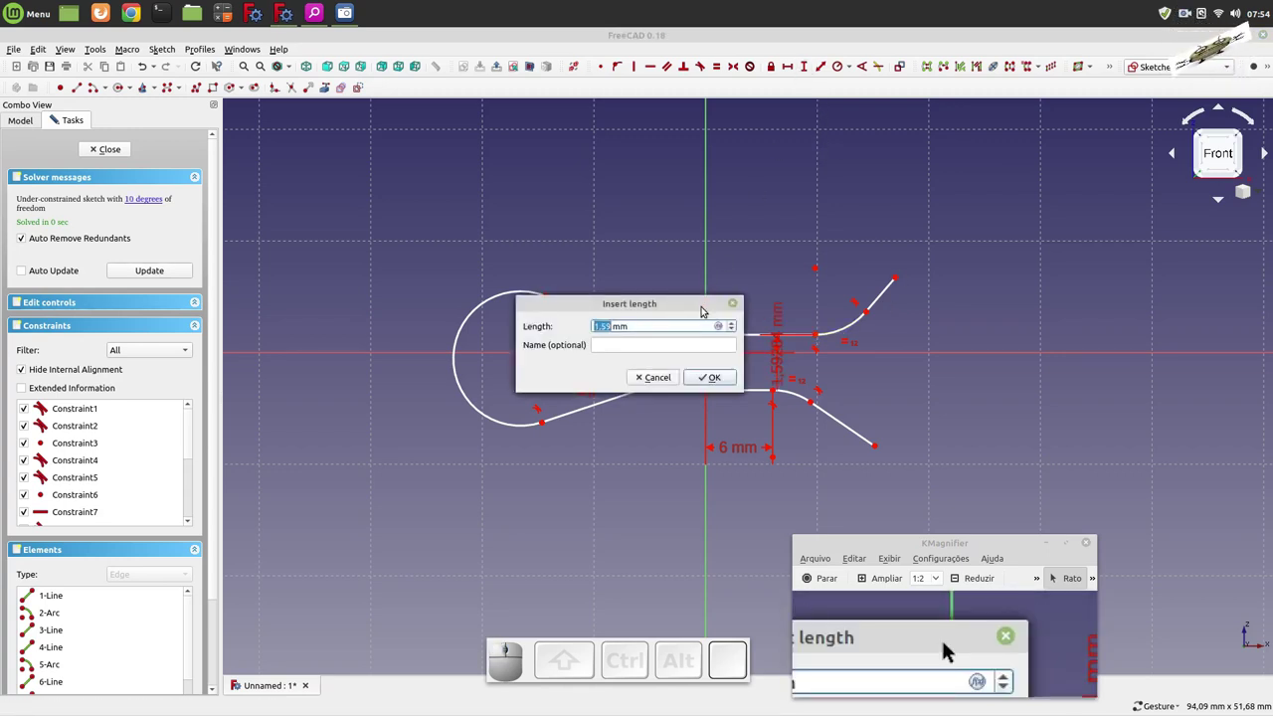
{"action": "left_click", "coordinate": [947, 644]}
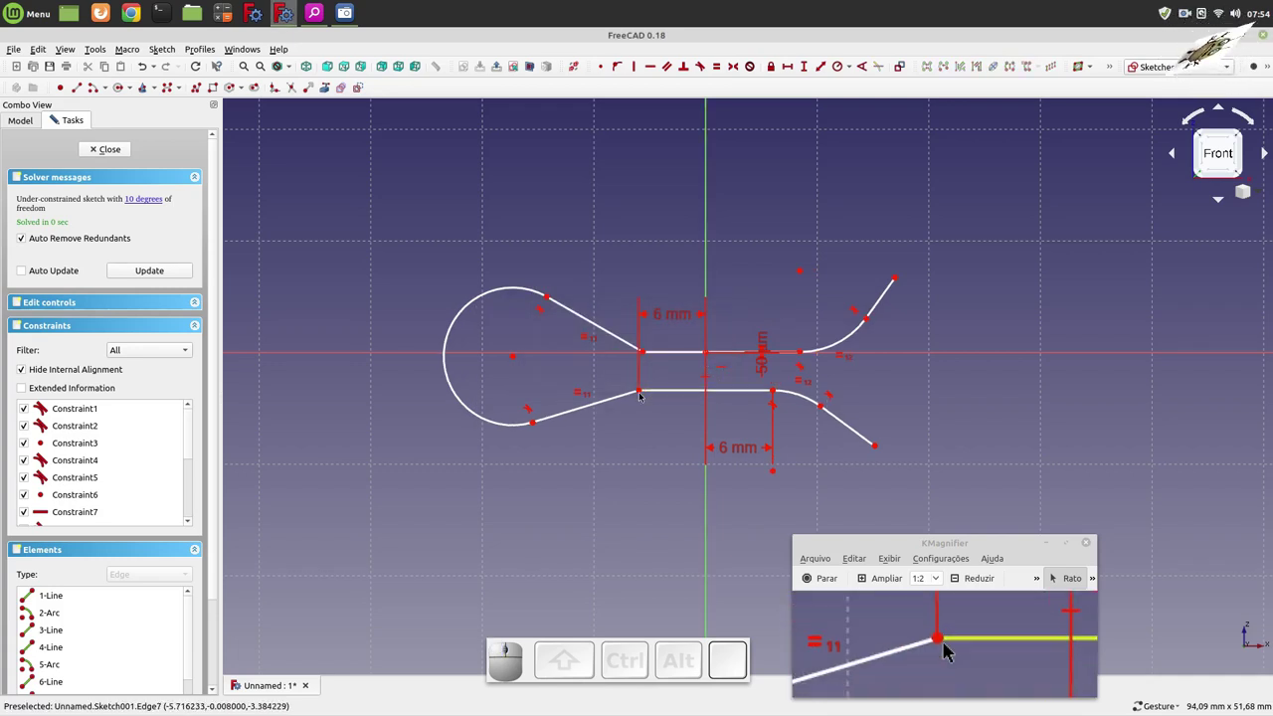
{"action": "left_click", "coordinate": [948, 644]}
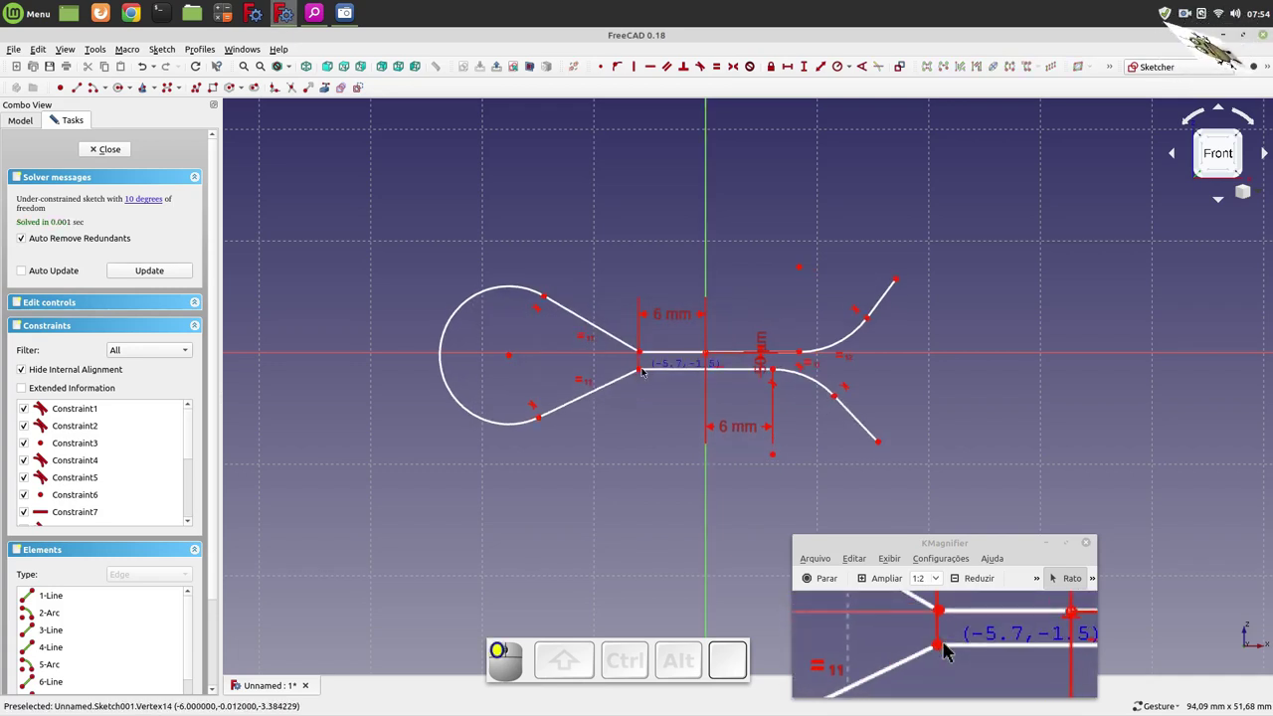
{"action": "scroll", "scroll_direction": "up", "scroll_amount": 3}
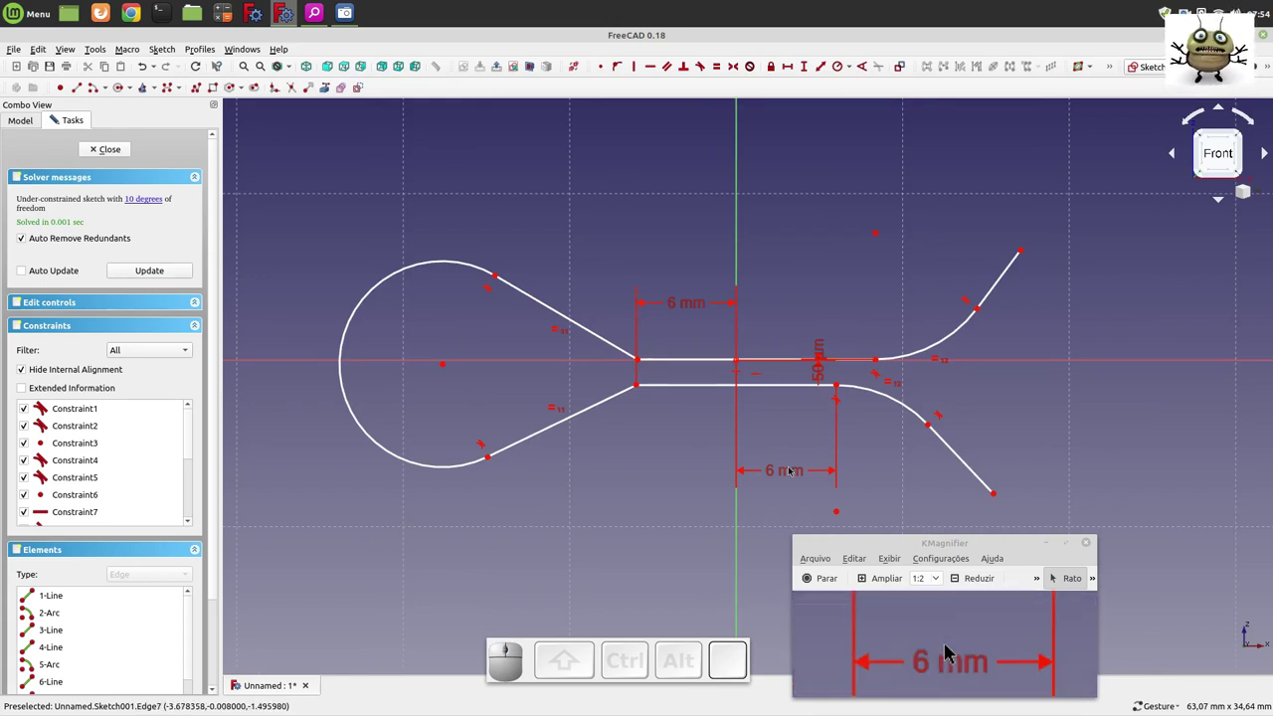
{"action": "left_click", "coordinate": [948, 644]}
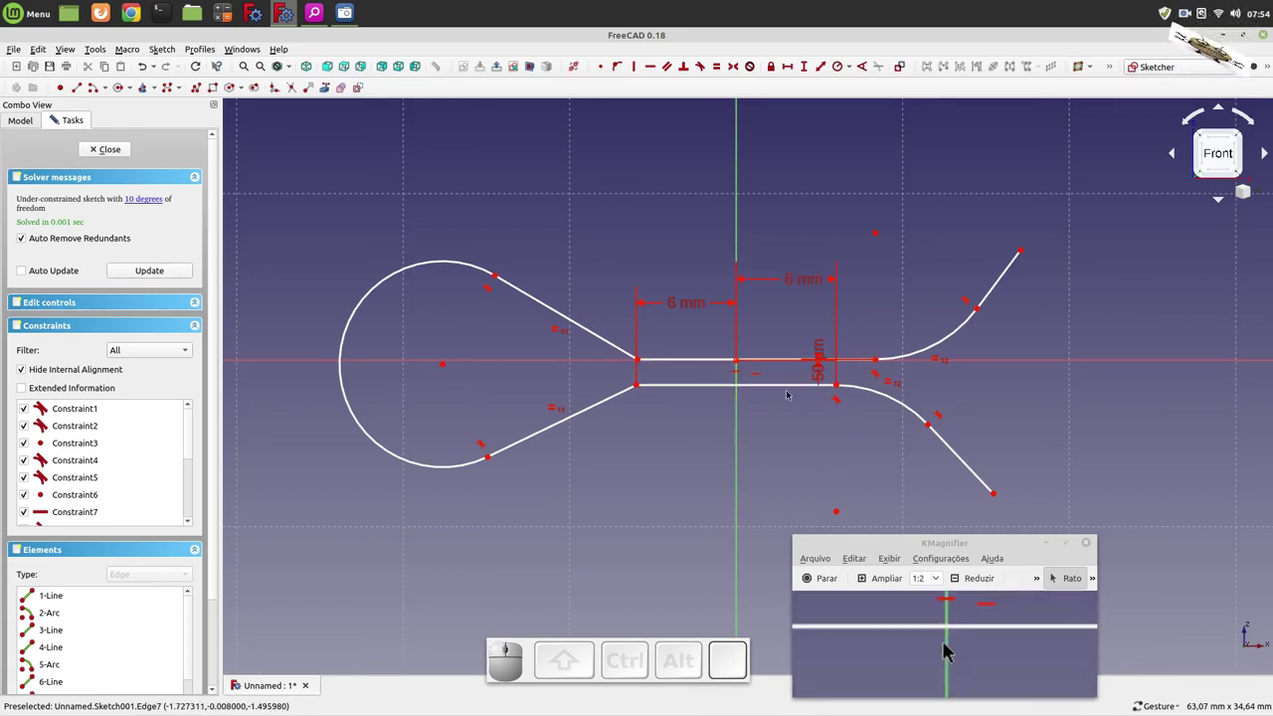
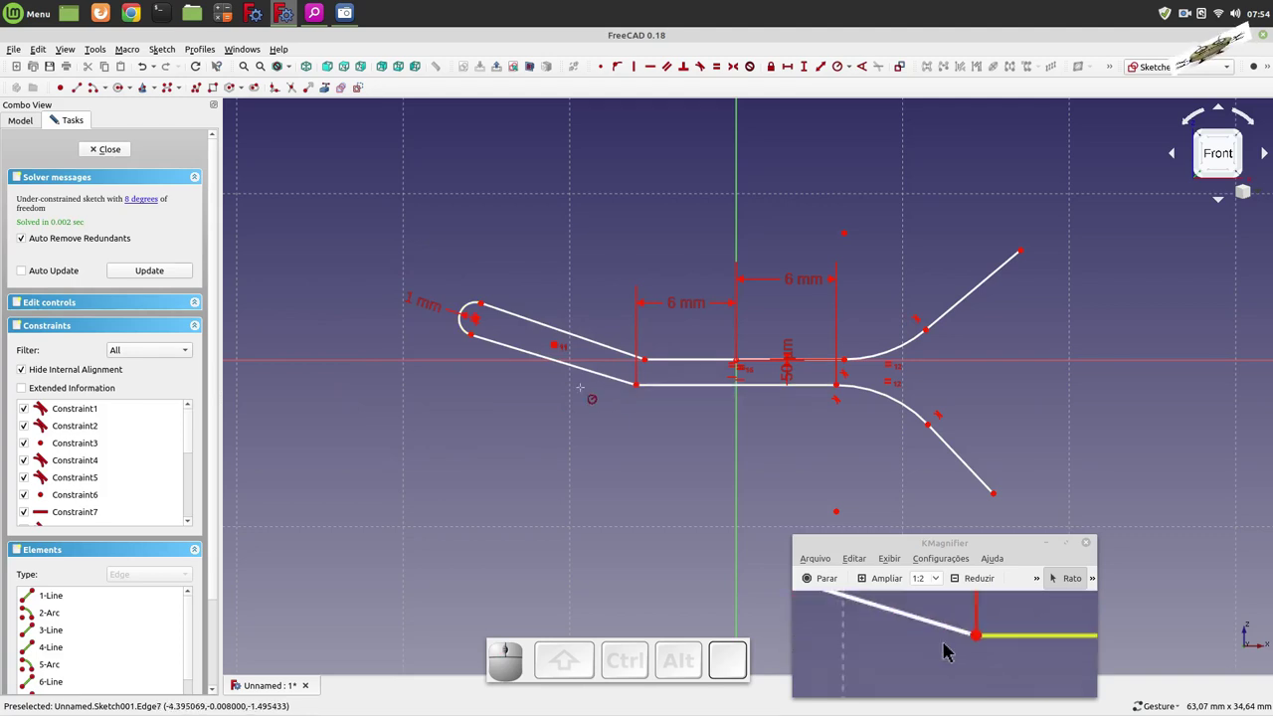
- Pull the eye inward and constrain two shank end points together
{"action": "key", "text": "Escape"}
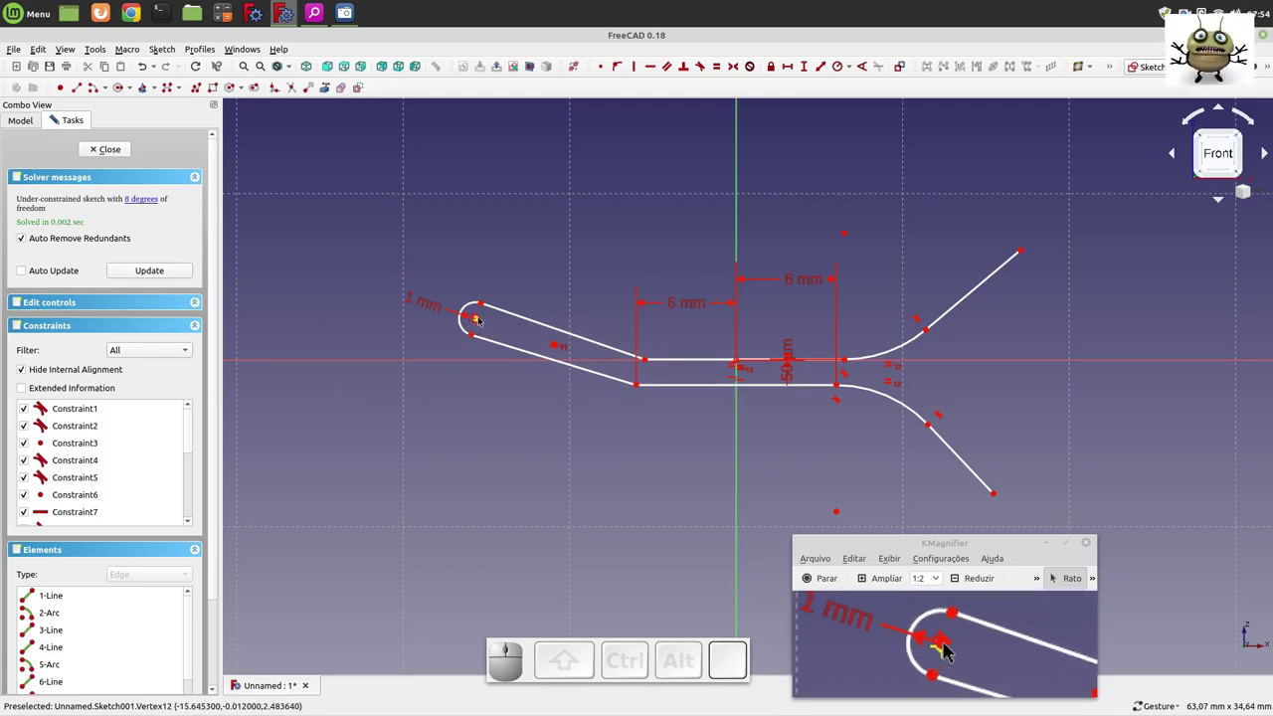
{"action": "left_click_drag", "start_coordinate": [947, 645], "coordinate": [947, 644]}
{"action": "left_click", "coordinate": [948, 644]}
{"action": "left_click", "coordinate": [948, 644]}
{"action": "left_click", "coordinate": [948, 645]}
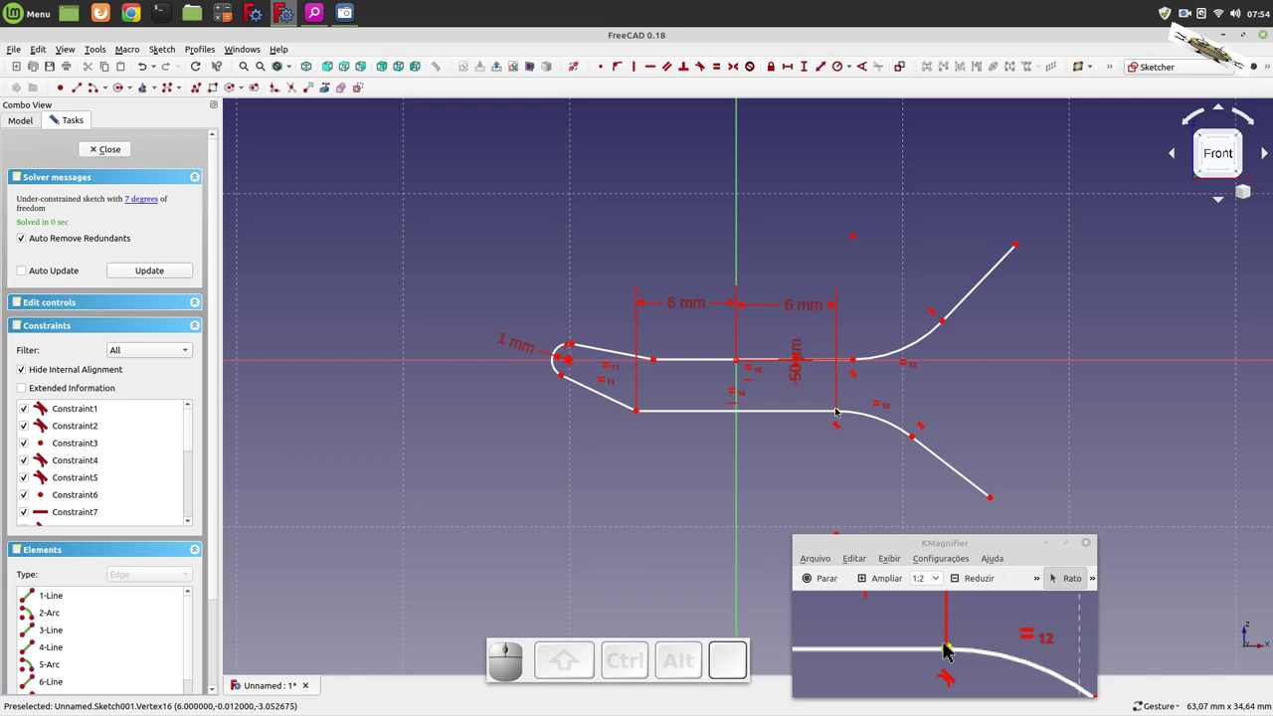
- Add a second 0.05 mm vertical gap at the shank's other end
{"action": "left_click", "coordinate": [947, 644]}
{"action": "left_click", "coordinate": [948, 644]}
{"action": "left_click", "coordinate": [948, 644]}
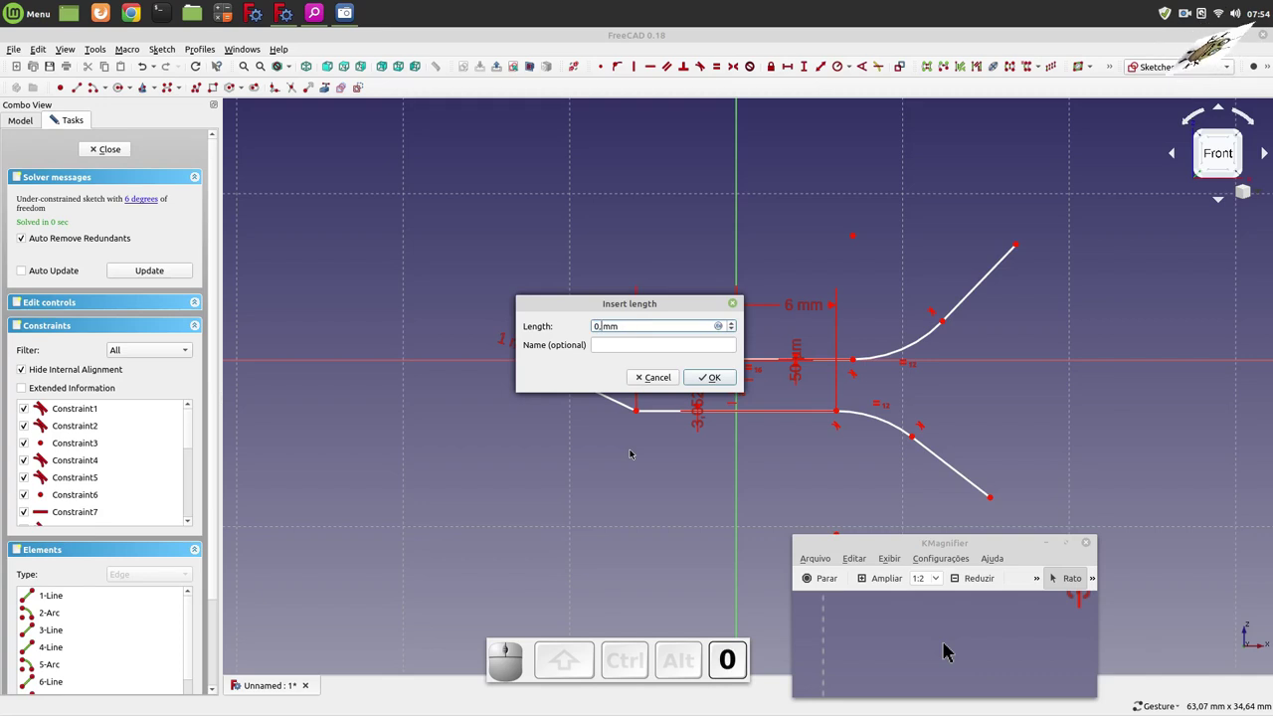
{"action": "key", "text": "5"}
{"action": "left_click", "coordinate": [947, 644]}
- Select points on the eye and shank for the next constraint
{"action": "scroll", "scroll_direction": "up", "scroll_amount": 3}
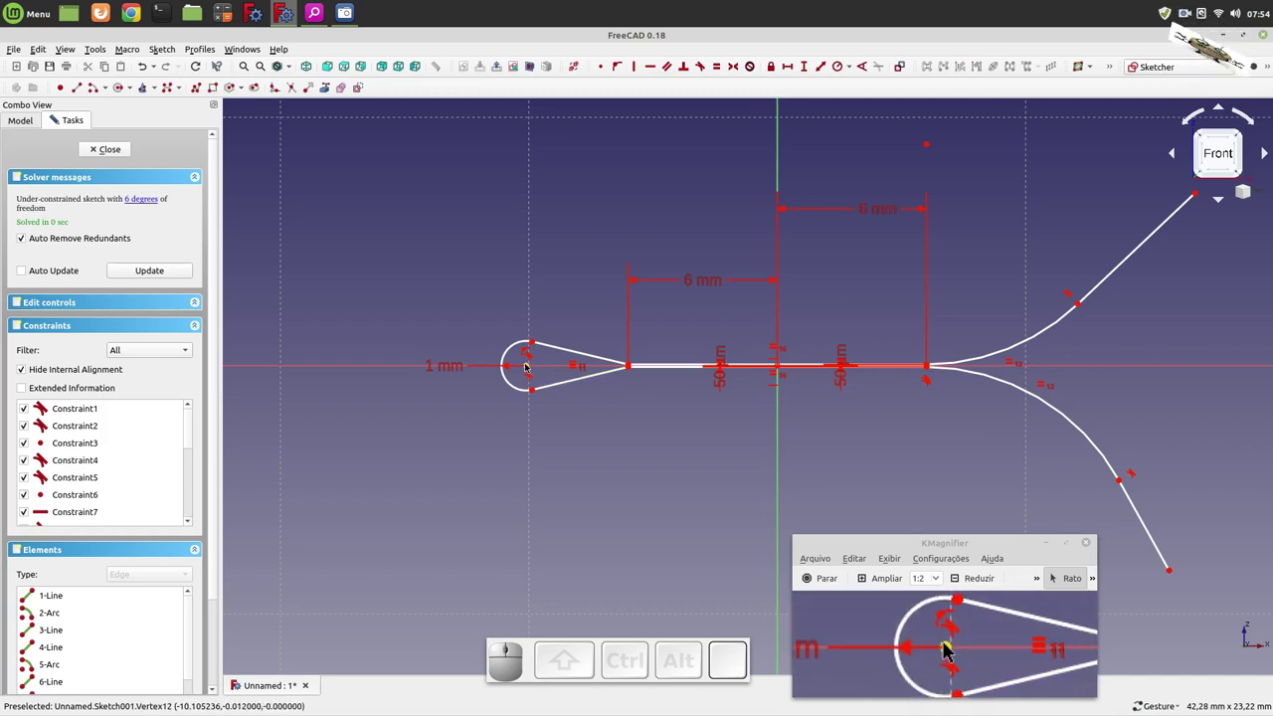
{"action": "left_click", "coordinate": [947, 644]}
{"action": "scroll", "scroll_direction": "down", "scroll_amount": 3}
{"action": "scroll", "scroll_direction": "up", "scroll_amount": 3}
{"action": "left_click", "coordinate": [947, 645]}
{"action": "scroll", "scroll_direction": "down", "scroll_amount": 3}
{"action": "scroll", "scroll_direction": "up", "scroll_amount": 3}
{"action": "left_click", "coordinate": [947, 645]}
{"action": "scroll", "scroll_direction": "up", "scroll_amount": 3}
{"action": "scroll", "scroll_direction": "down", "scroll_amount": 3}
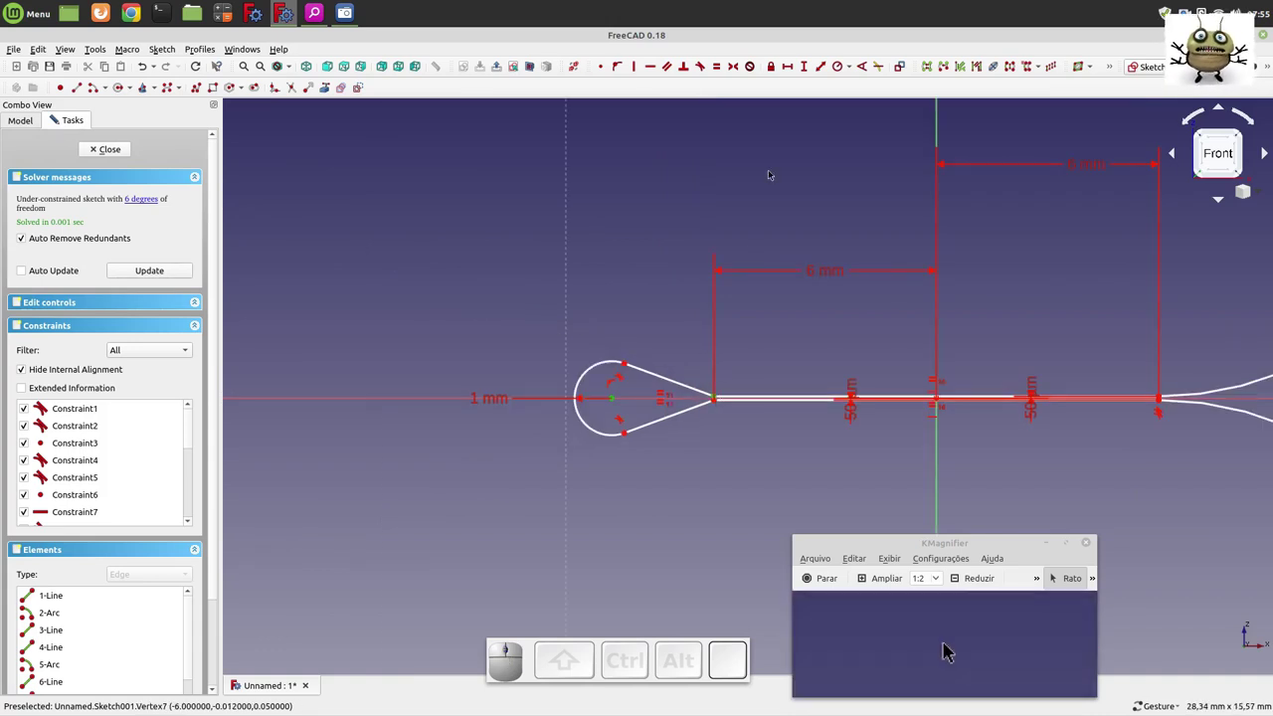
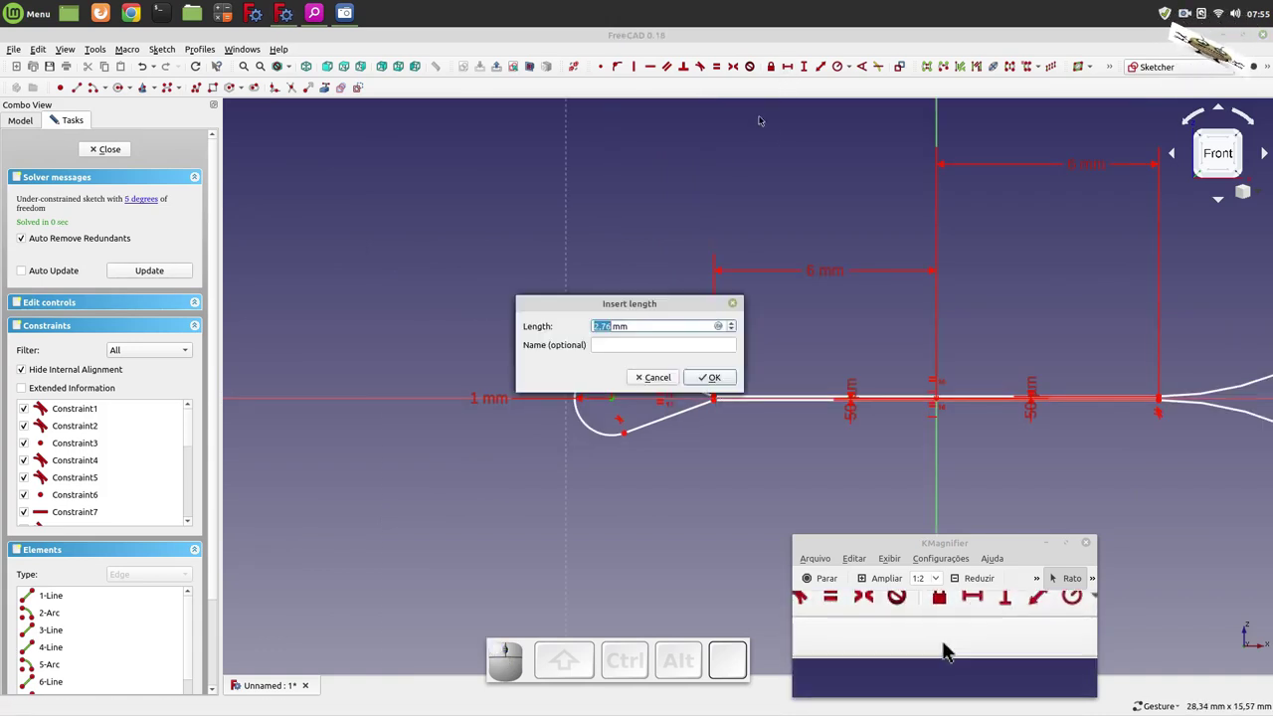
- Confirm the pending dimension with value 2
{"action": "key", "text": "2"}
{"action": "left_click", "coordinate": [947, 644]}
{"action": "scroll", "scroll_direction": "up", "scroll_amount": 3}
{"action": "scroll", "scroll_direction": "down", "scroll_amount": 3}
{"action": "scroll", "scroll_direction": "up", "scroll_amount": 3}
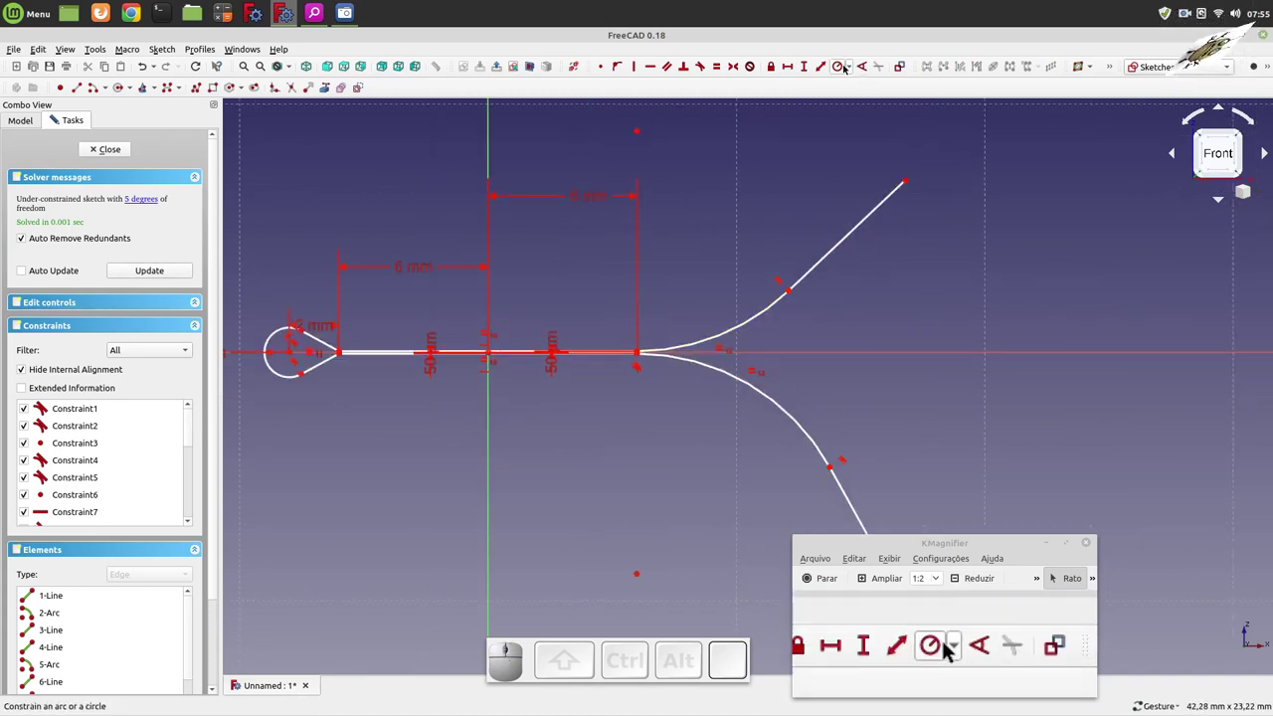
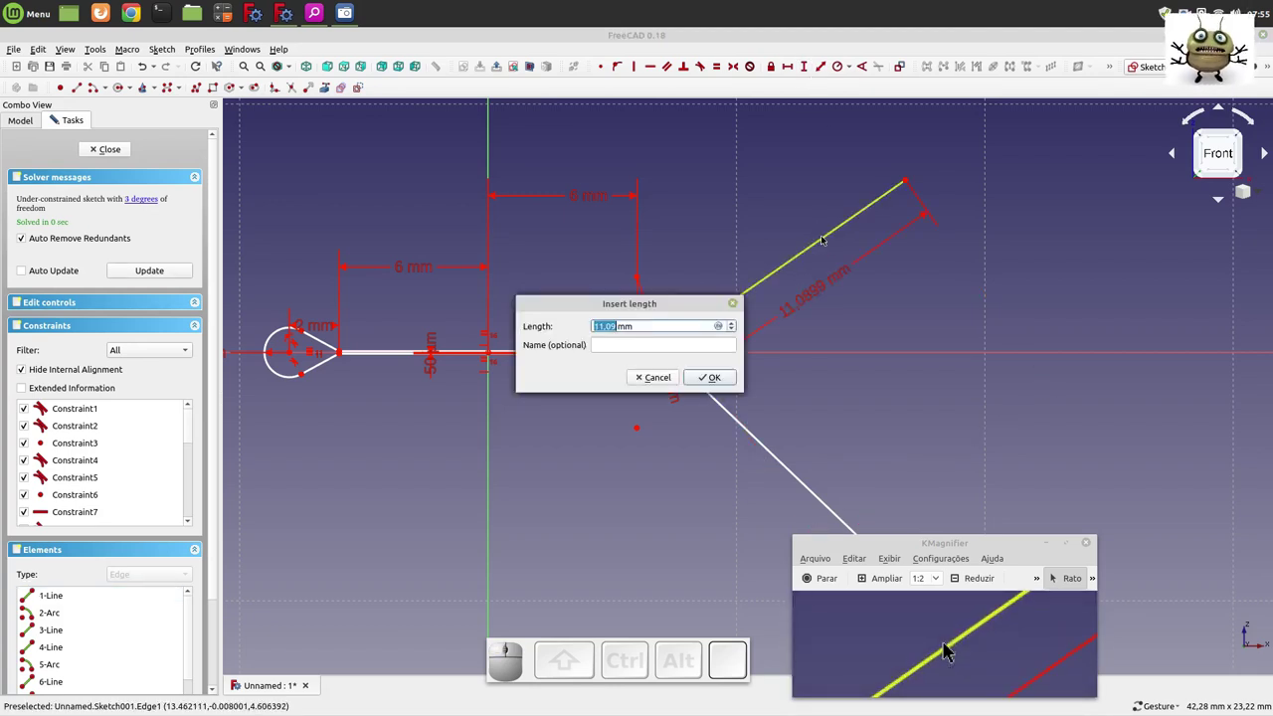
- Fix the upper leg at 6 mm and the lower leg at 5 mm
{"action": "key", "text": "6"}
{"action": "left_click", "coordinate": [947, 644]}
{"action": "left_click", "coordinate": [947, 645]}
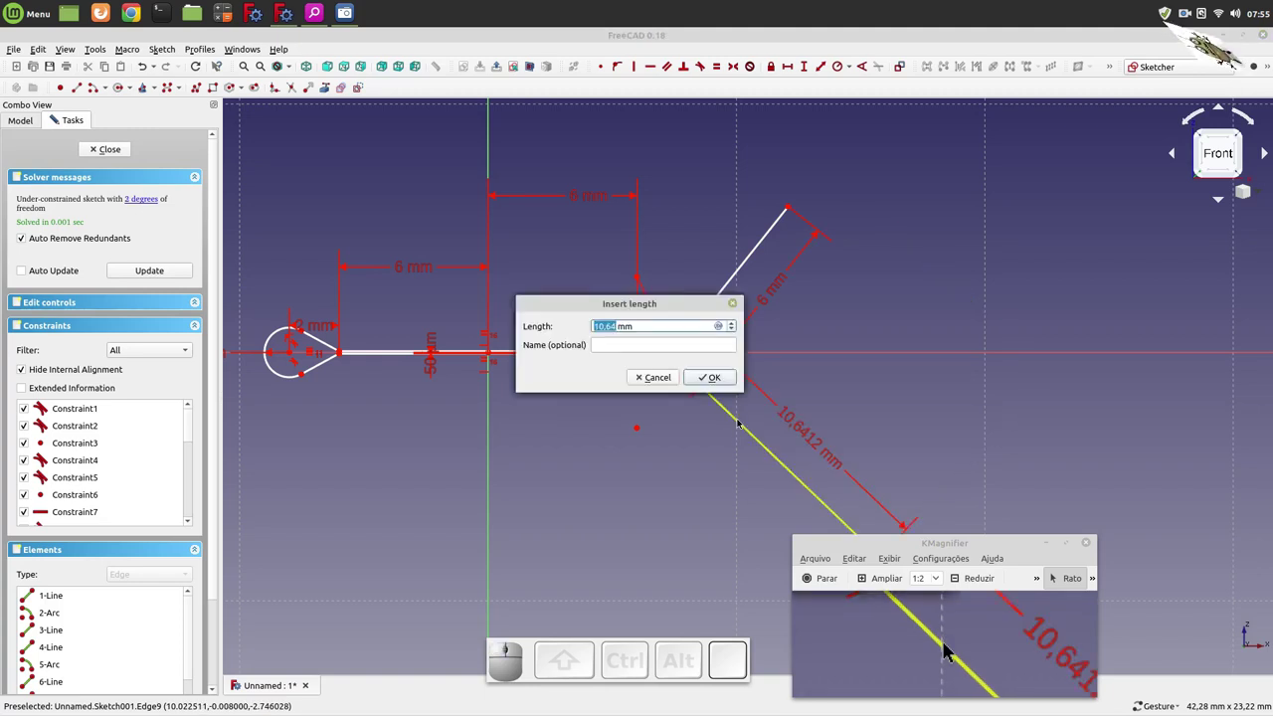
{"action": "key", "text": "5"}
{"action": "left_click", "coordinate": [947, 644]}
{"action": "scroll", "scroll_direction": "up", "scroll_amount": 3}
{"action": "scroll", "scroll_direction": "down", "scroll_amount": 3}
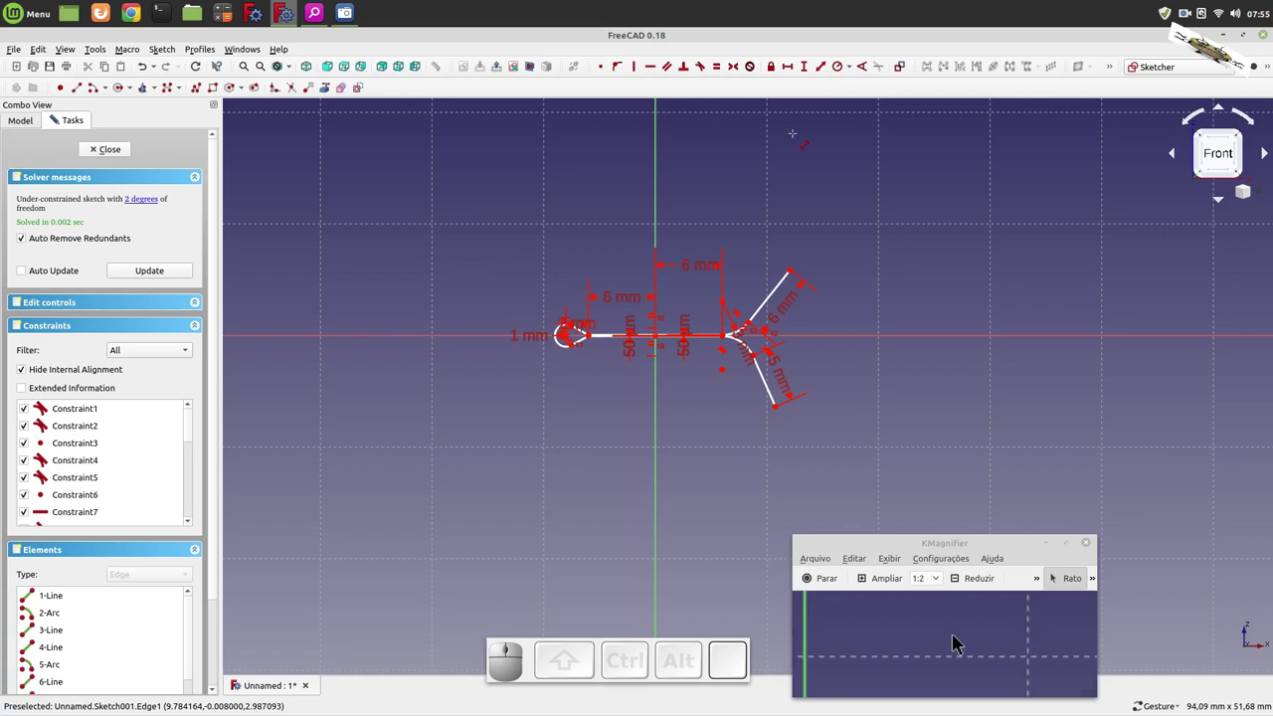
- Set a 15° angle on one leg tip
{"action": "left_click", "coordinate": [948, 645]}
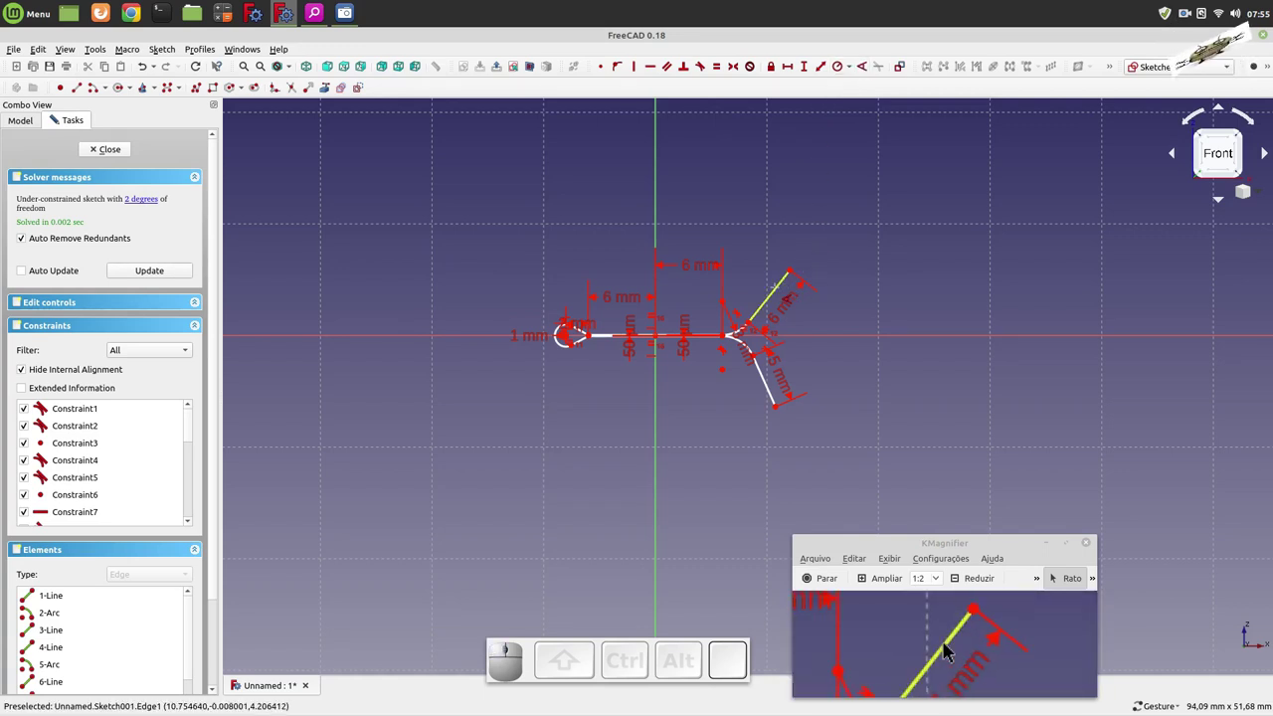
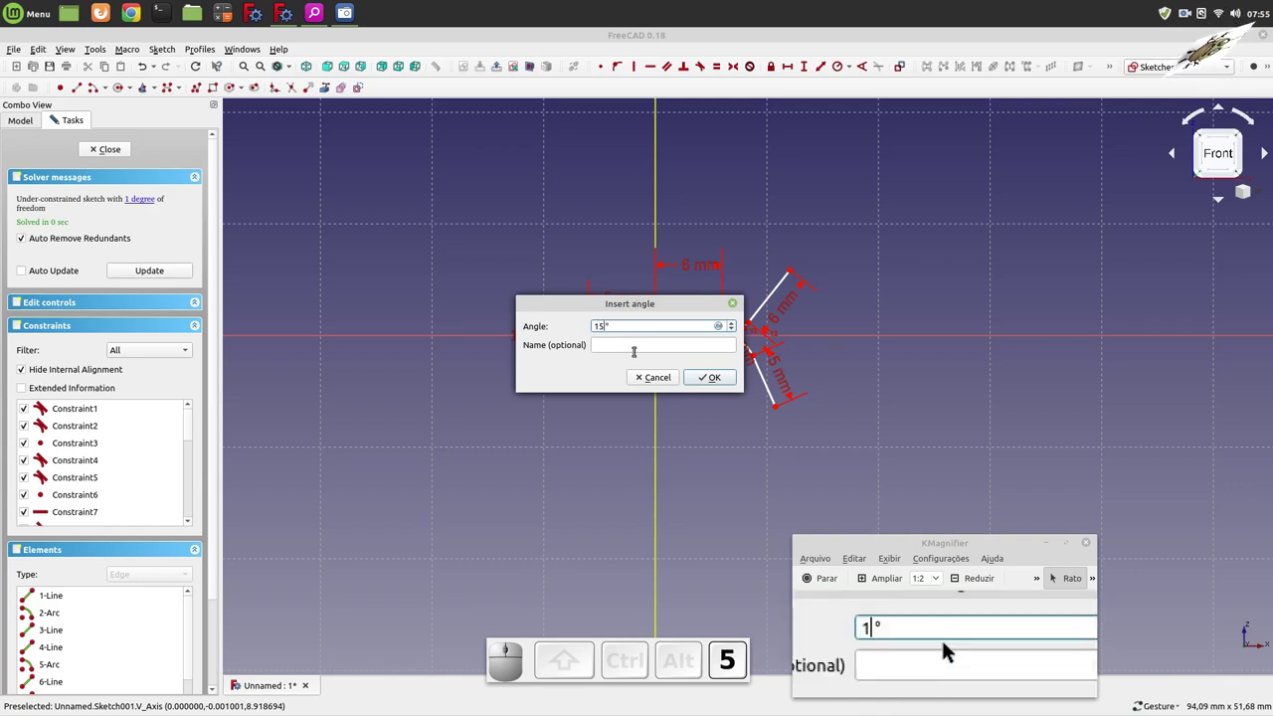
{"action": "key", "text": "5"}
{"action": "left_click", "coordinate": [948, 645]}
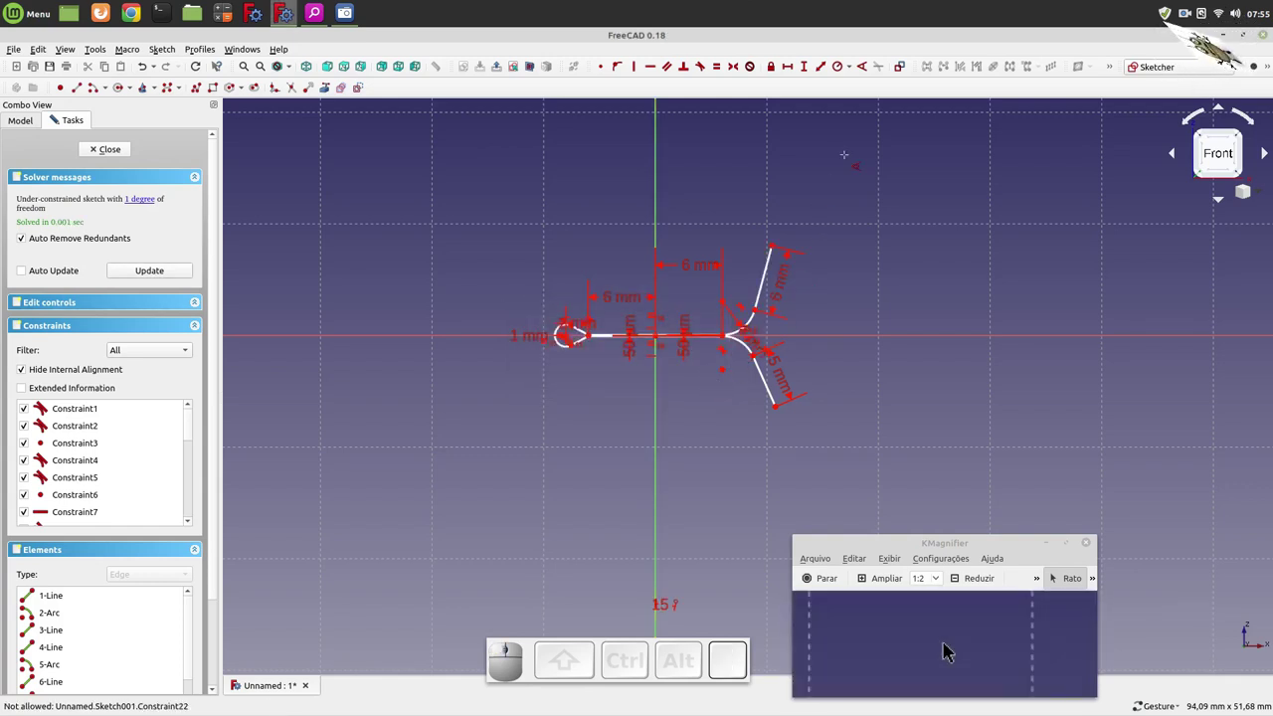
- Set the upper leg at 30° from the vertical axis, fully constraining the sketch
{"action": "left_click", "coordinate": [948, 645]}
{"action": "left_click", "coordinate": [948, 644]}
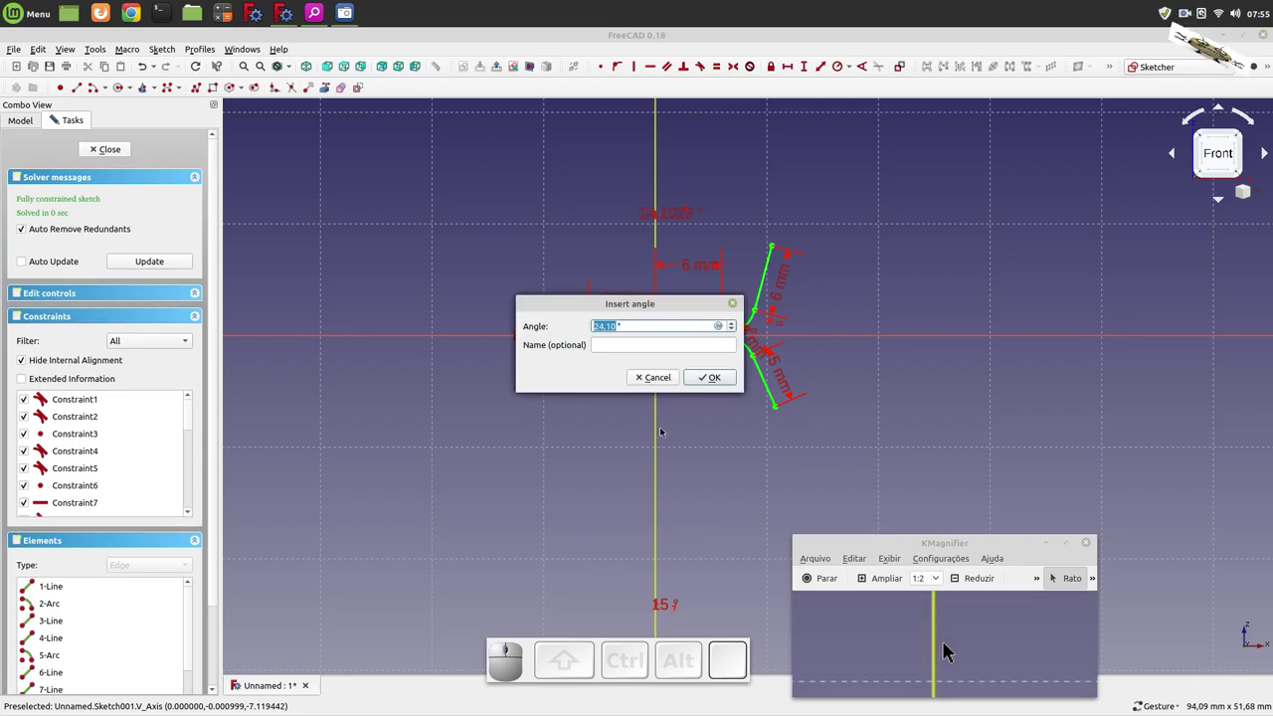
{"action": "key", "text": "3"}
{"action": "key", "text": "0"}
{"action": "left_click", "coordinate": [947, 644]}
{"action": "scroll", "scroll_direction": "up", "scroll_amount": 3}
{"action": "scroll", "scroll_direction": "down", "scroll_amount": 3}
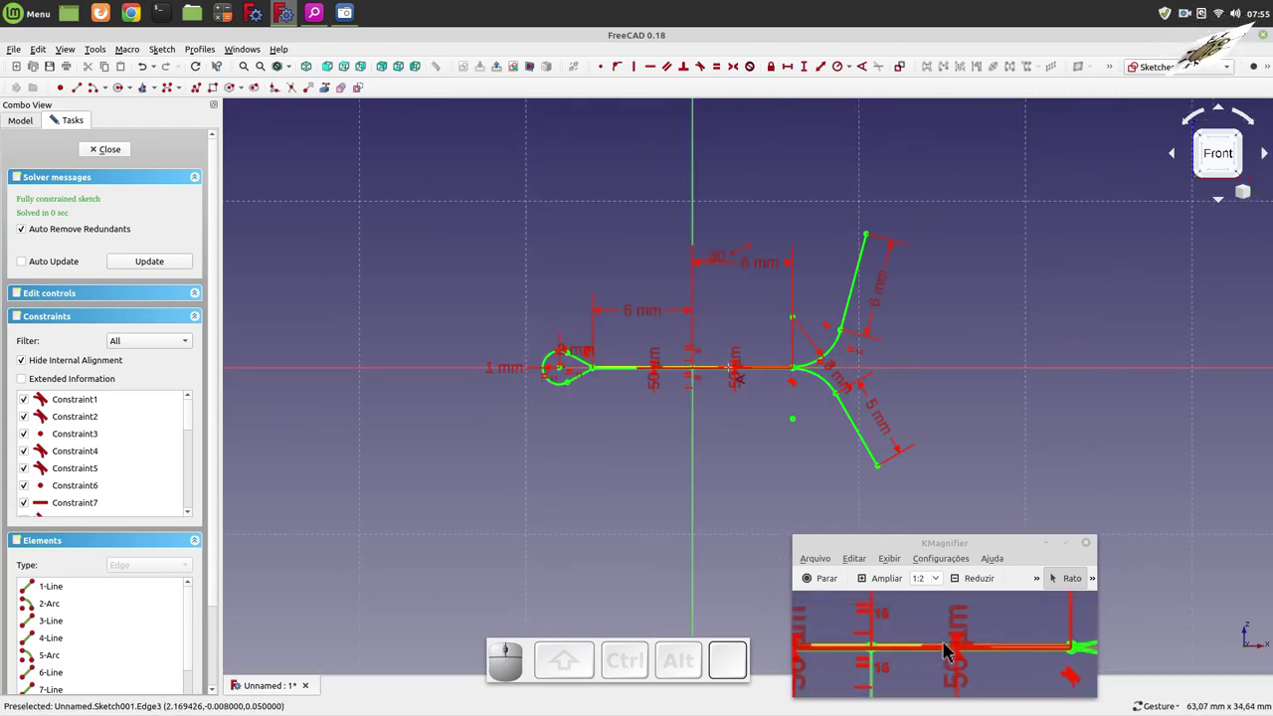
{"action": "scroll", "scroll_direction": "up", "scroll_amount": 3}
{"action": "scroll", "scroll_direction": "down", "scroll_amount": 3}
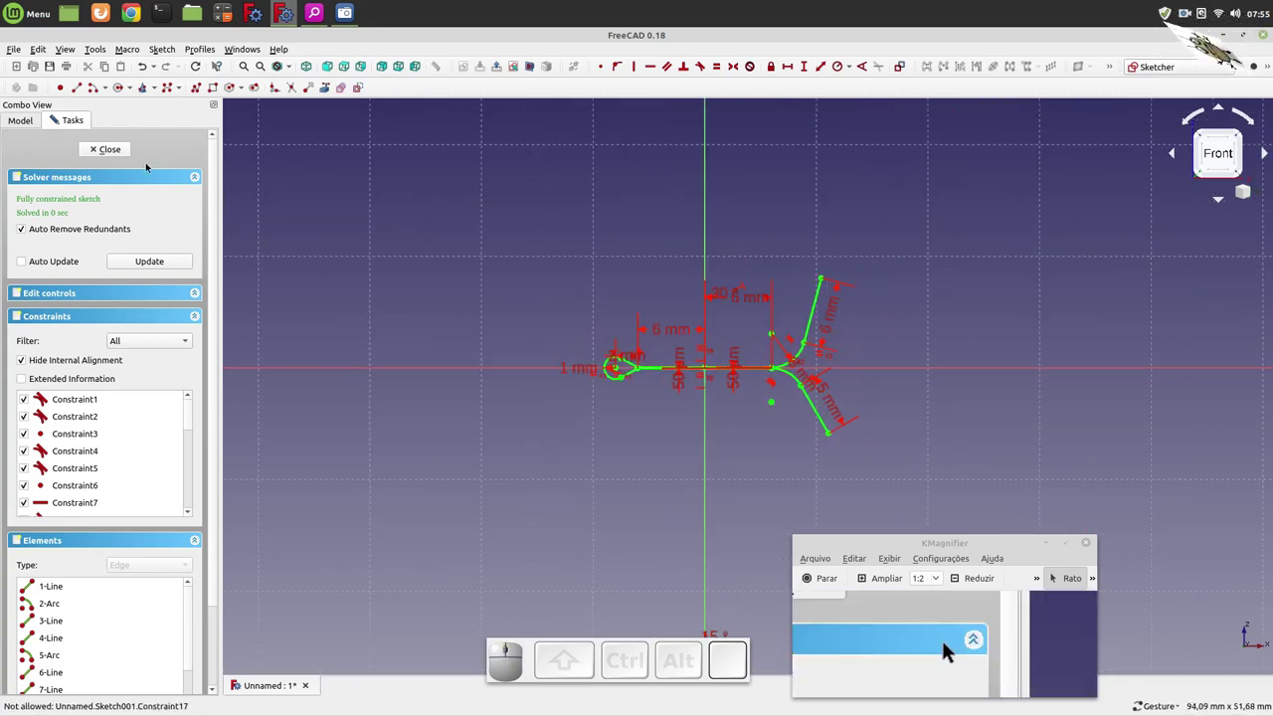
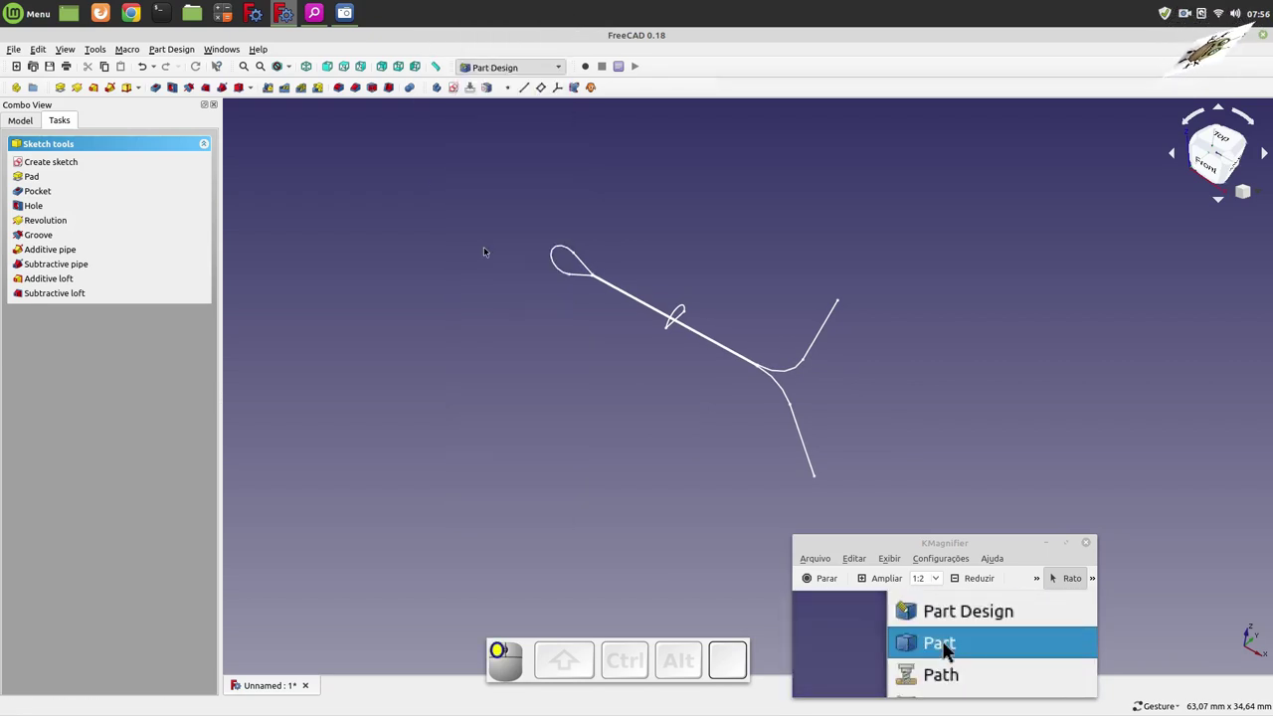
- In the Part workbench sweep, use the profile Sketch with Create solid and Frenet on
{"action": "left_click", "coordinate": [948, 644]}
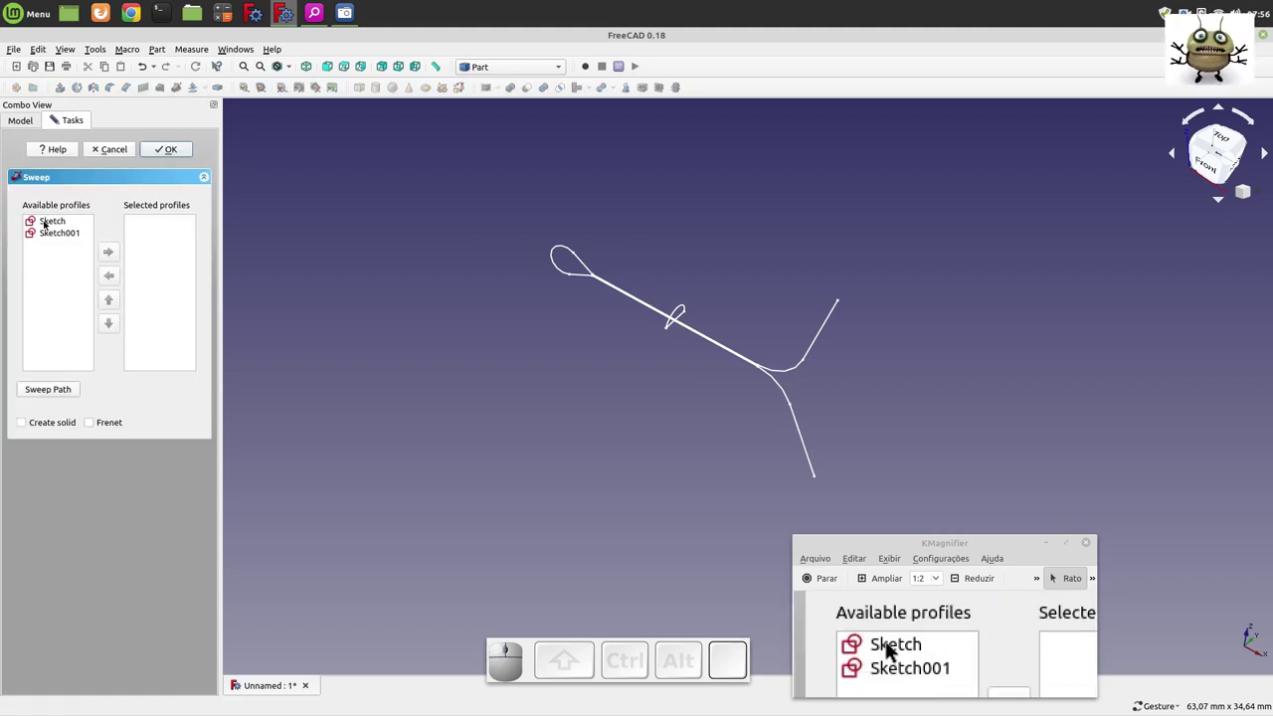
{"action": "left_click", "coordinate": [883, 645]}
{"action": "left_click", "coordinate": [948, 645]}
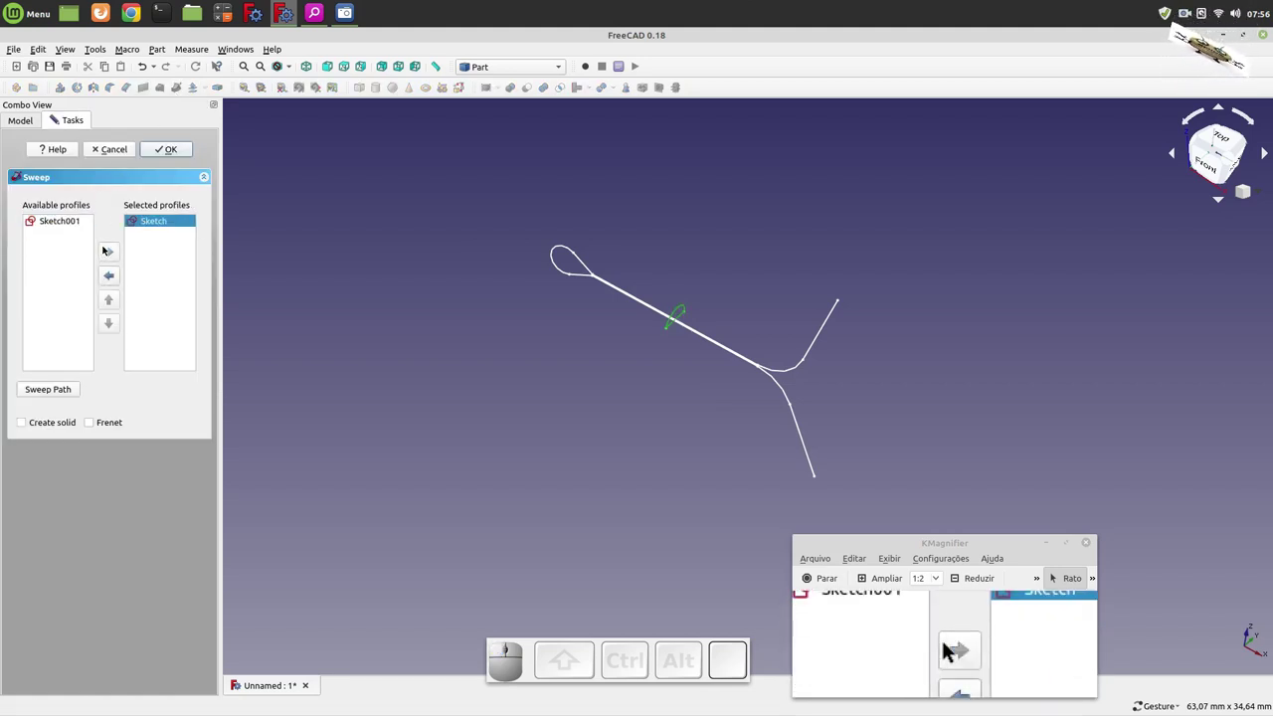
{"action": "left_click", "coordinate": [834, 644]}
{"action": "left_click", "coordinate": [948, 644]}
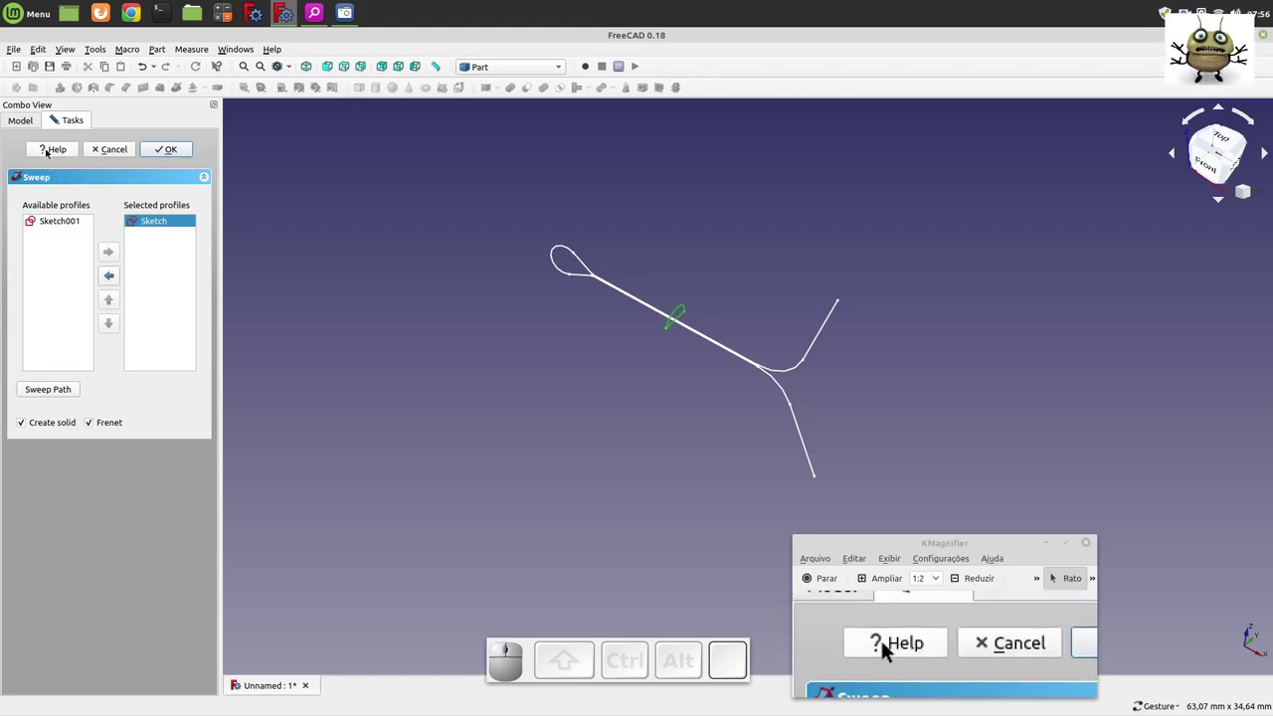
- Attempt to pick the wire path sketch as sweep path and dismiss the missing-path warning
{"action": "left_click", "coordinate": [850, 644]}
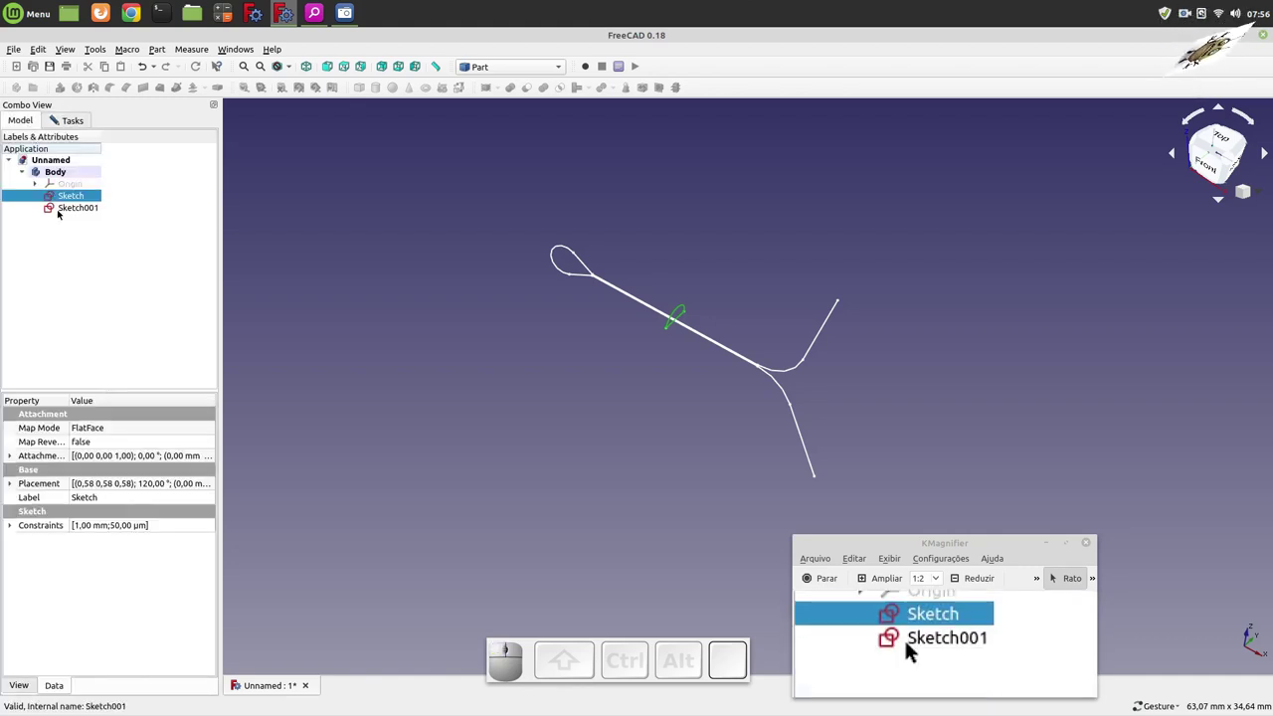
{"action": "left_click", "coordinate": [911, 644]}
{"action": "left_click", "coordinate": [939, 644]}
{"action": "left_click", "coordinate": [895, 645]}
{"action": "left_click", "coordinate": [948, 644]}
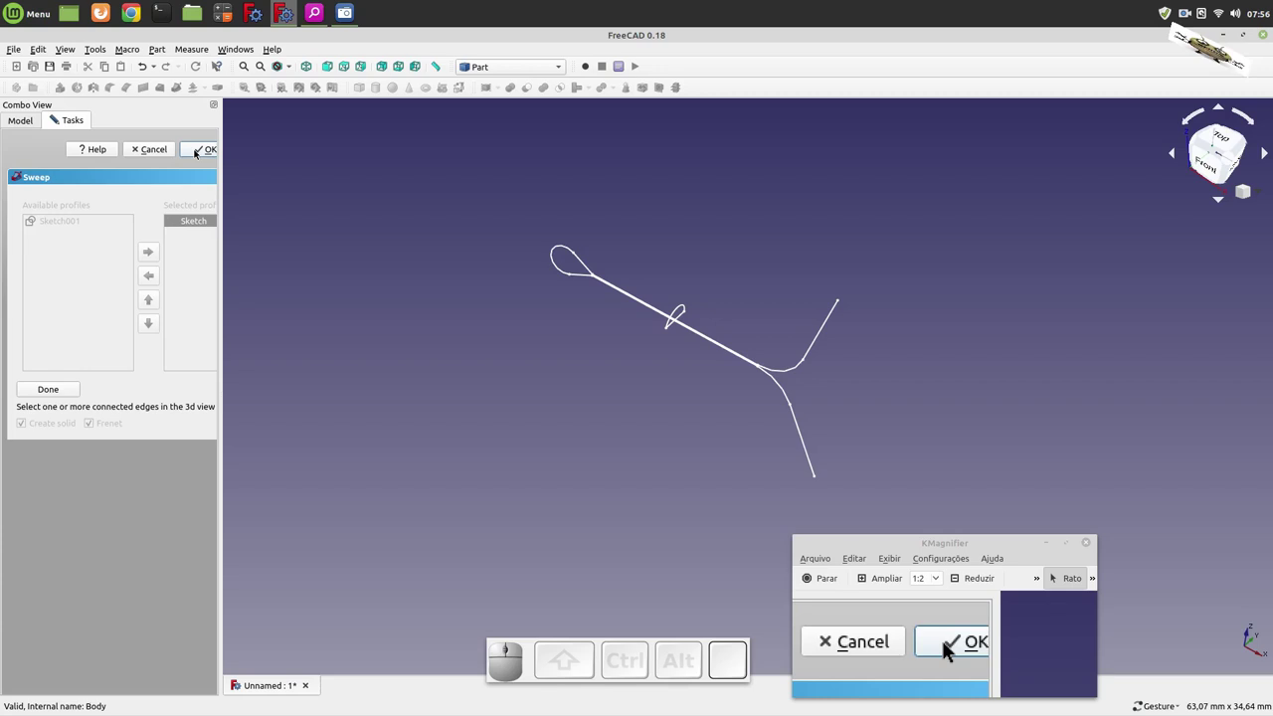
{"action": "left_click", "coordinate": [948, 644]}
{"action": "left_click", "coordinate": [915, 645]}
{"action": "left_click", "coordinate": [947, 644]}
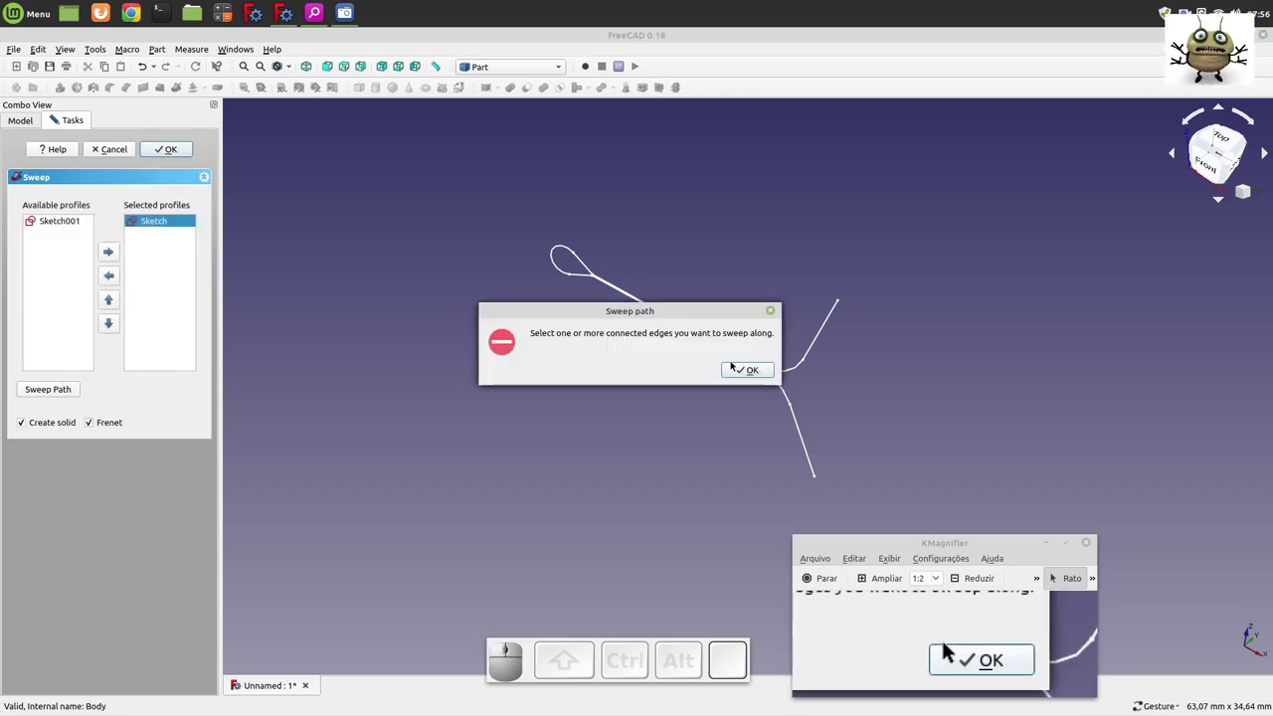
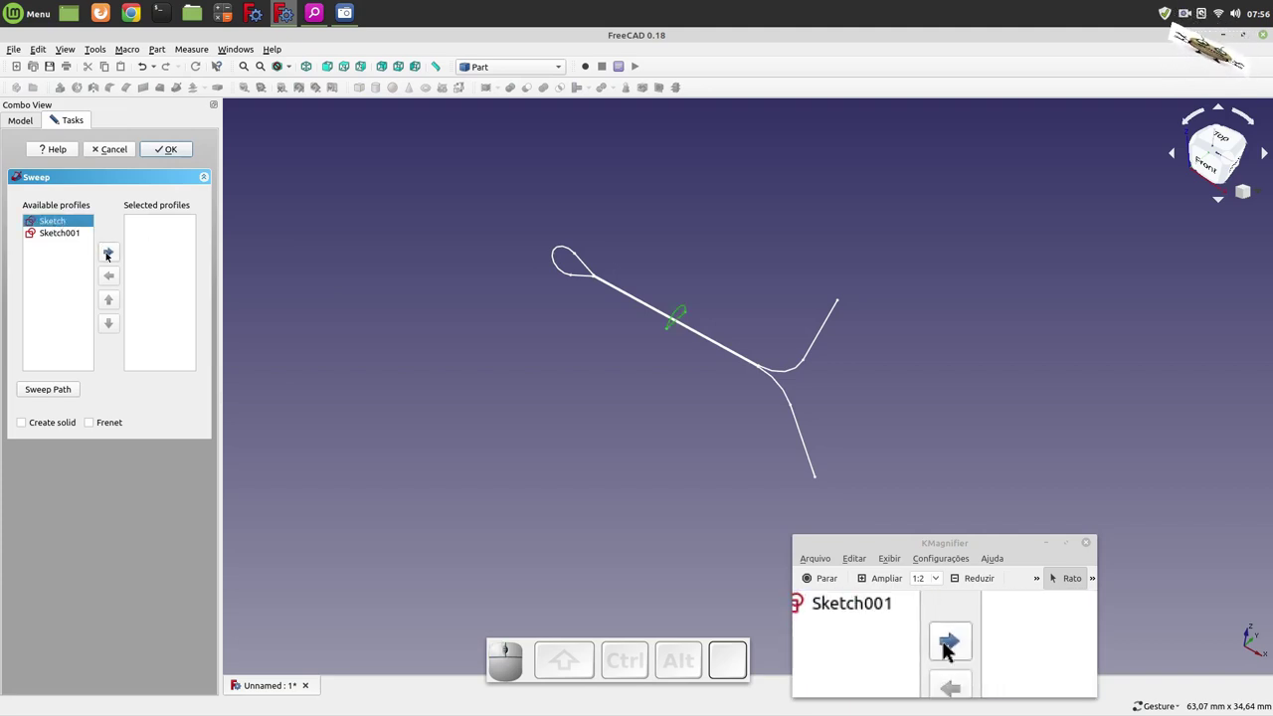
- Use Sketch as the sweep profile and all edges of Sketch001 as the sweep path
{"action": "left_click", "coordinate": [948, 645]}
{"action": "left_click", "coordinate": [839, 644]}
{"action": "left_click", "coordinate": [948, 644]}
{"action": "left_click", "coordinate": [906, 644]}
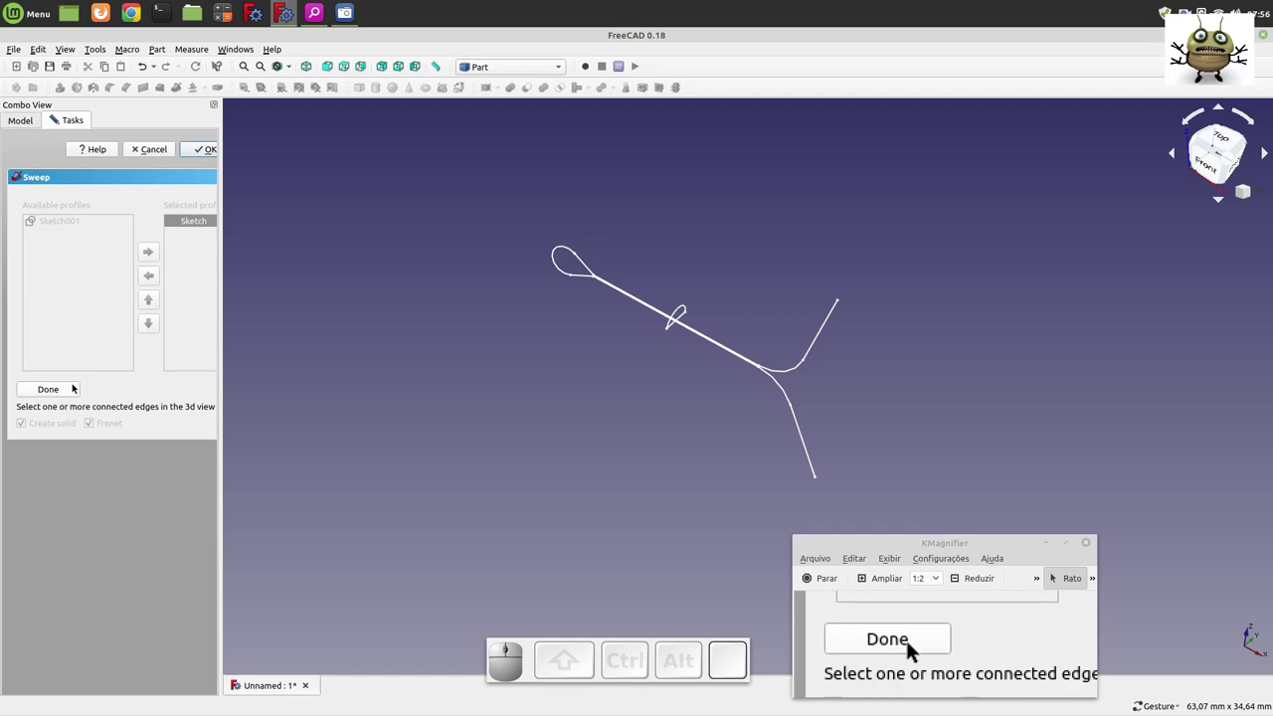
{"action": "left_click", "coordinate": [836, 644]}
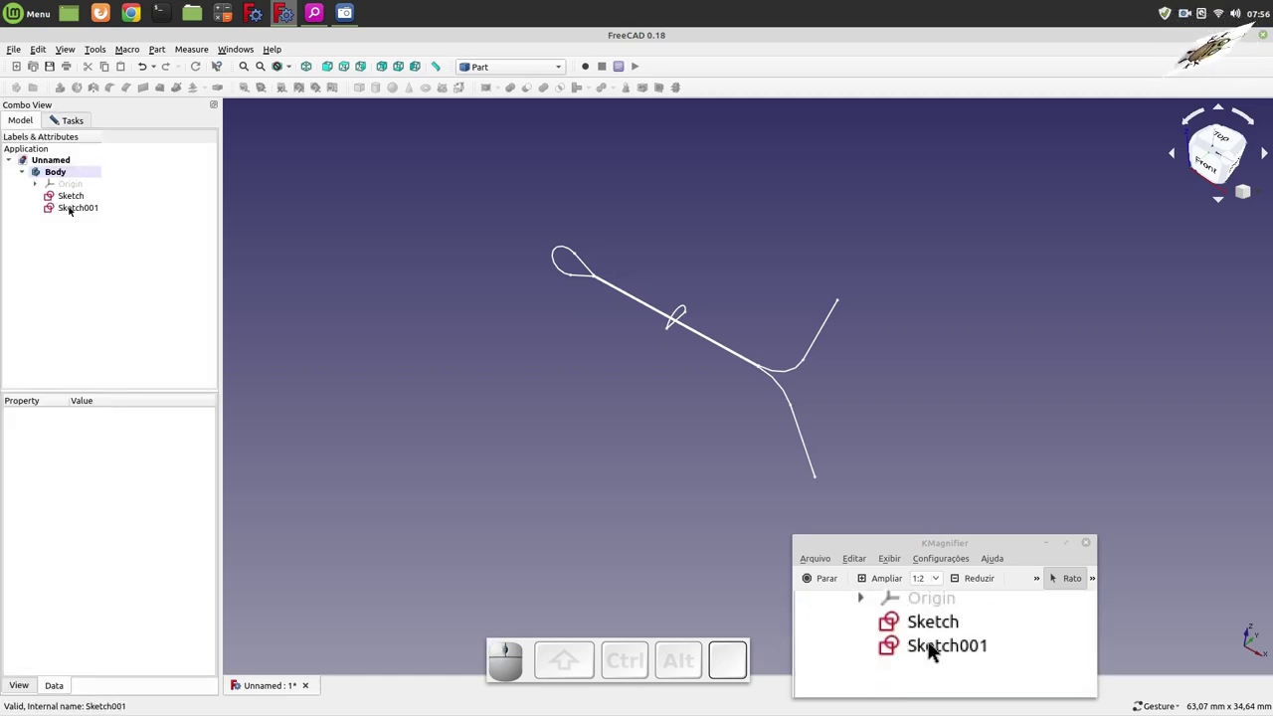
{"action": "left_click", "coordinate": [934, 644]}
{"action": "left_click", "coordinate": [933, 644]}
{"action": "left_click", "coordinate": [896, 644]}
{"action": "left_click", "coordinate": [947, 645]}
{"action": "left_click_drag", "start_coordinate": [946, 643], "coordinate": [948, 645]}
{"action": "scroll", "scroll_direction": "down", "scroll_amount": 3}
{"action": "scroll", "scroll_direction": "up", "scroll_amount": 3}
{"action": "left_click", "coordinate": [947, 644]}
- Create the sweep as a solid with Frenet orientation, forming the rod with eye and legs
{"action": "left_click", "coordinate": [928, 644]}
{"action": "left_click", "coordinate": [911, 644]}
{"action": "key", "text": "space"}
{"action": "left_click", "coordinate": [913, 645]}
{"action": "key", "text": "space"}
{"action": "double_click", "coordinate": [948, 644]}
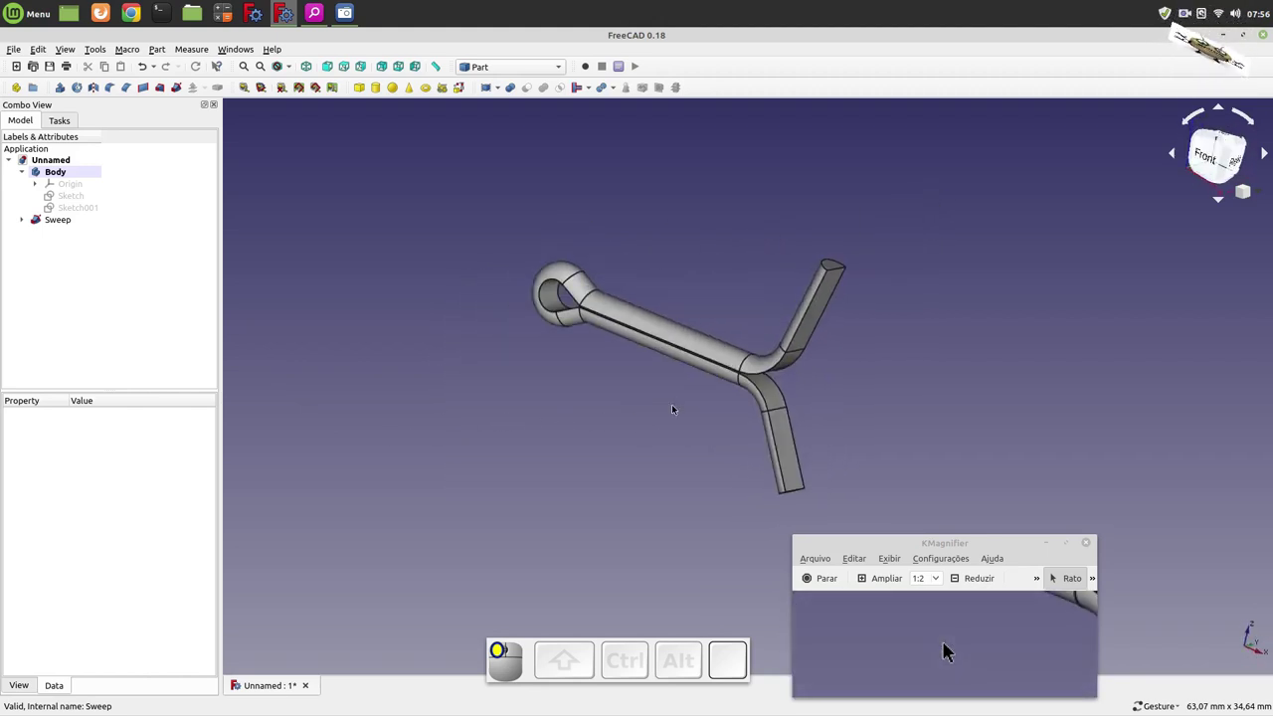
- Start a new Part Design sketch for the leg-tip cut, viewed from the front
{"action": "key", "text": "0"}
{"action": "key", "text": "1"}
{"action": "left_click", "coordinate": [947, 645]}
{"action": "left_click", "coordinate": [948, 644]}
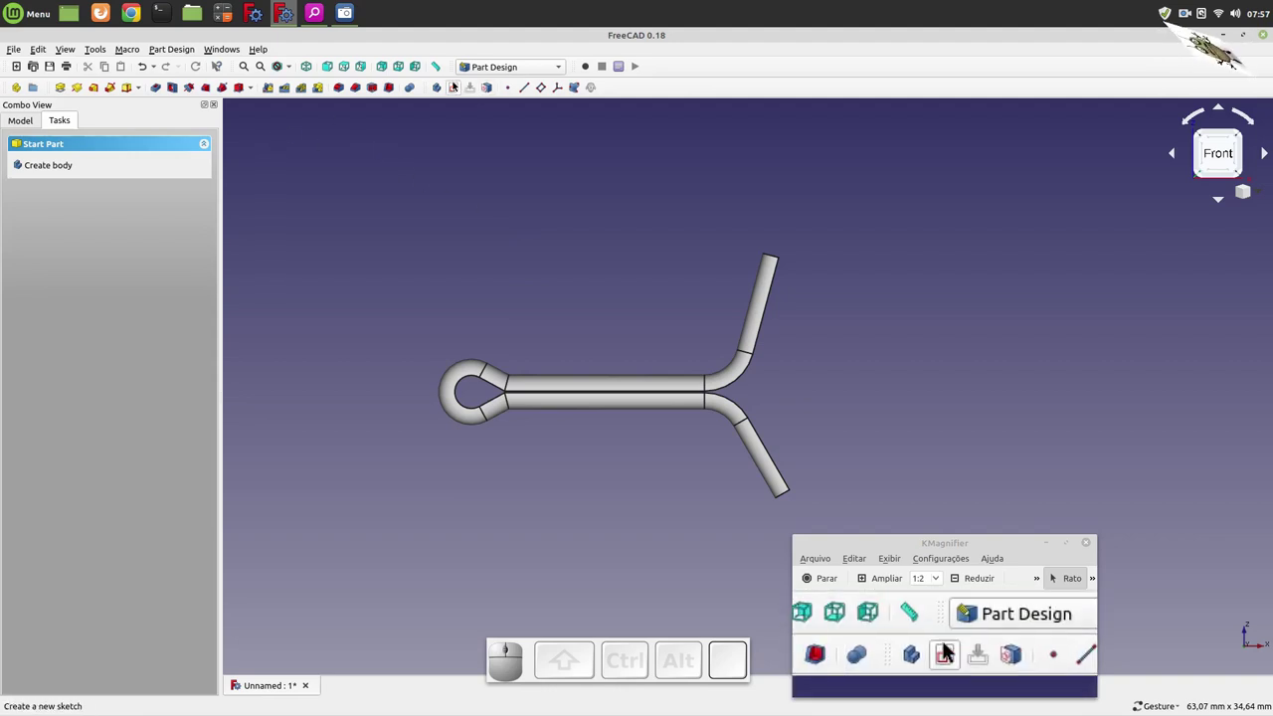
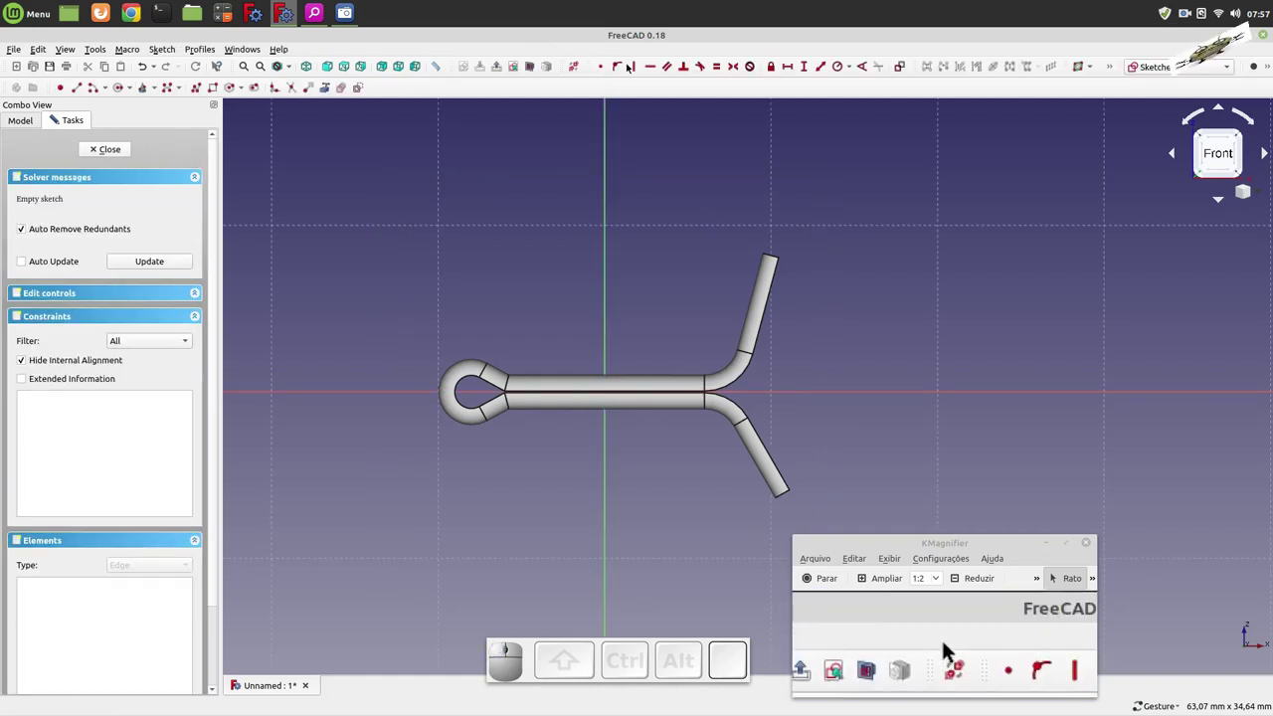
- Draw a polyline wedge of two lines continuing into an arc beside the upper leg
{"action": "left_click", "coordinate": [947, 644]}
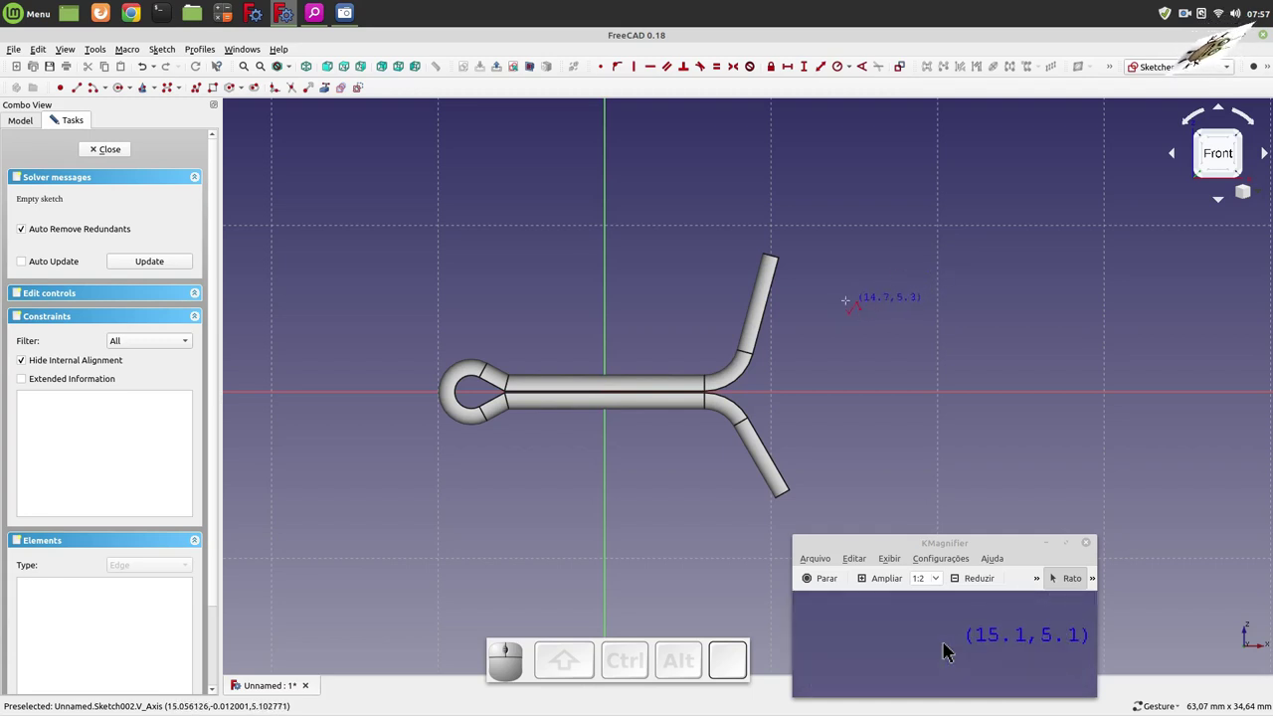
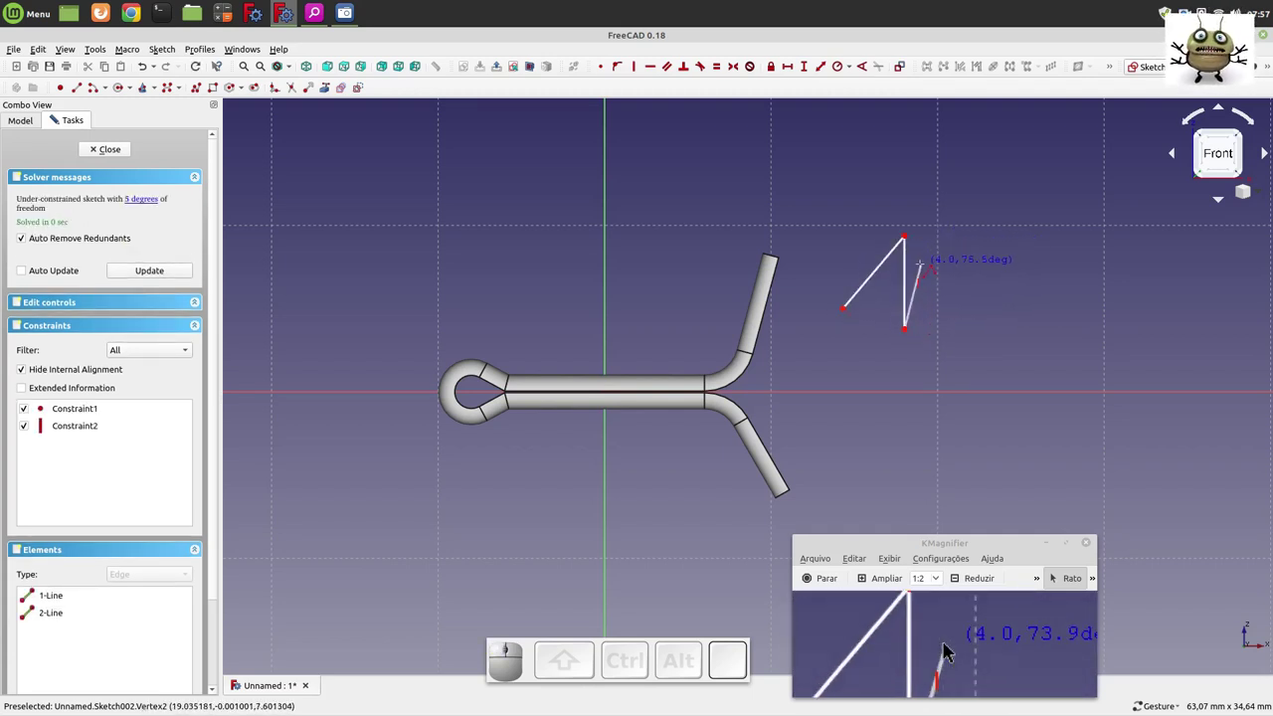
{"action": "key", "text": "m"}
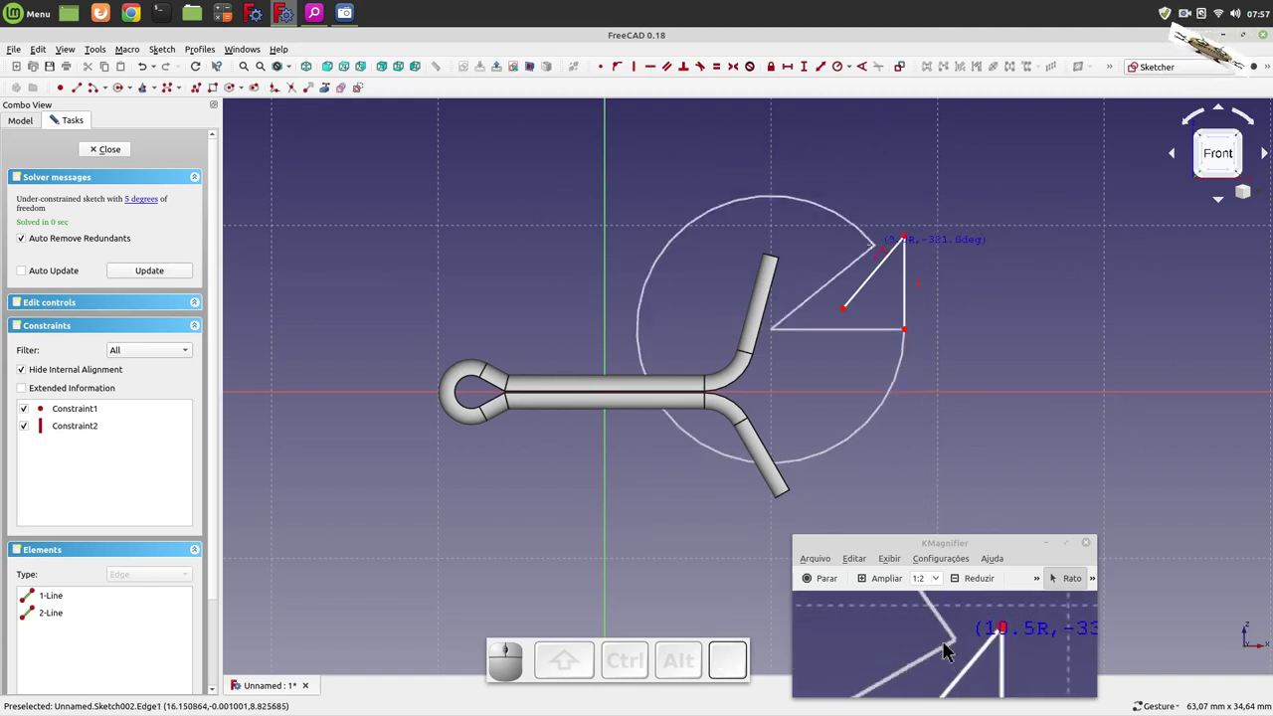
{"action": "key", "text": "m"}
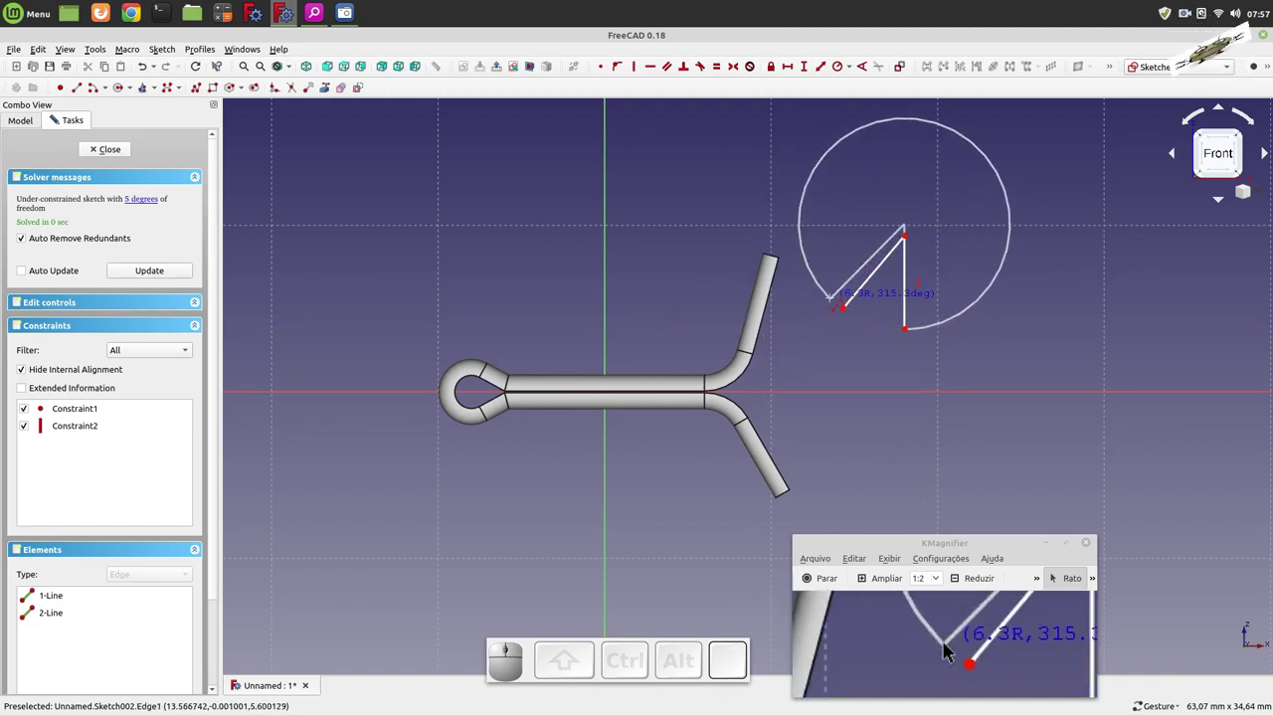
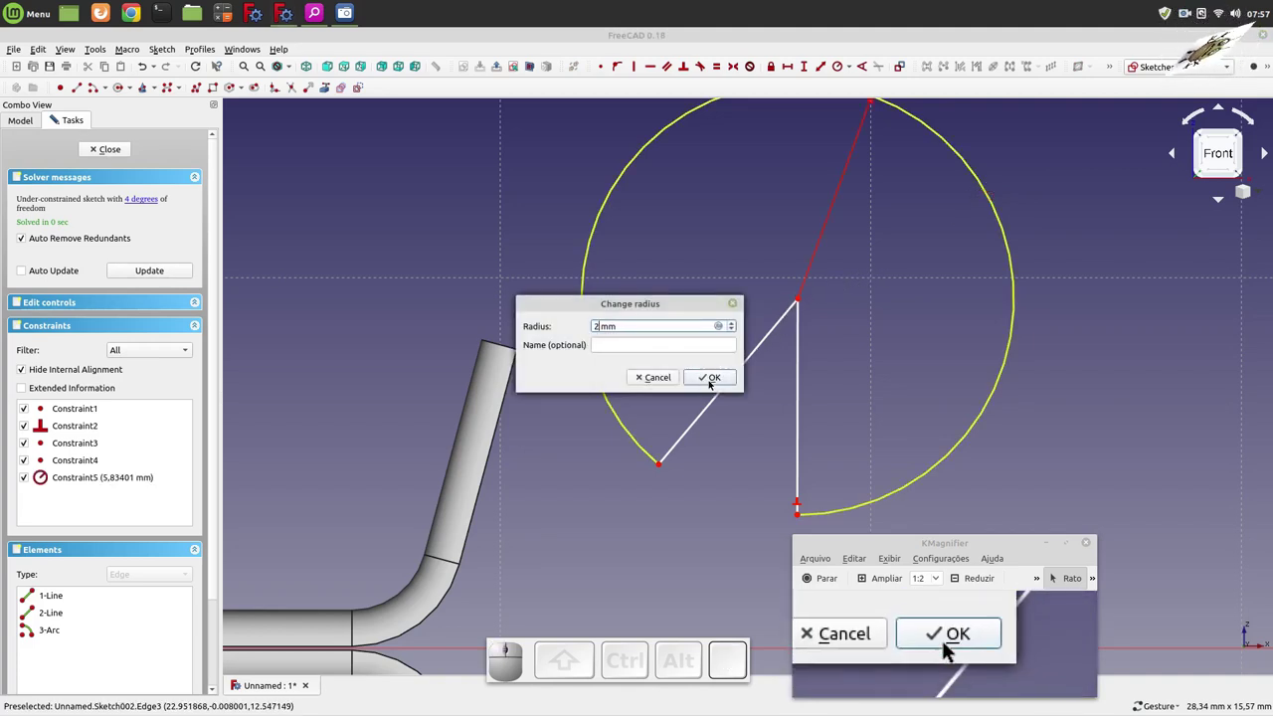
- Constrain the wedge arc to 2 mm radius and its two edges to a 45° angle
{"action": "left_click", "coordinate": [947, 644]}
{"action": "scroll", "scroll_direction": "down", "scroll_amount": 3}
{"action": "scroll", "scroll_direction": "up", "scroll_amount": 3}
{"action": "left_click", "coordinate": [948, 644]}
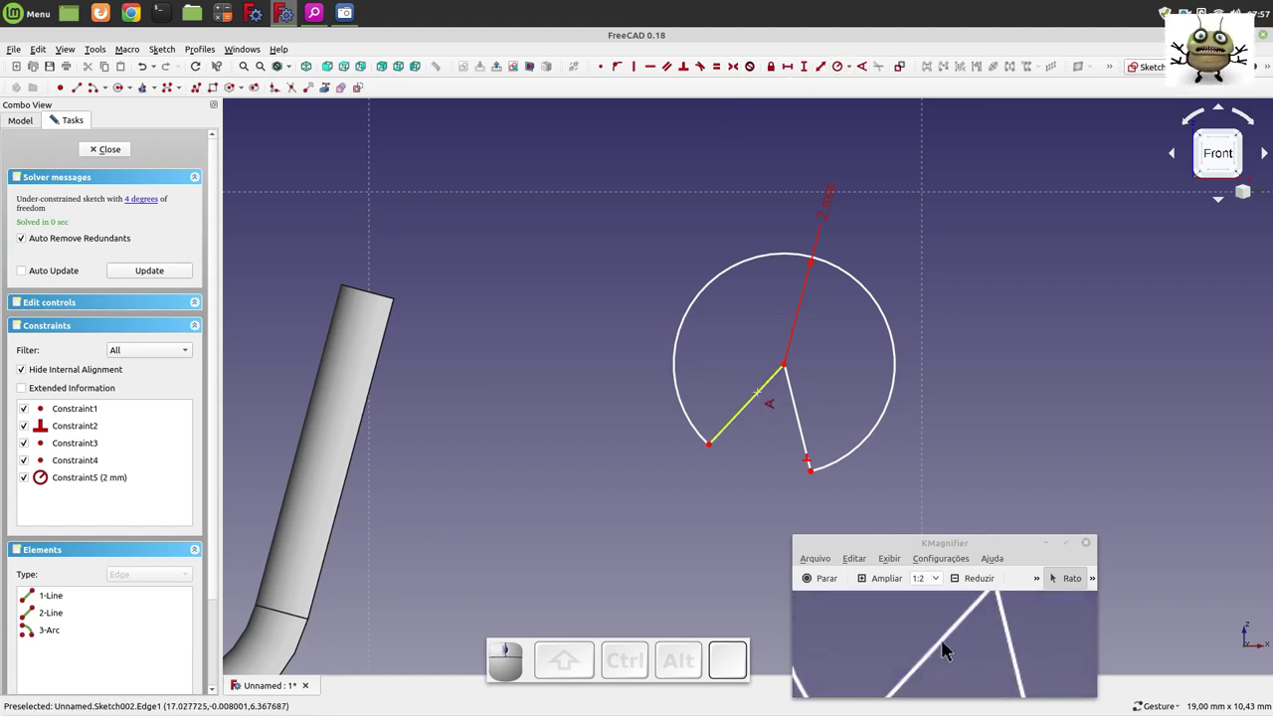
{"action": "left_click", "coordinate": [947, 644]}
{"action": "left_click", "coordinate": [948, 644]}
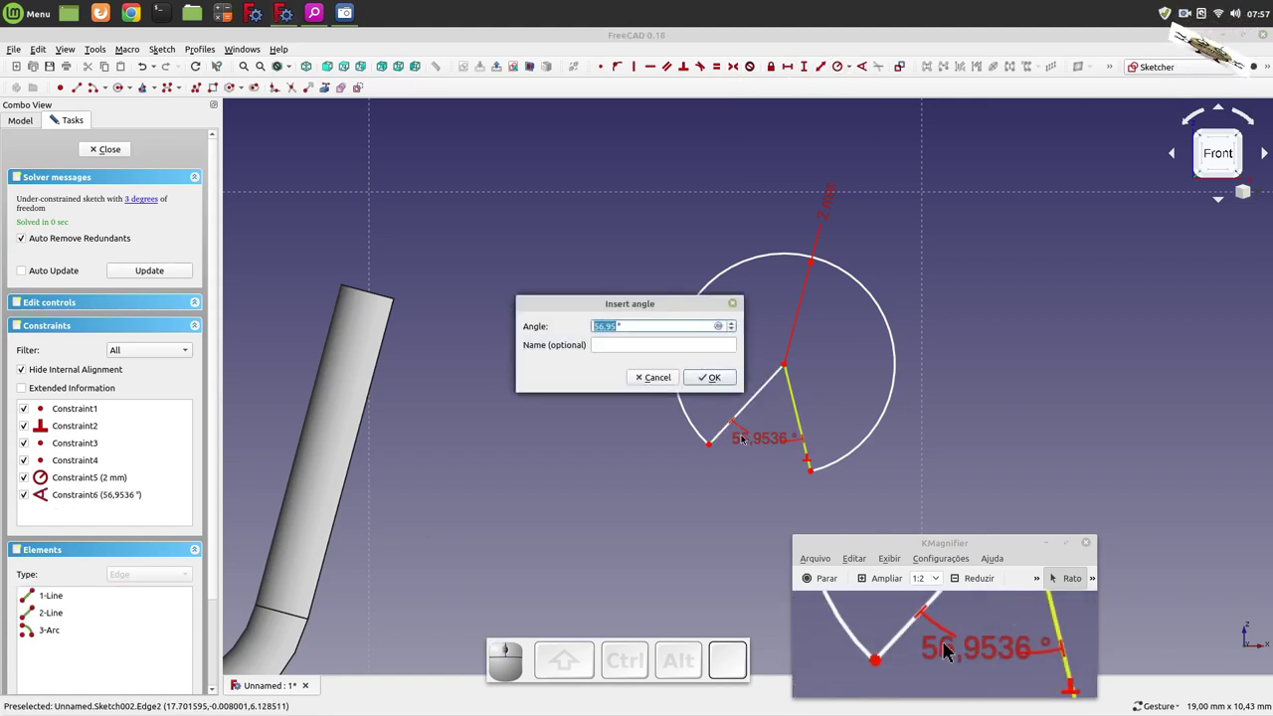
{"action": "left_click", "coordinate": [948, 644]}
{"action": "left_click", "coordinate": [947, 645]}
{"action": "left_click", "coordinate": [947, 645]}
{"action": "scroll", "scroll_direction": "up", "scroll_amount": 3}
{"action": "scroll", "scroll_direction": "down", "scroll_amount": 3}
{"action": "key", "text": "Escape"}
- Drag the wedge centre onto the upper leg tip and add horizontal and vertical distance constraints
{"action": "left_click", "coordinate": [947, 644]}
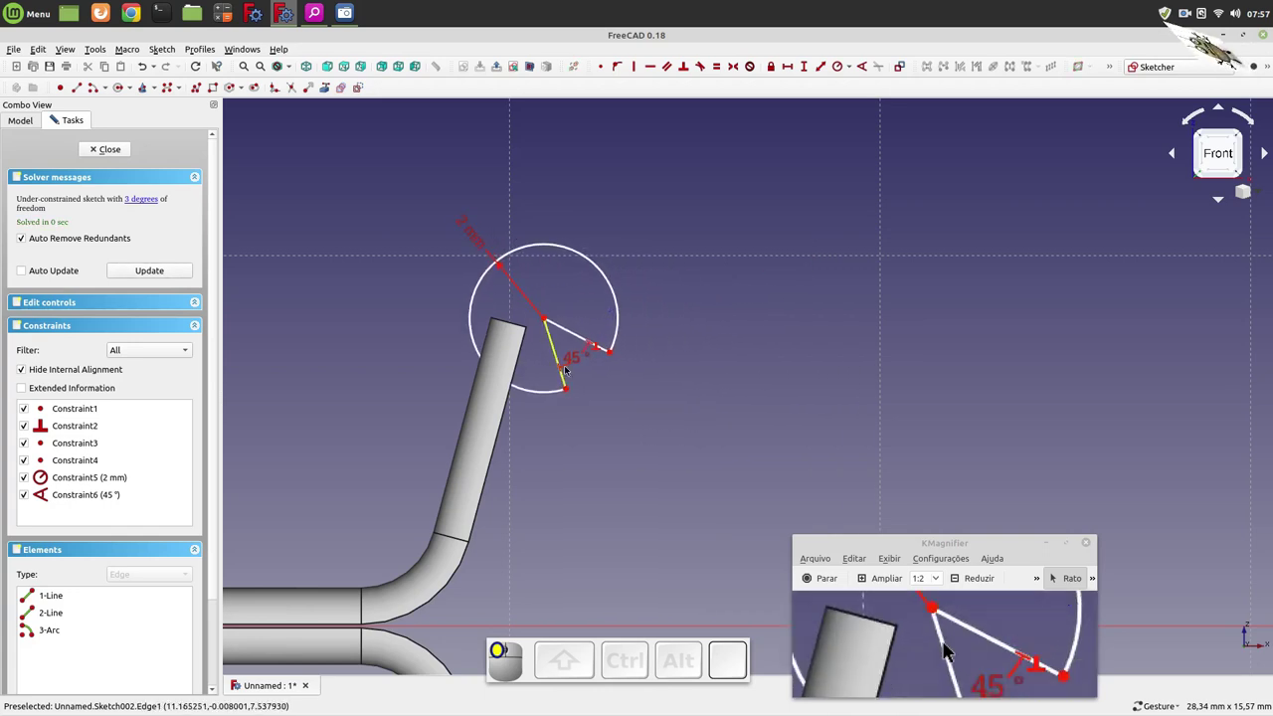
{"action": "left_click", "coordinate": [947, 644]}
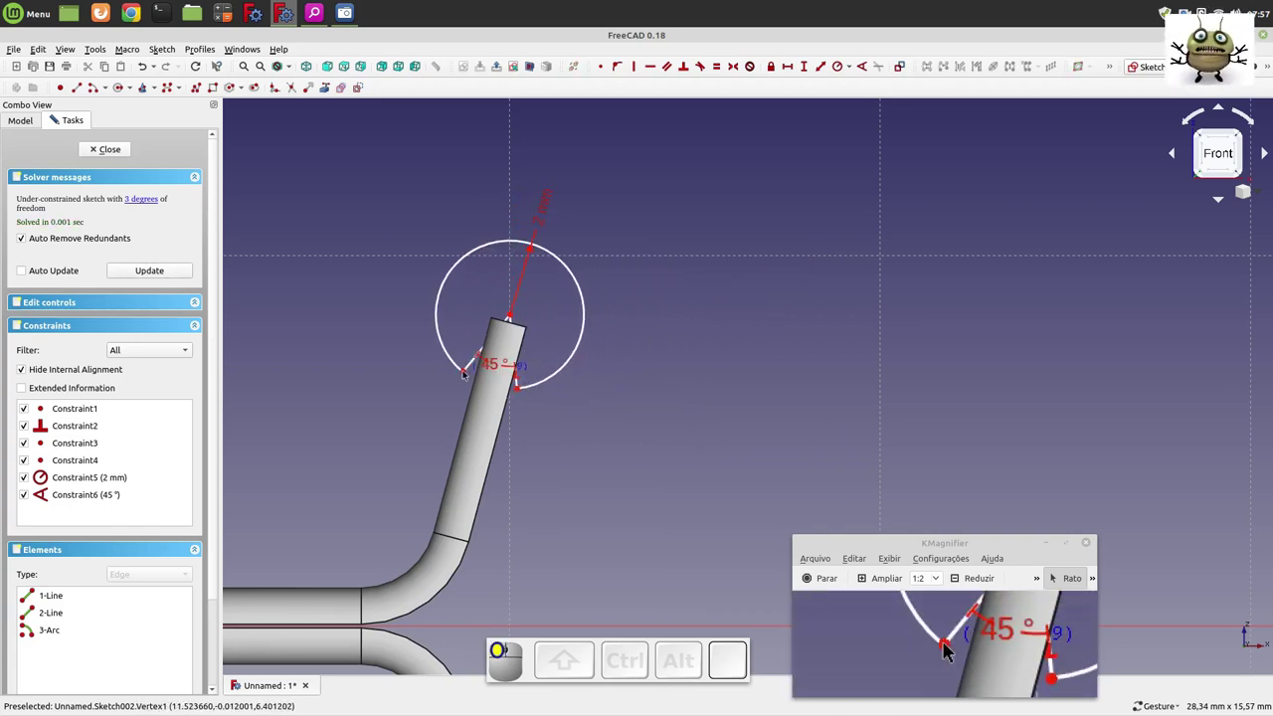
{"action": "scroll", "scroll_direction": "down", "scroll_amount": 3}
{"action": "scroll", "scroll_direction": "up", "scroll_amount": 3}
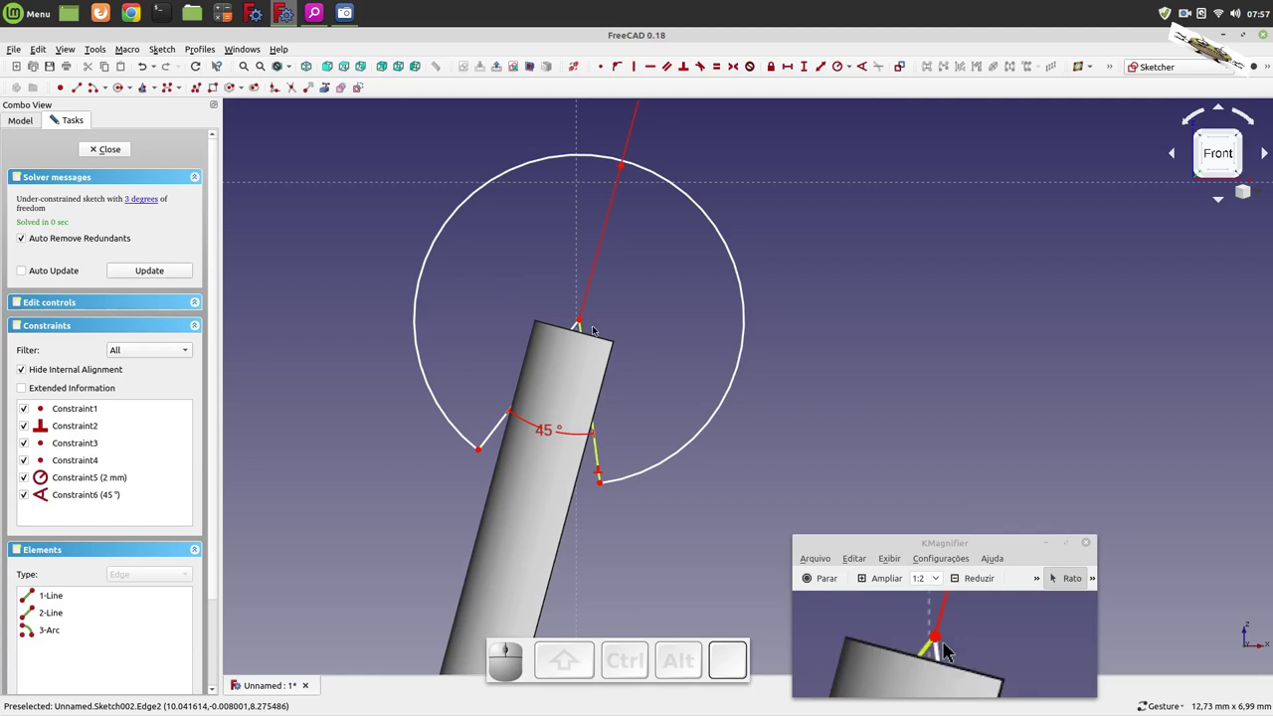
{"action": "left_click_drag", "start_coordinate": [948, 644], "coordinate": [948, 645]}
{"action": "left_click", "coordinate": [948, 644]}
{"action": "scroll", "scroll_direction": "down", "scroll_amount": 3}
{"action": "left_click", "coordinate": [948, 645]}
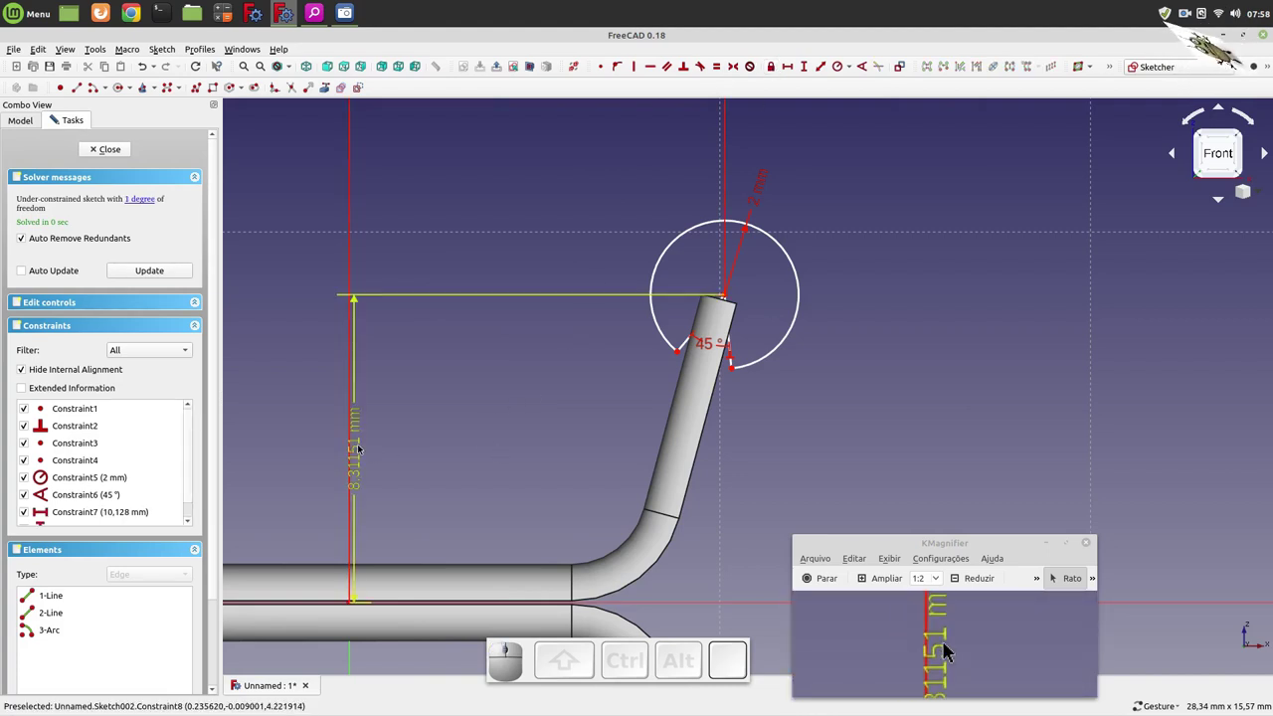
- Set the wedge centre's vertical distance constraint to 8.3 mm
{"action": "left_click", "coordinate": [948, 644]}
{"action": "left_click", "coordinate": [944, 644]}
{"action": "key", "text": "8"}
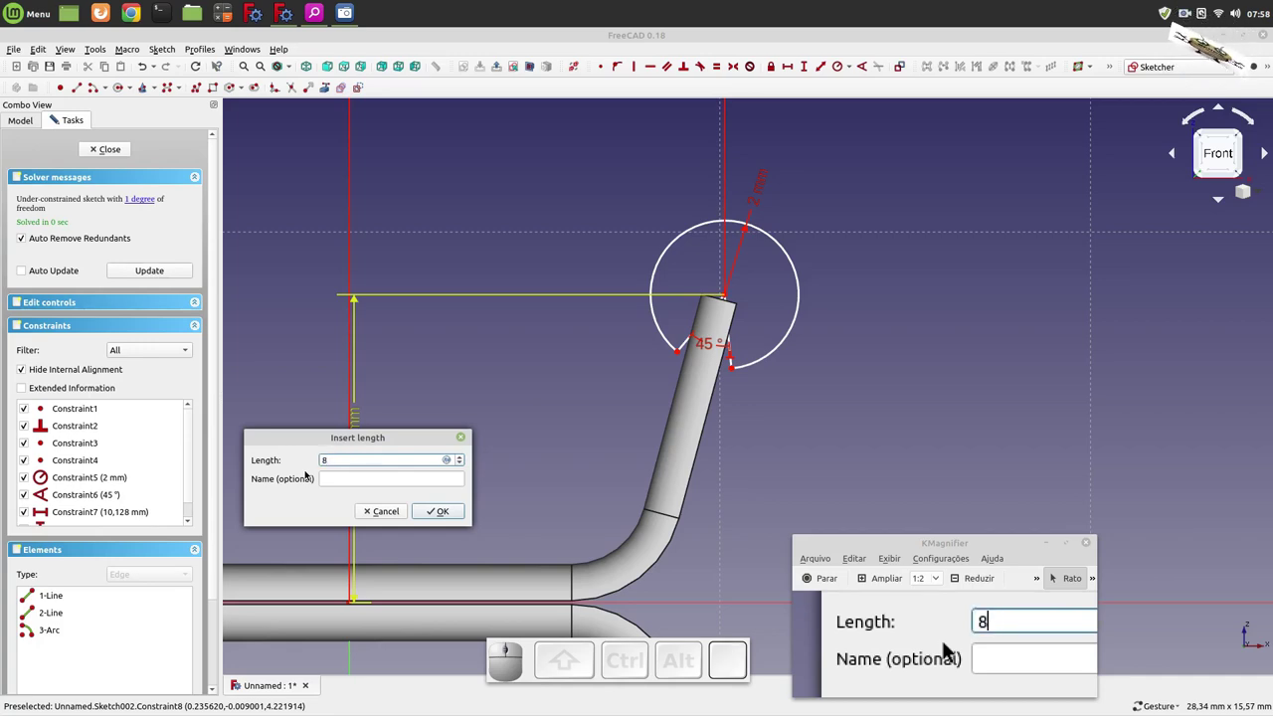
{"action": "key", "text": ","}
{"action": "key", "text": "3"}
{"action": "left_click", "coordinate": [950, 643]}
{"action": "scroll", "scroll_direction": "up", "scroll_amount": 3}
{"action": "scroll", "scroll_direction": "down", "scroll_amount": 3}
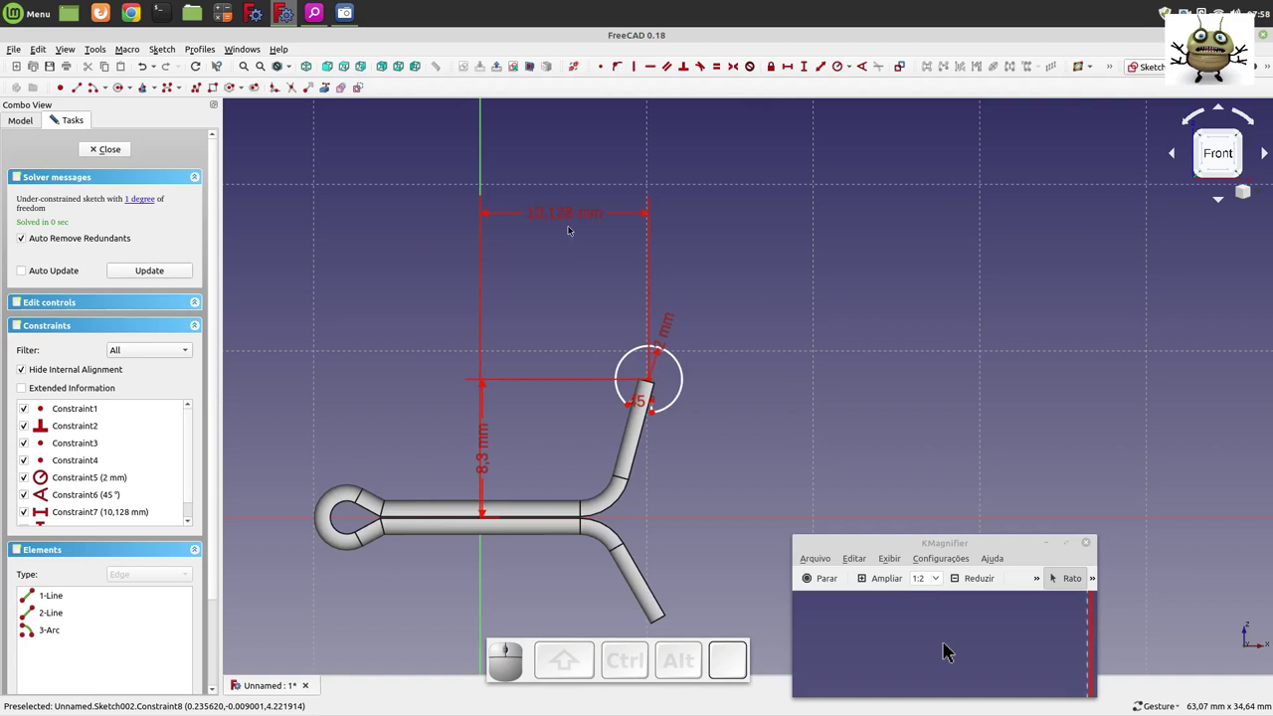
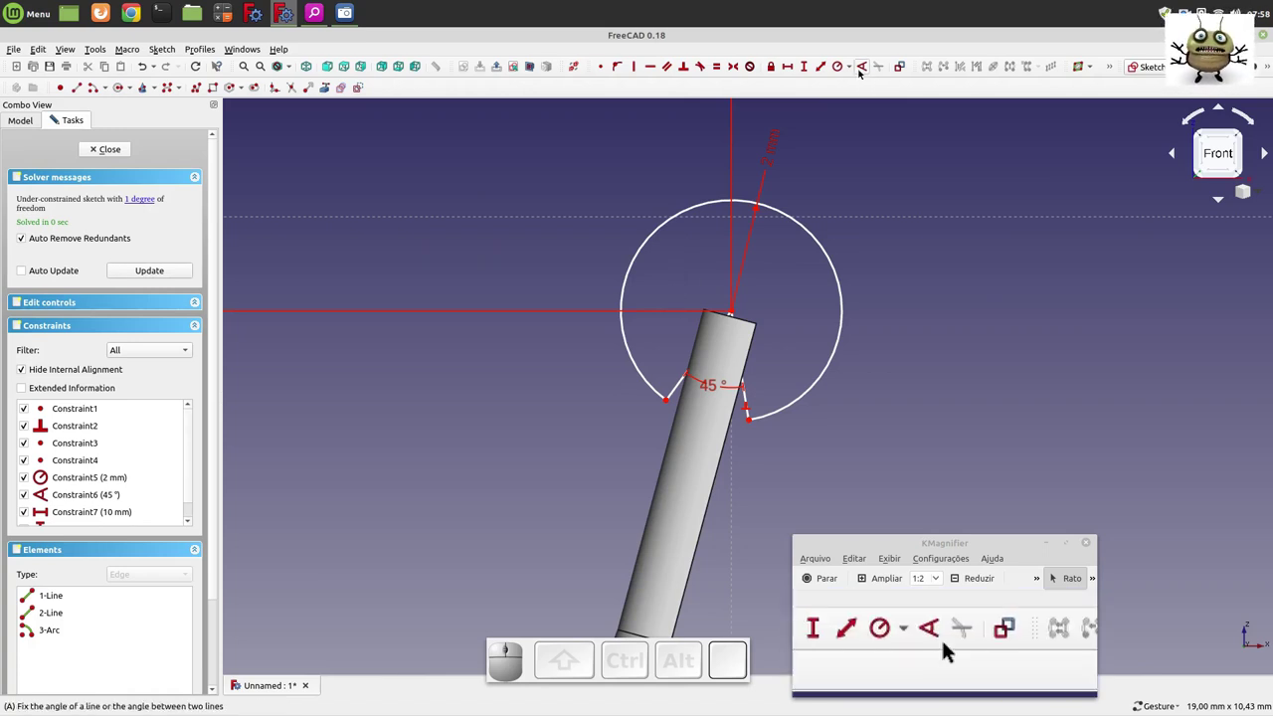
{"action": "left_click", "coordinate": [948, 644]}
{"action": "left_click", "coordinate": [948, 645]}
{"action": "scroll", "scroll_direction": "up", "scroll_amount": 3}
{"action": "scroll", "scroll_direction": "down", "scroll_amount": 3}
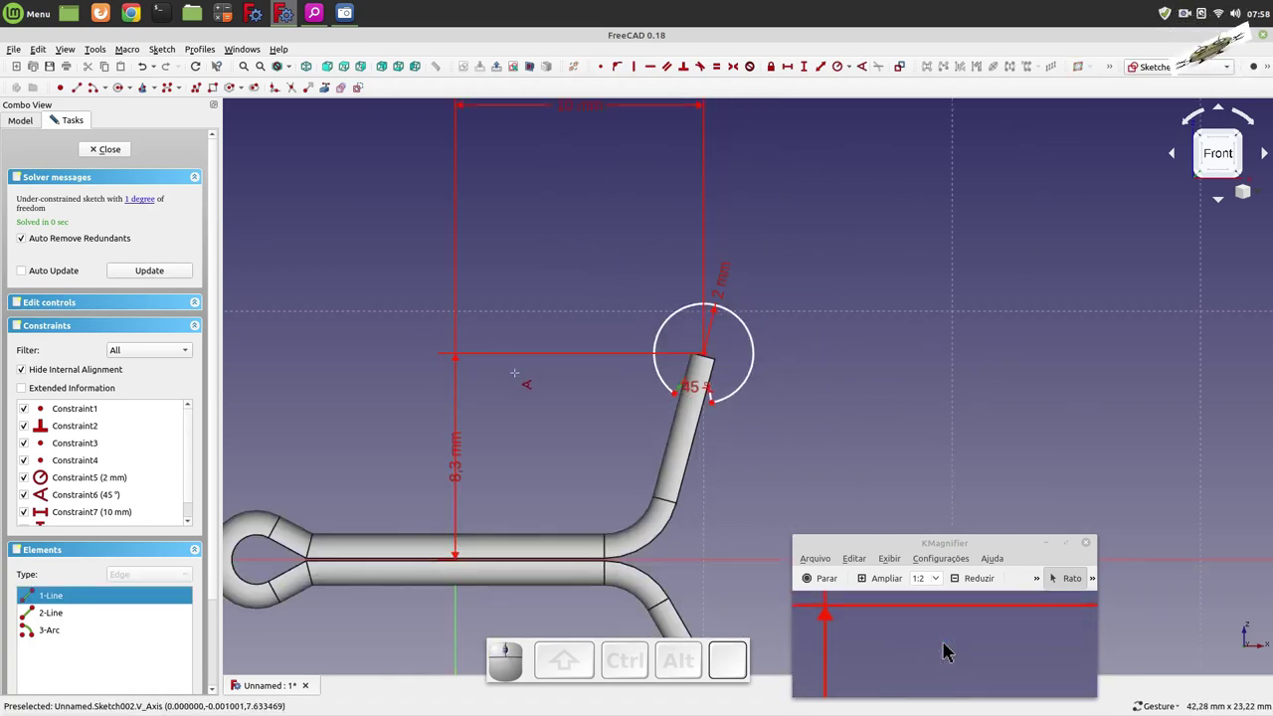
{"action": "left_click", "coordinate": [947, 644]}
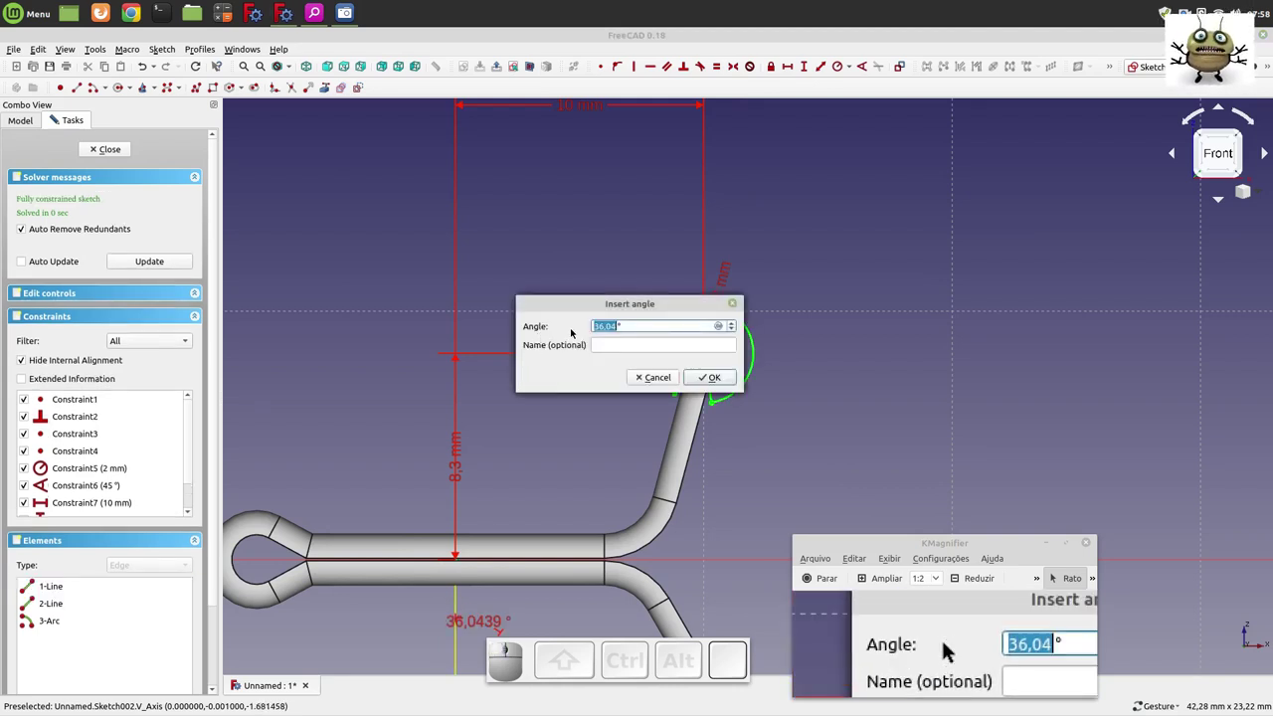
{"action": "left_click", "coordinate": [948, 644]}
{"action": "left_click", "coordinate": [947, 644]}
{"action": "key", "text": "3"}
{"action": "key", "text": "0"}
{"action": "left_click", "coordinate": [948, 645]}
{"action": "scroll", "scroll_direction": "up", "scroll_amount": 3}
{"action": "scroll", "scroll_direction": "down", "scroll_amount": 3}
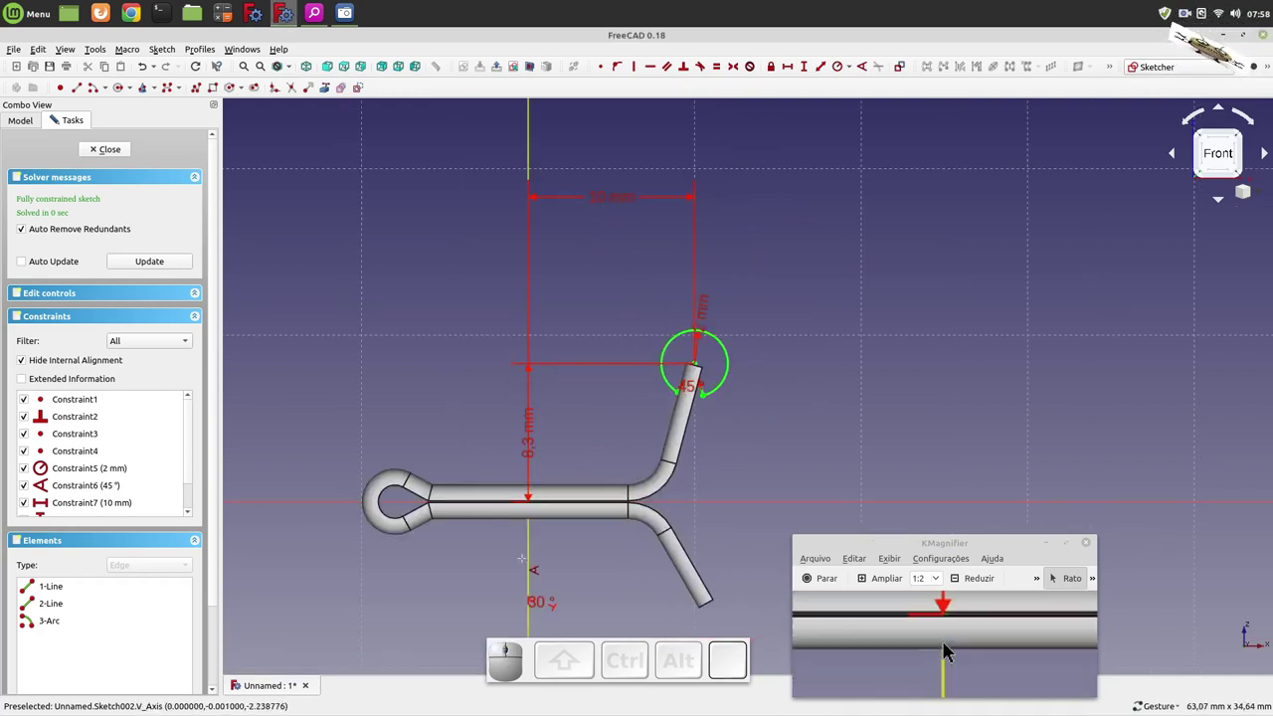
{"action": "key", "text": "Escape"}
{"action": "left_click_drag", "start_coordinate": [948, 644], "coordinate": [610, 307]}
{"action": "left_click", "coordinate": [948, 645]}
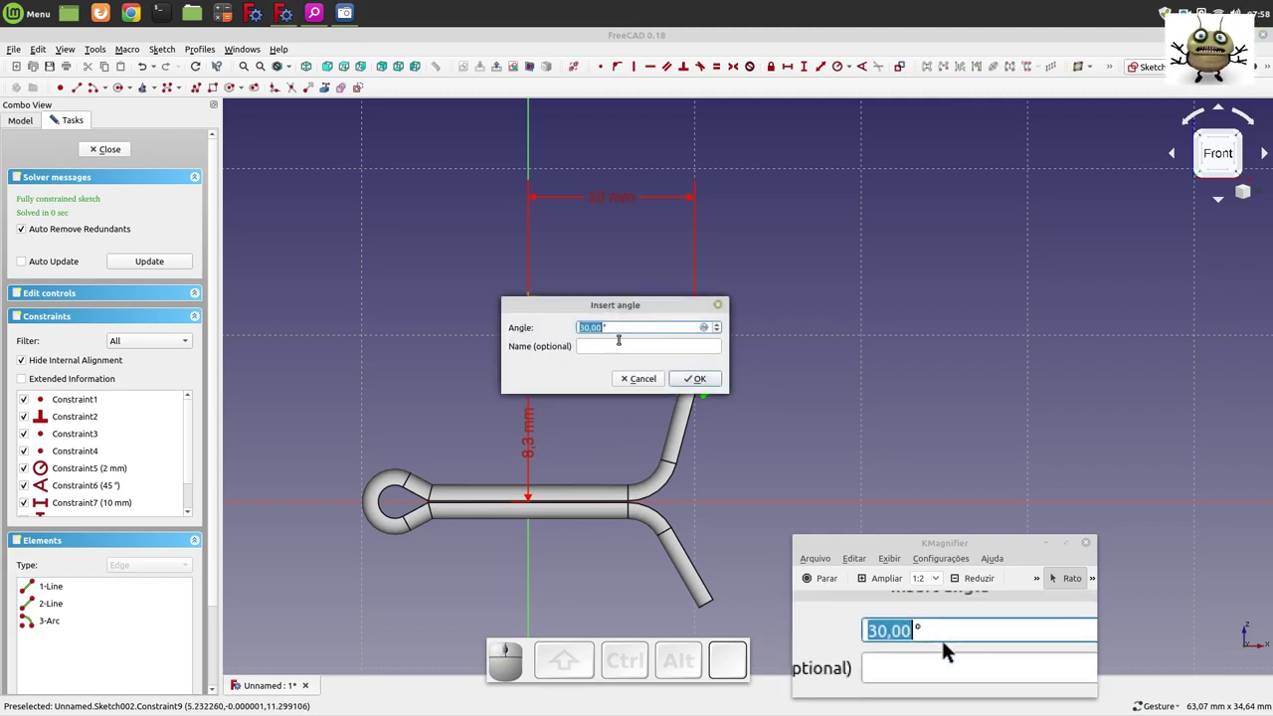
{"action": "left_click", "coordinate": [948, 644]}
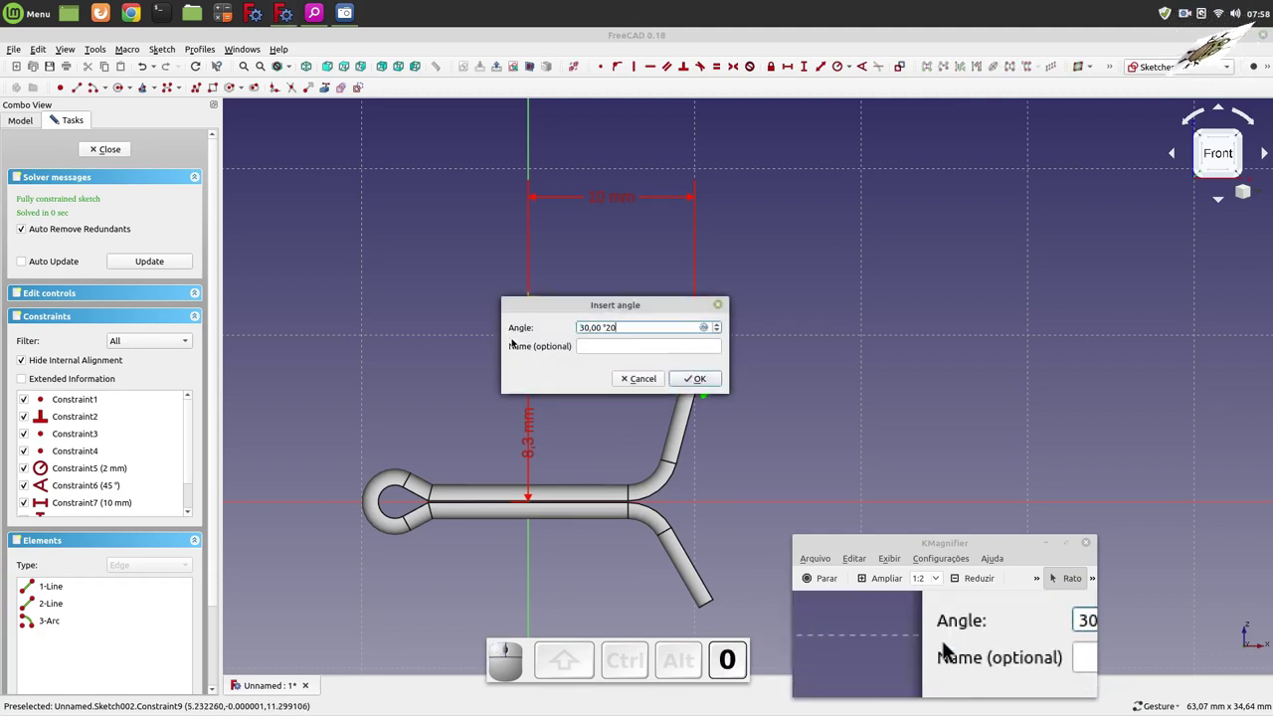
{"action": "left_click", "coordinate": [948, 645]}
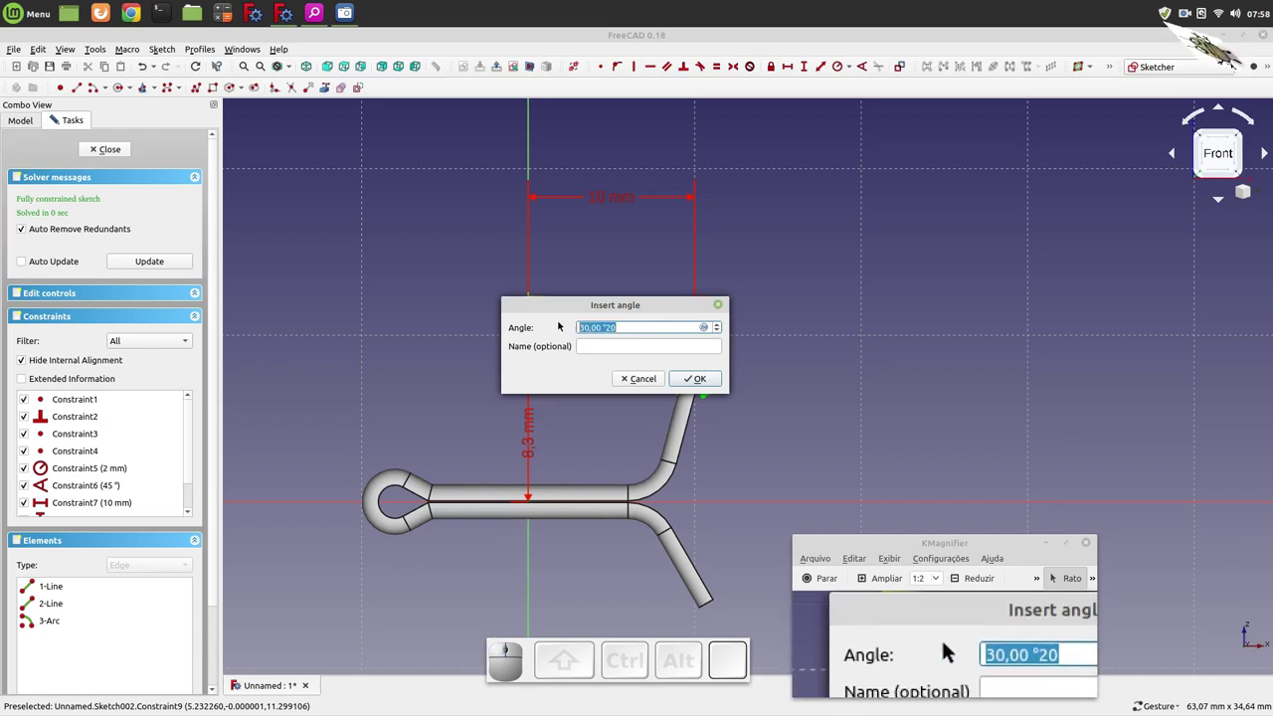
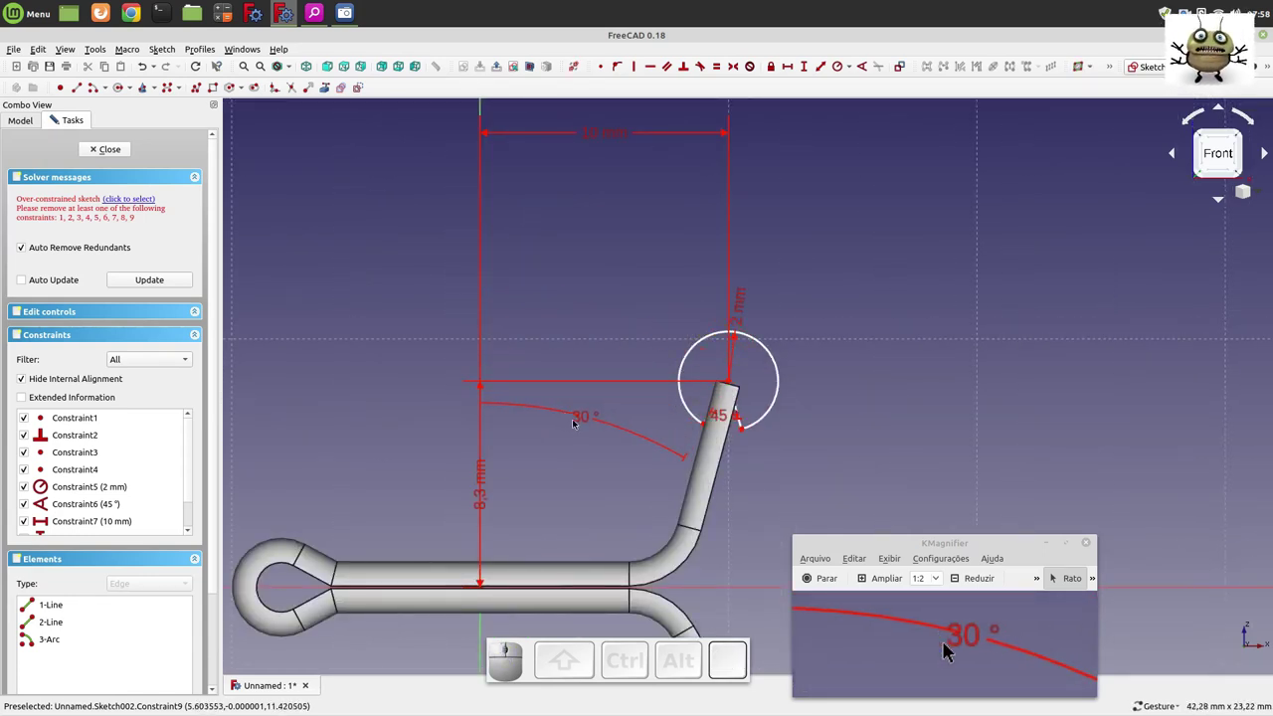
{"action": "left_click", "coordinate": [948, 644]}
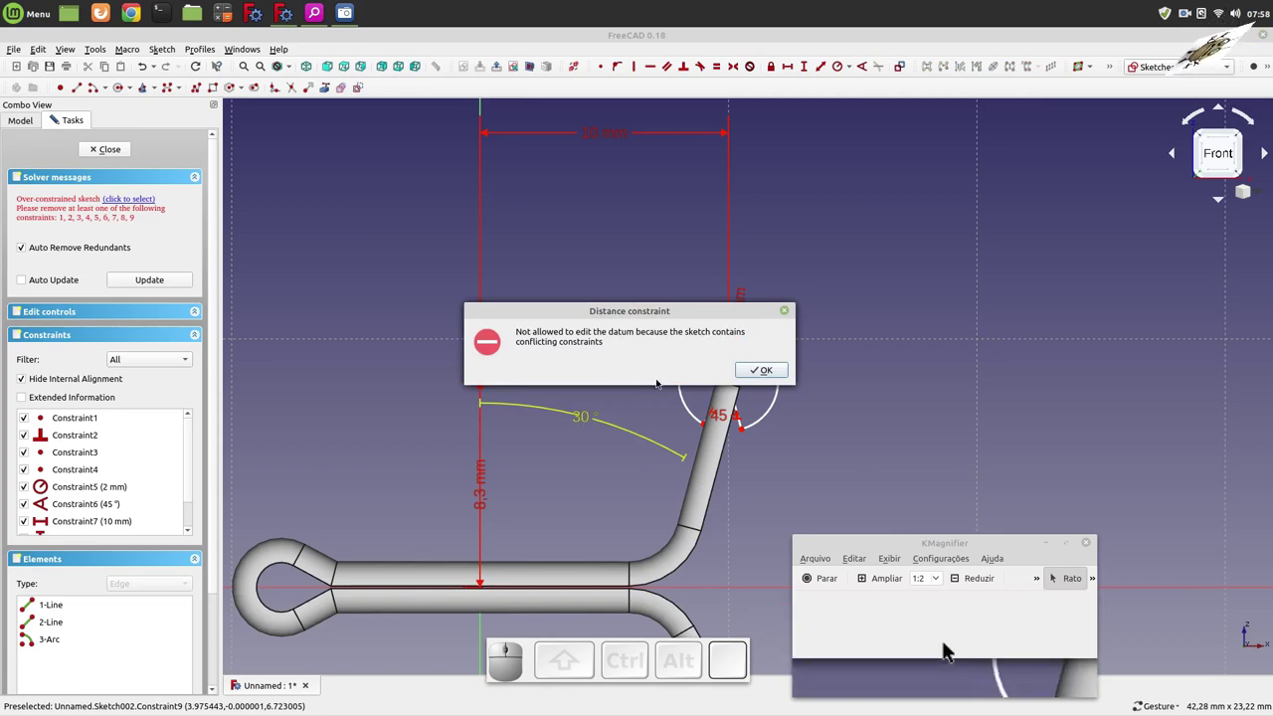
{"action": "key", "text": "Escape"}
{"action": "left_click", "coordinate": [948, 644]}
{"action": "left_click", "coordinate": [947, 644]}
{"action": "scroll", "scroll_direction": "down", "scroll_amount": 3}
{"action": "scroll", "scroll_direction": "up", "scroll_amount": 3}
{"action": "left_click", "coordinate": [947, 644]}
{"action": "key", "text": "Delete"}
{"action": "left_click_drag", "start_coordinate": [948, 644], "coordinate": [948, 644]}
{"action": "scroll", "scroll_direction": "down", "scroll_amount": 3}
{"action": "scroll", "scroll_direction": "up", "scroll_amount": 3}
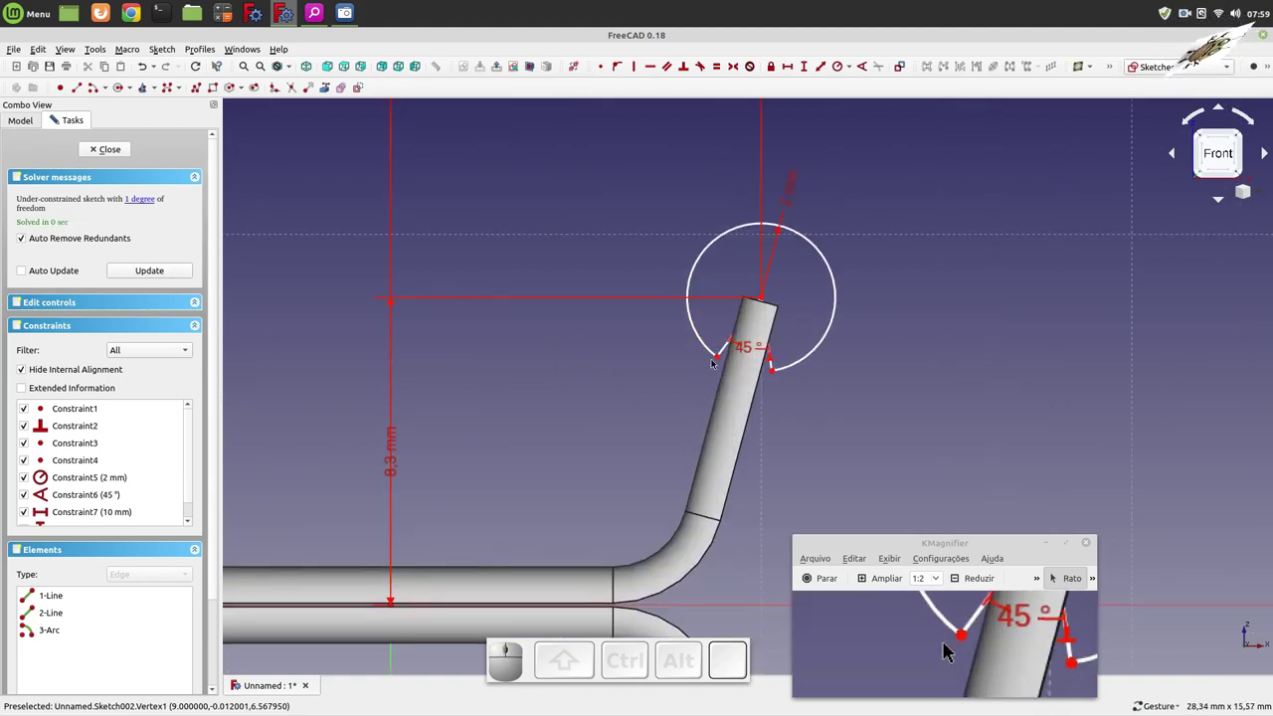
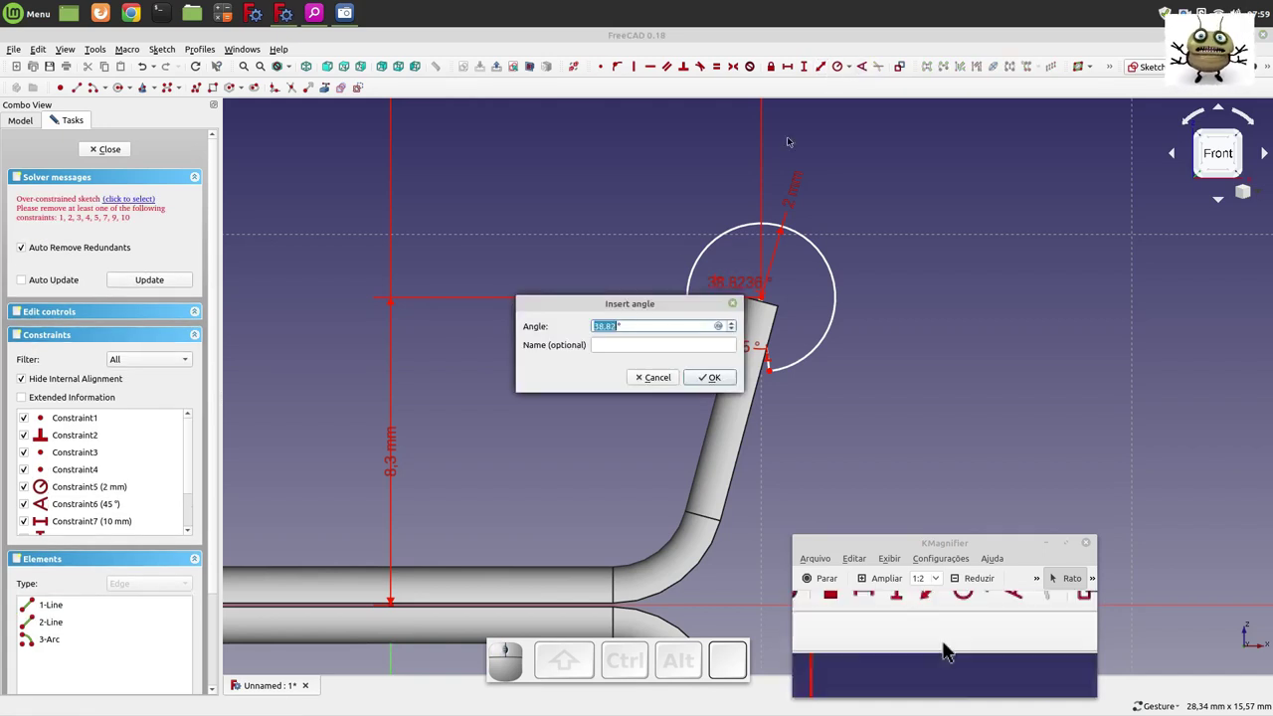
- Try a 40° angle constraint on the wedge and dismiss FreeCAD's negative-value error
{"action": "left_click", "coordinate": [947, 644]}
{"action": "left_click", "coordinate": [948, 644]}
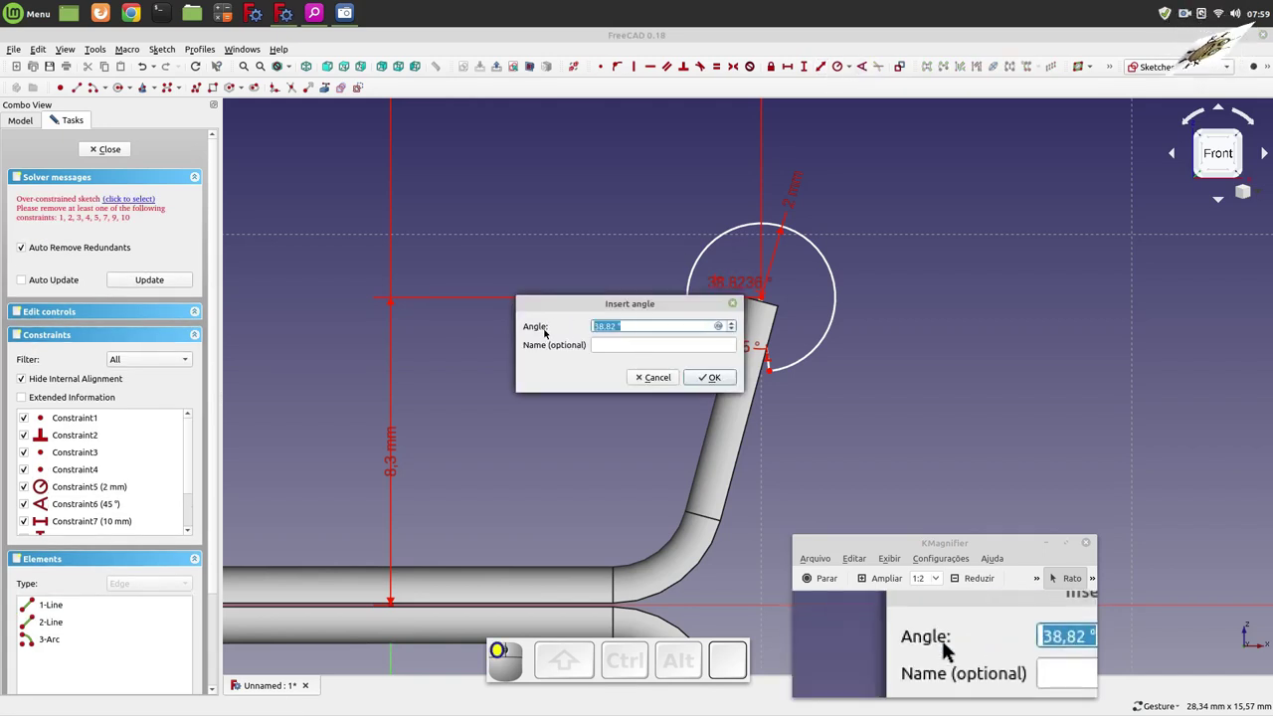
{"action": "key", "text": "4"}
{"action": "key", "text": "0"}
{"action": "left_click", "coordinate": [947, 645]}
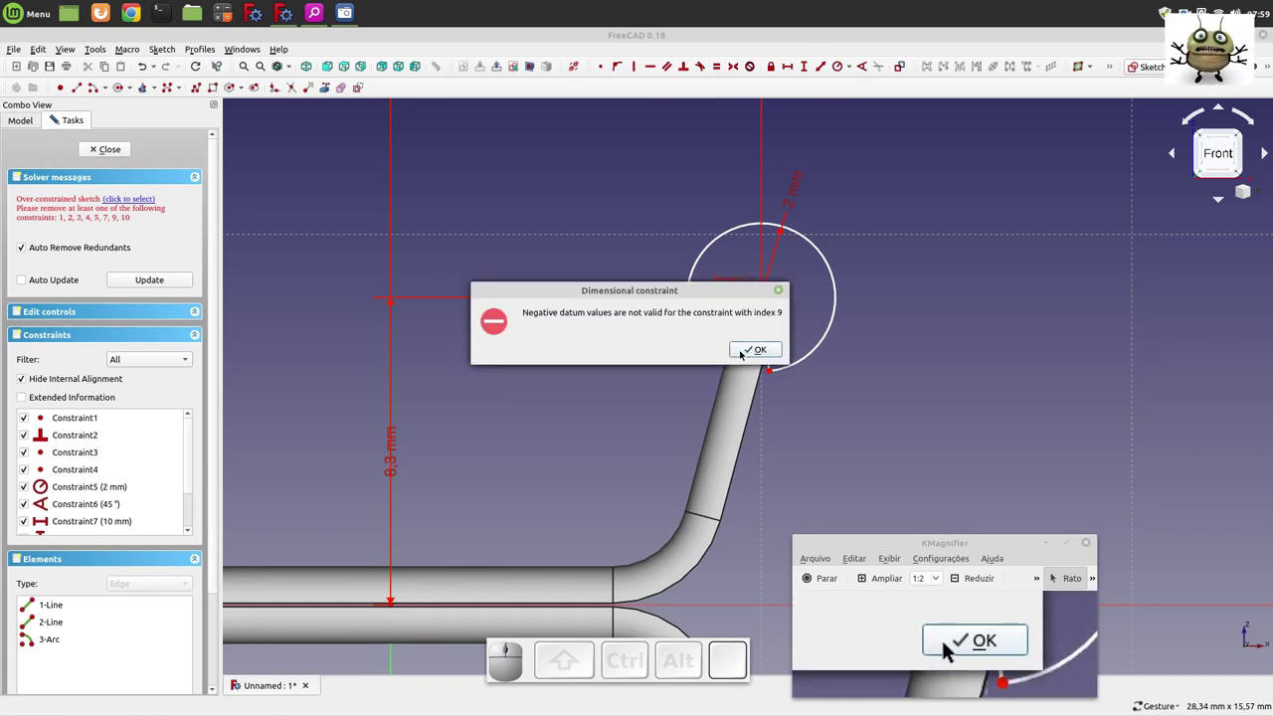
{"action": "left_click", "coordinate": [948, 644]}
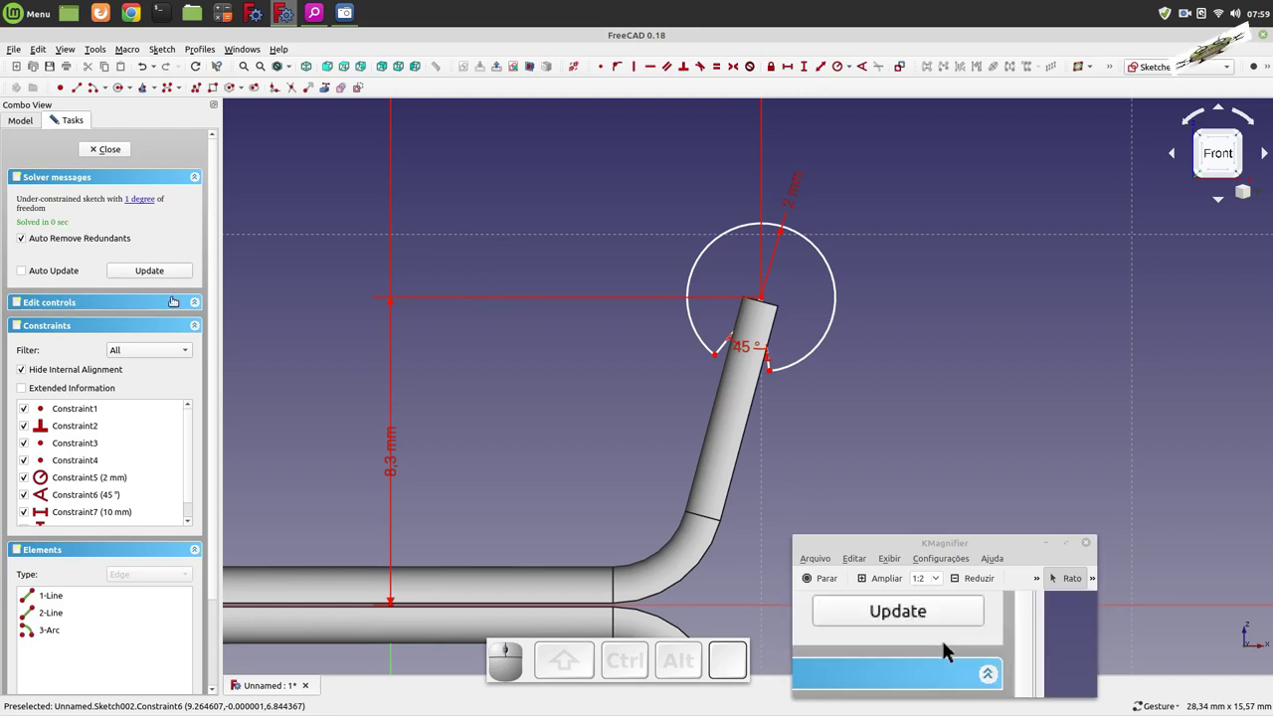
- Adjust the lower end point of the wedge arc
{"action": "scroll", "scroll_direction": "down", "scroll_amount": 3}
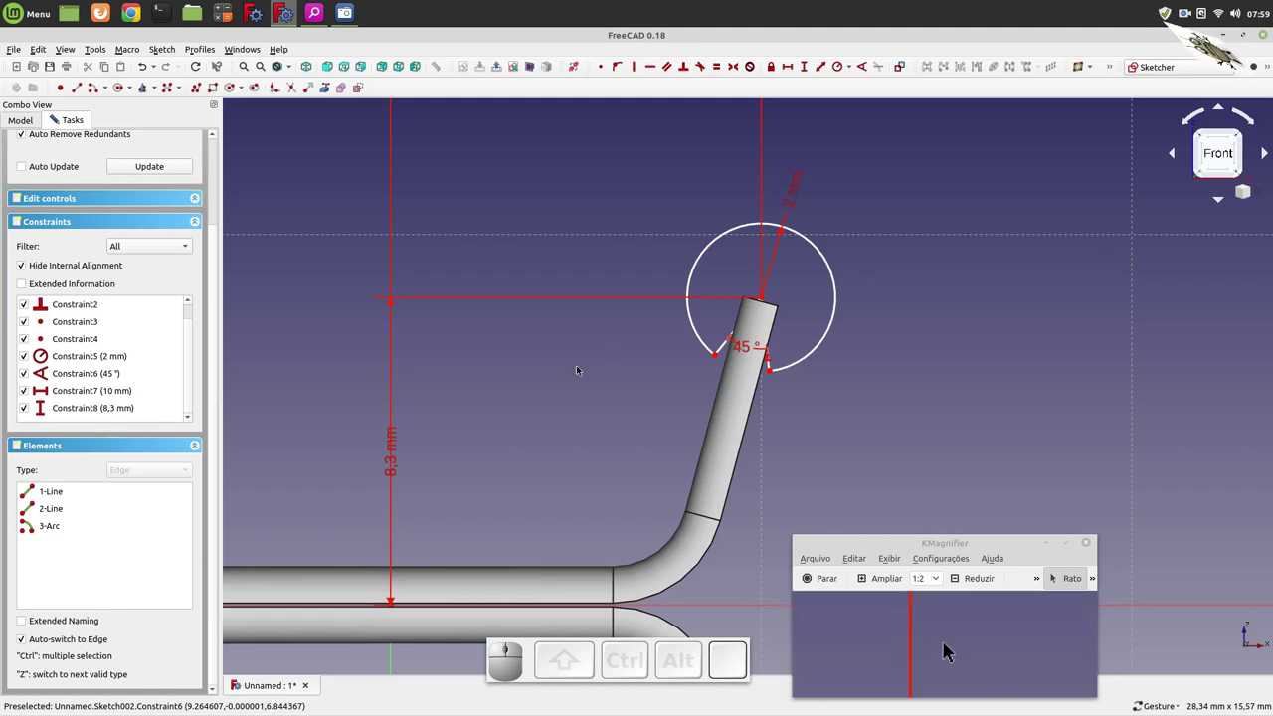
{"action": "left_click", "coordinate": [948, 644]}
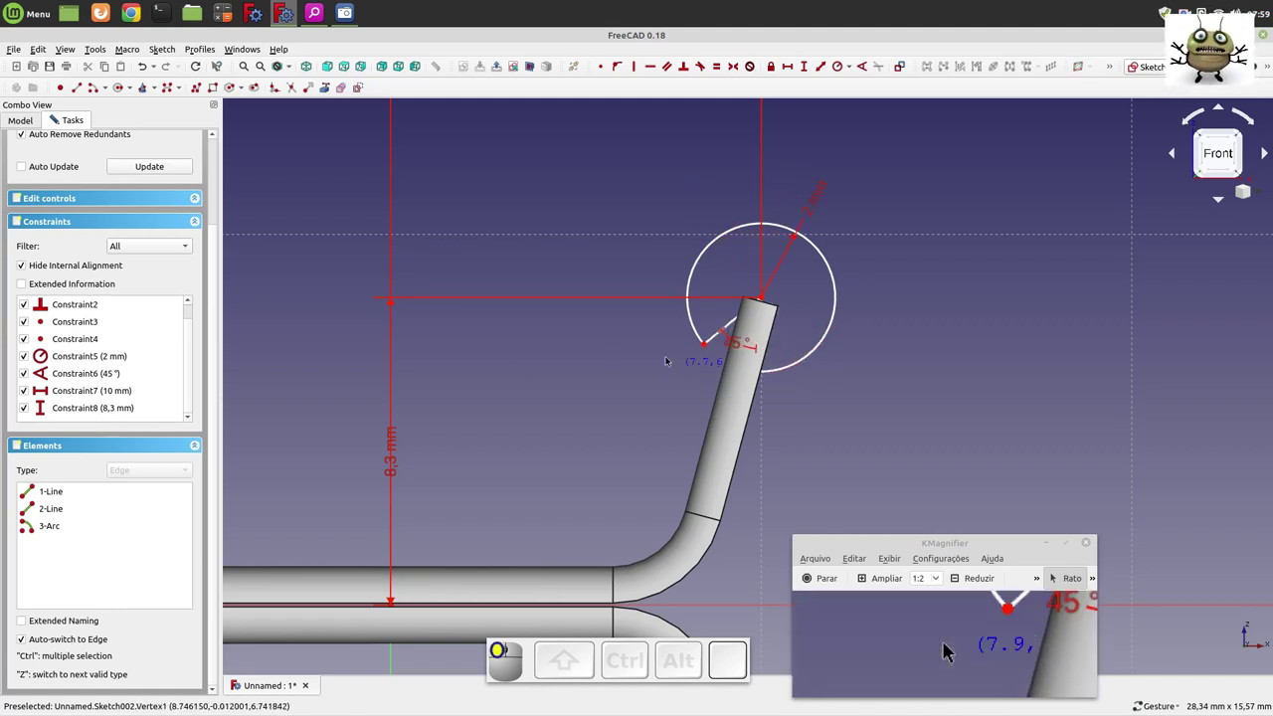
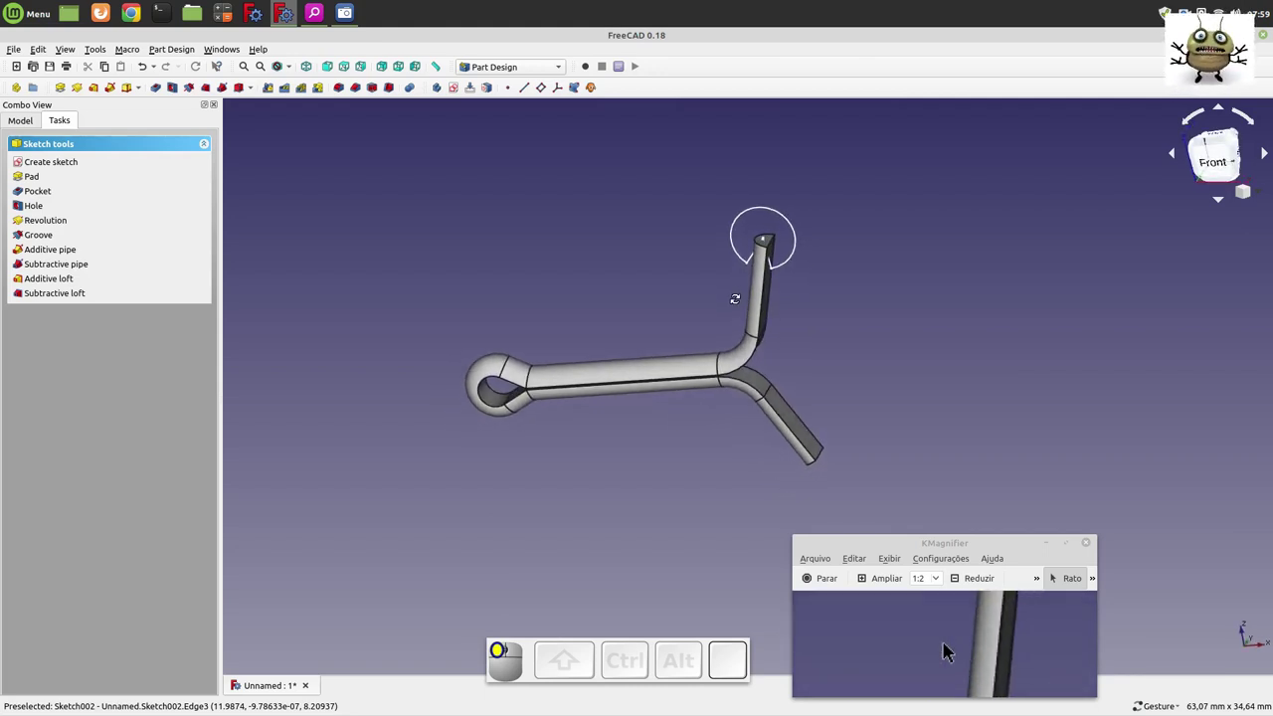
- In the Part workbench, extrude the leg-tip wedge sketch 4 mm into a solid
{"action": "scroll", "scroll_direction": "up", "scroll_amount": 3}
{"action": "scroll", "scroll_direction": "down", "scroll_amount": 3}
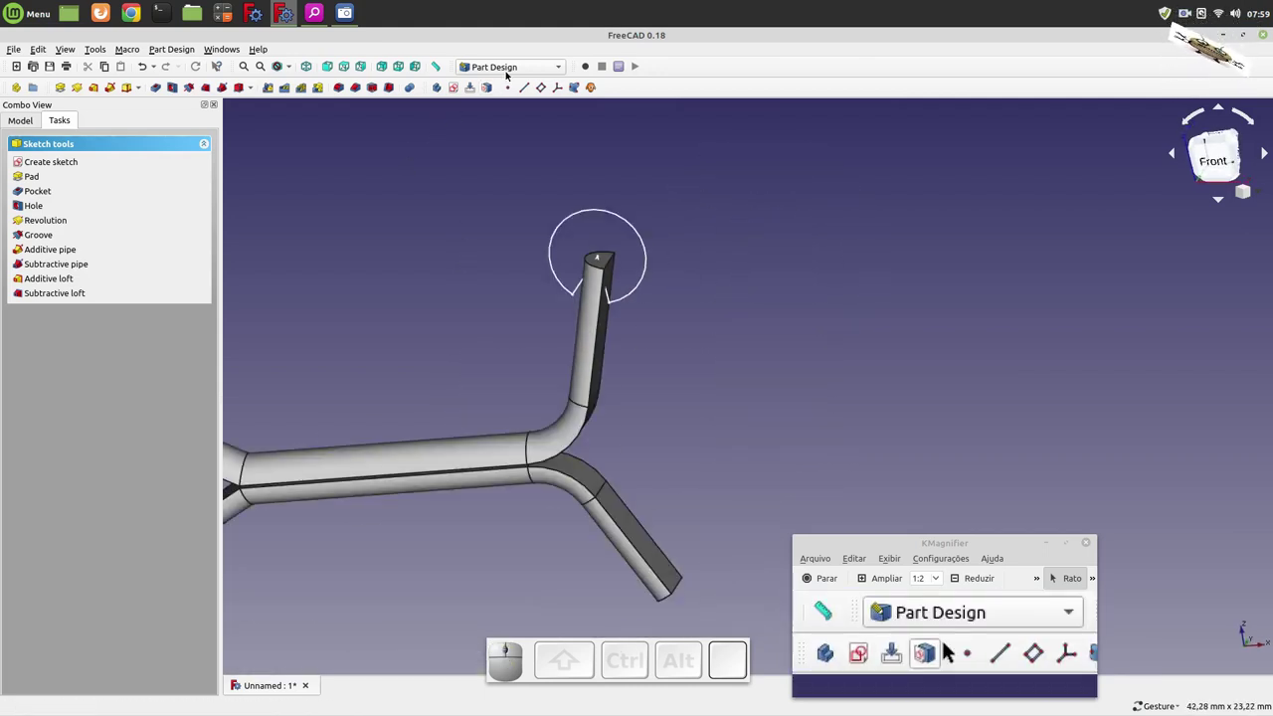
{"action": "left_click", "coordinate": [509, 63]}
{"action": "left_click", "coordinate": [485, 239]}
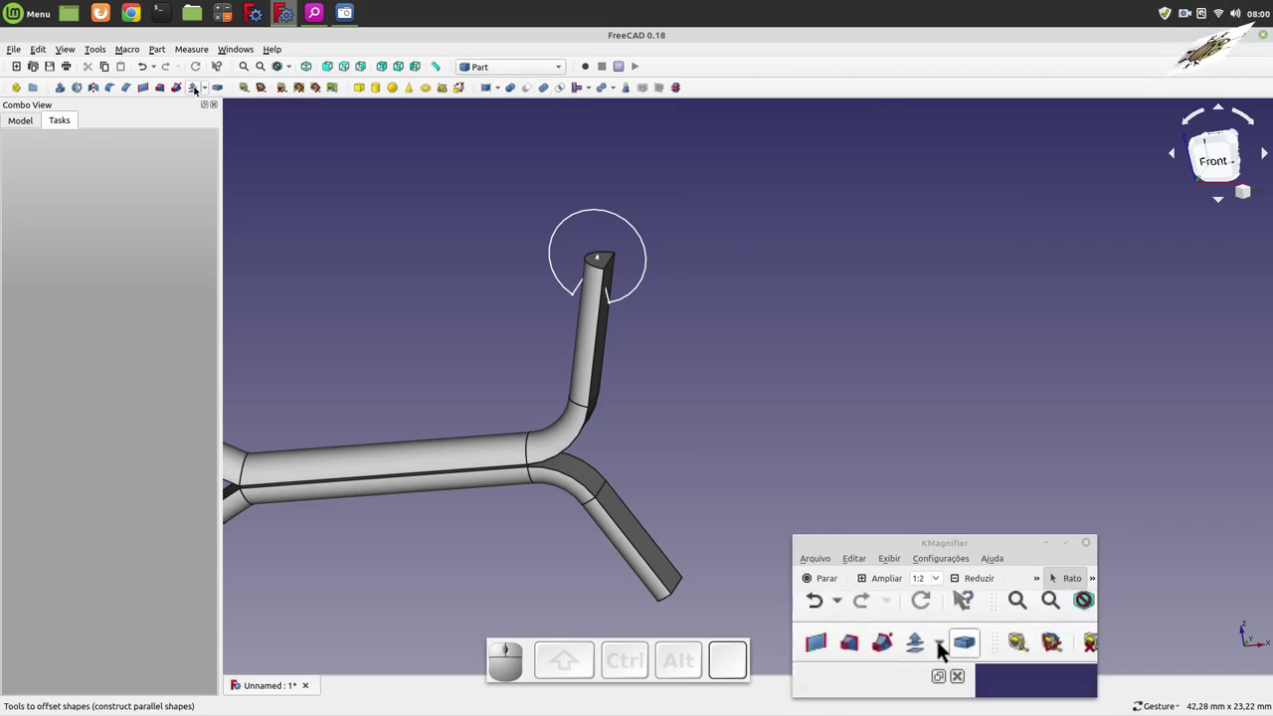
{"action": "left_click", "coordinate": [906, 645]}
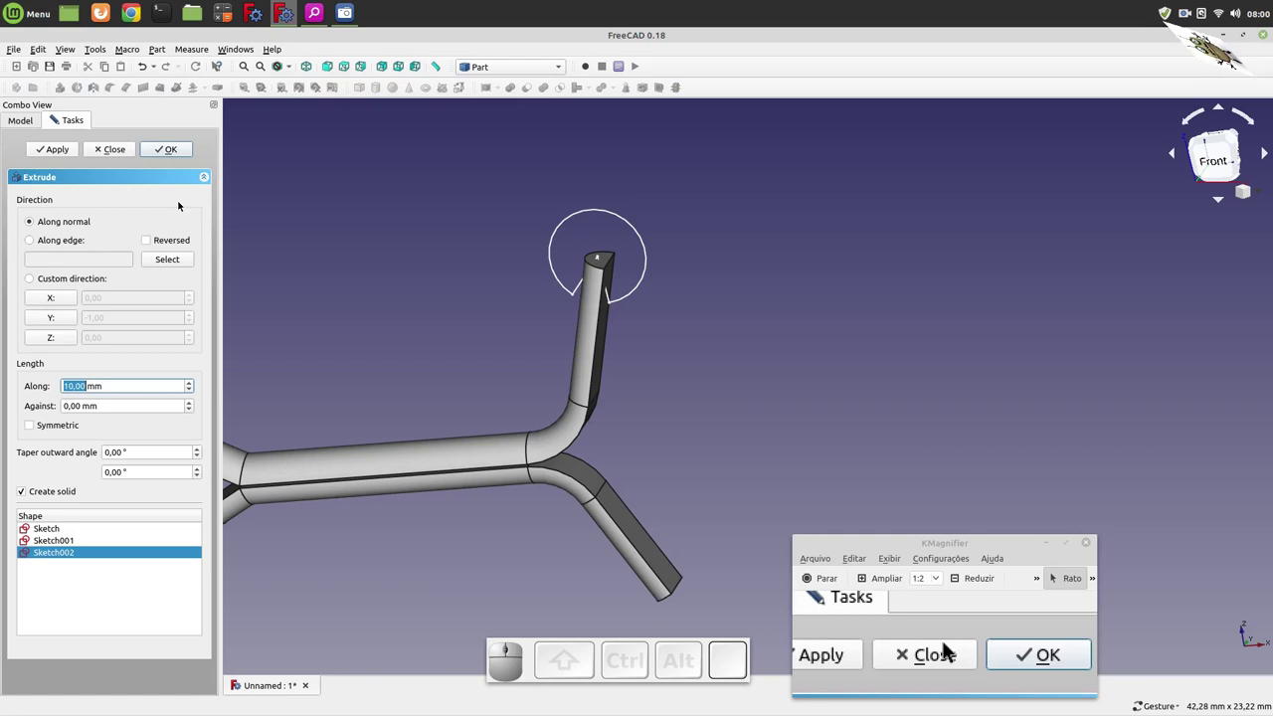
{"action": "left_click_drag", "start_coordinate": [948, 644], "coordinate": [910, 644]}
{"action": "key", "text": "4"}
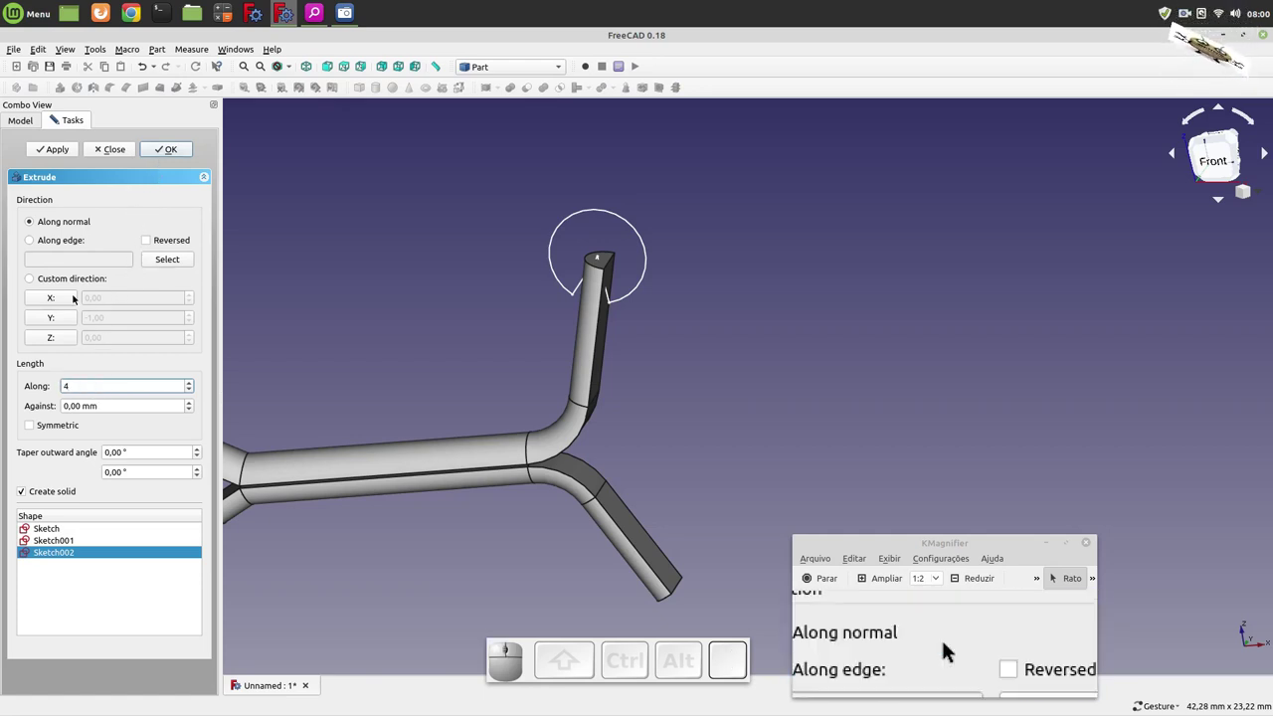
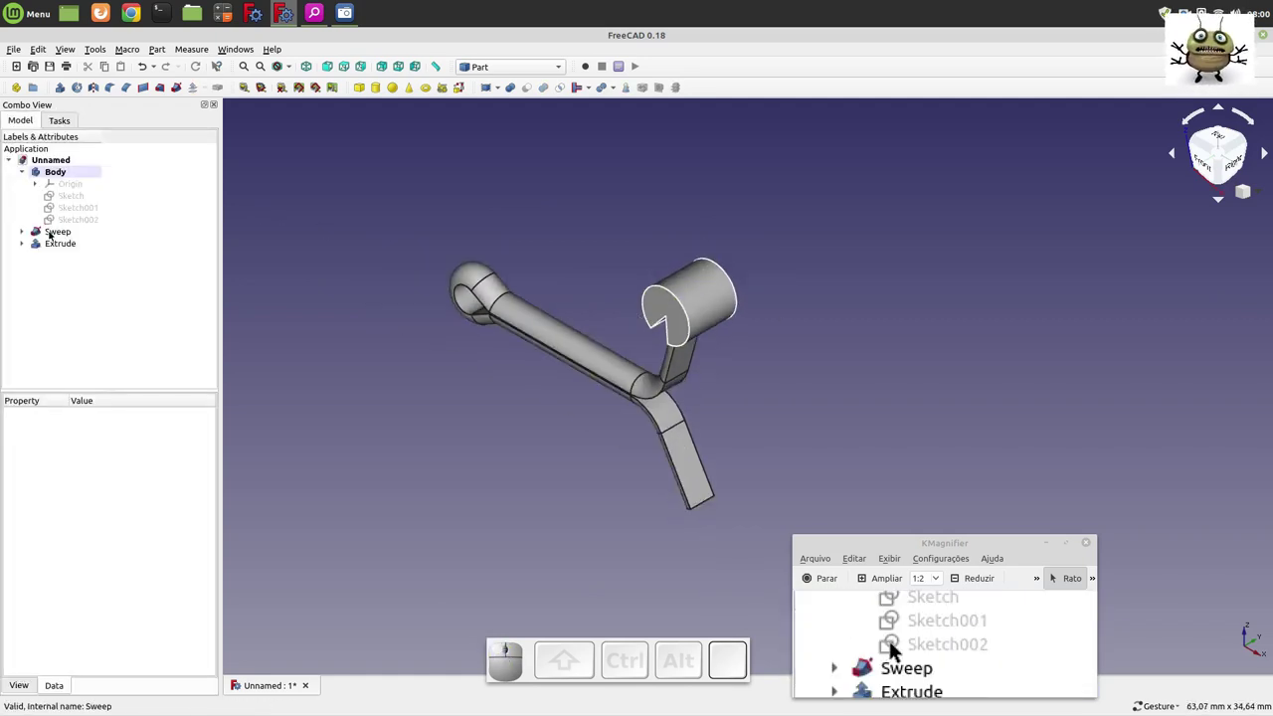
- Select the extruded tip solid and view the model from the front
{"action": "left_click", "coordinate": [900, 644]}
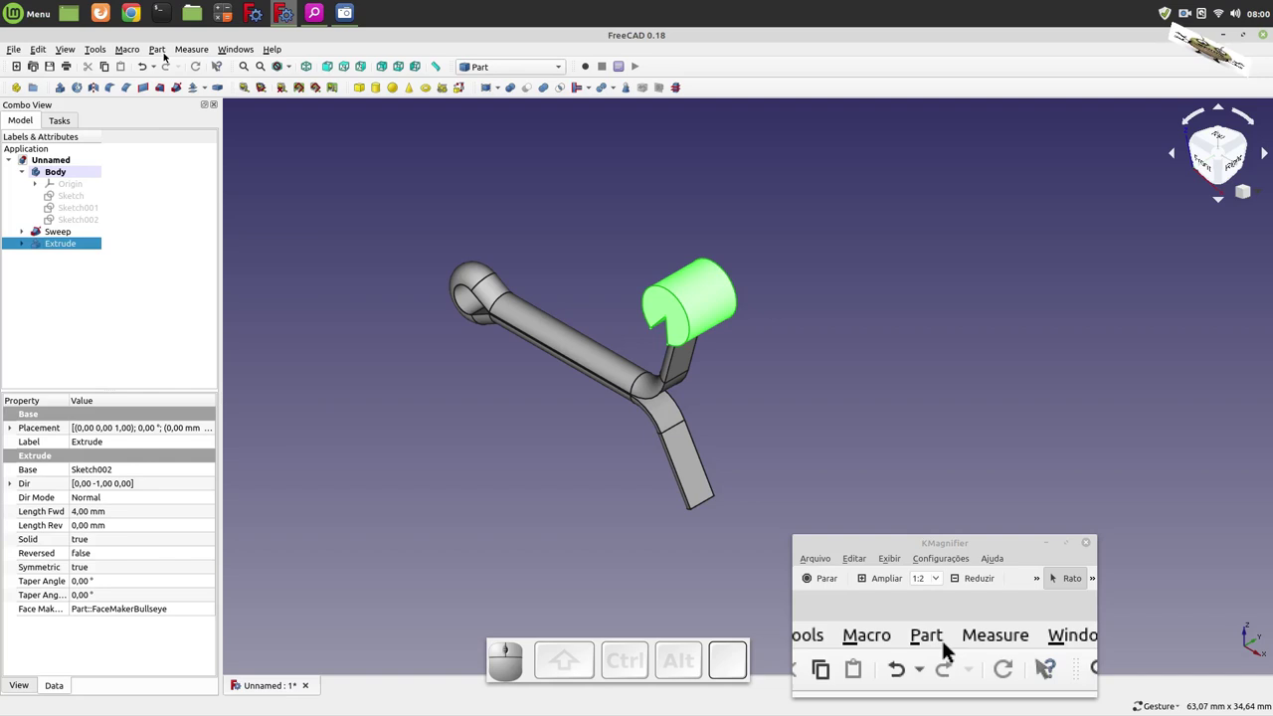
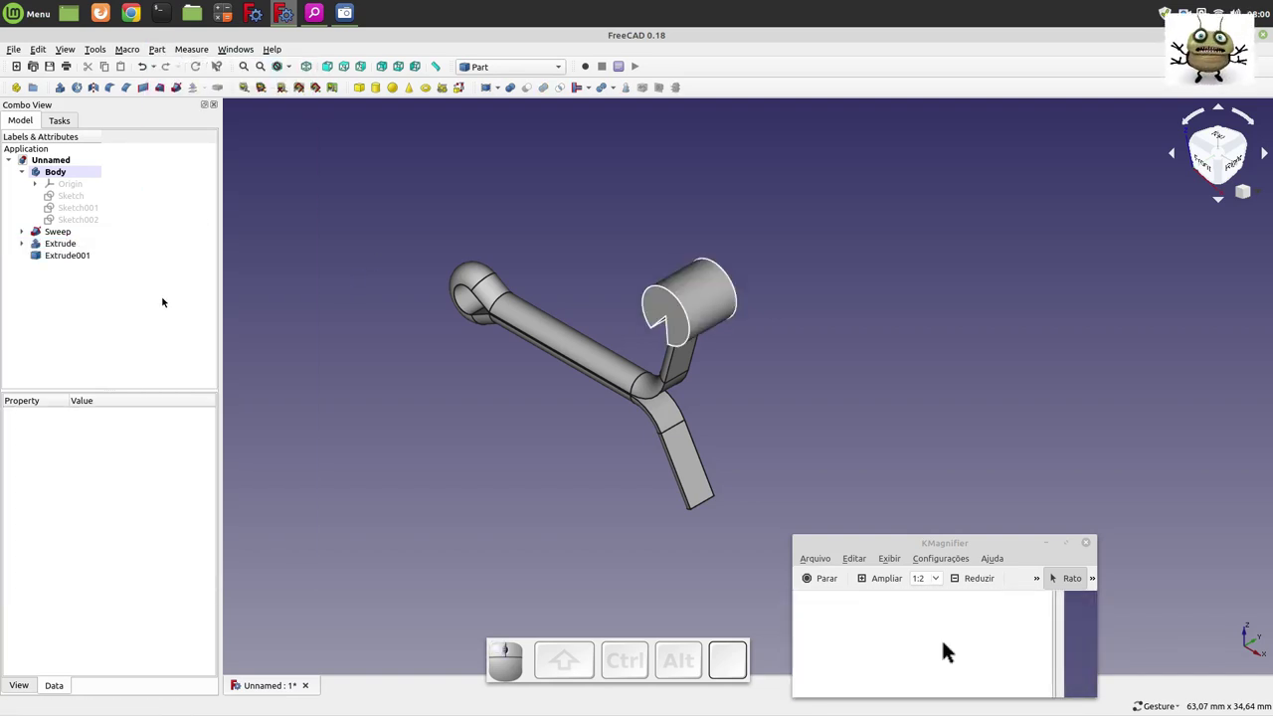
{"action": "key", "text": "1"}
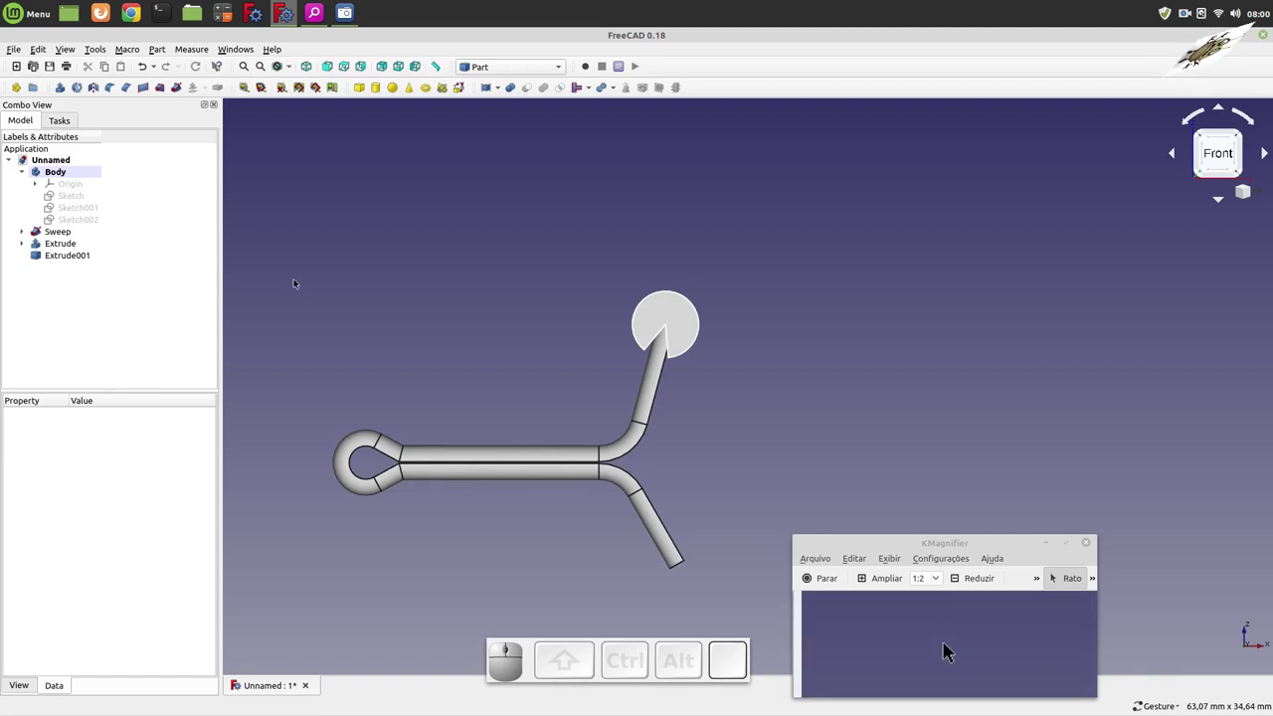
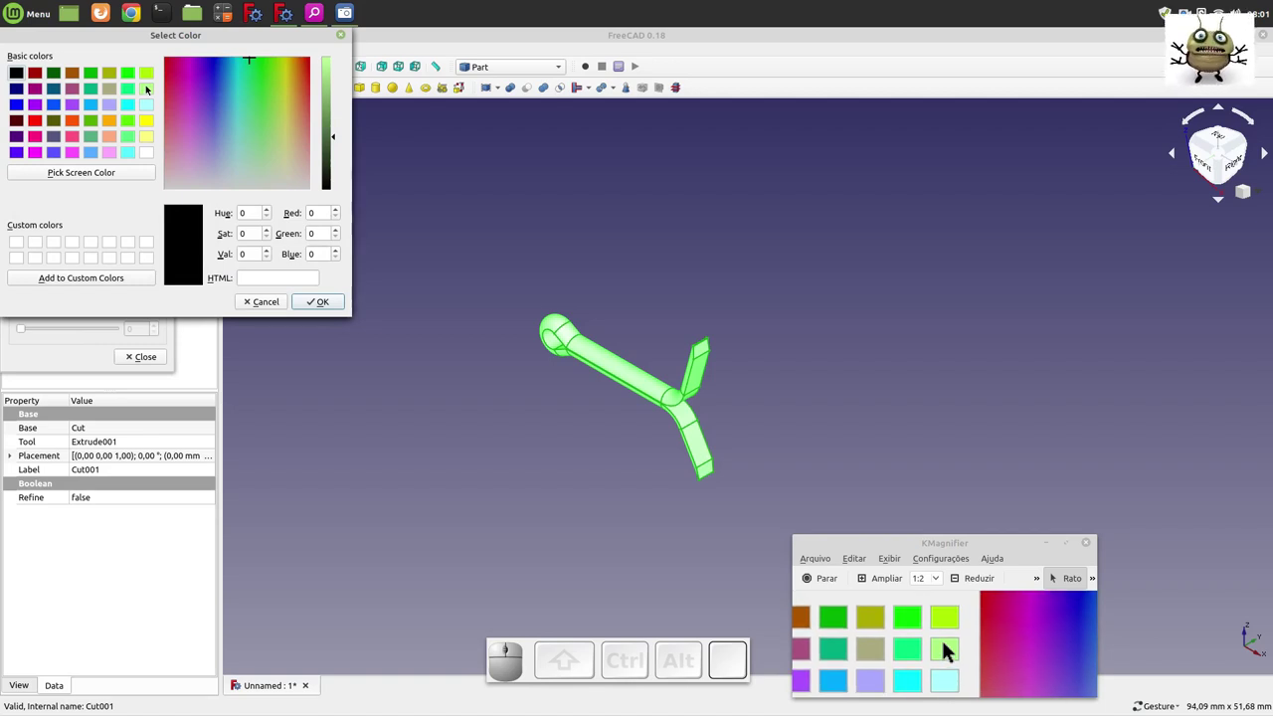
- Apply the lime green swatch to the cut rod Cut001
{"action": "left_click", "coordinate": [948, 644]}
{"action": "left_click", "coordinate": [948, 644]}
{"action": "left_click", "coordinate": [948, 645]}
- Orbit through the standard and isometric views to inspect the trimmed leg tips
{"action": "left_click_drag", "start_coordinate": [948, 645], "coordinate": [947, 645]}
{"action": "left_click_drag", "start_coordinate": [948, 645], "coordinate": [947, 645]}
{"action": "left_click", "coordinate": [942, 645]}
{"action": "key", "text": "1"}
{"action": "scroll", "scroll_direction": "up", "scroll_amount": 3}
{"action": "key", "text": "2"}
{"action": "key", "text": "3"}
{"action": "key", "text": "4"}
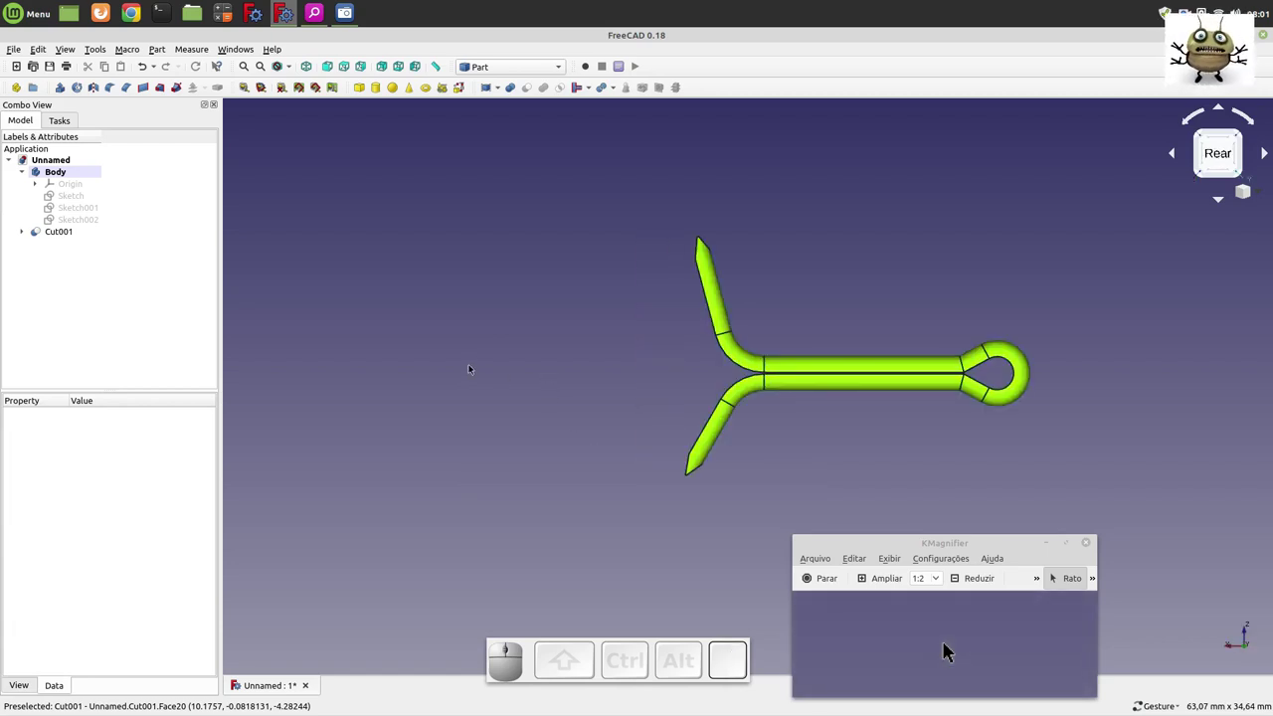
{"action": "key", "text": "5"}
{"action": "key", "text": "6"}
{"action": "key", "text": "0"}
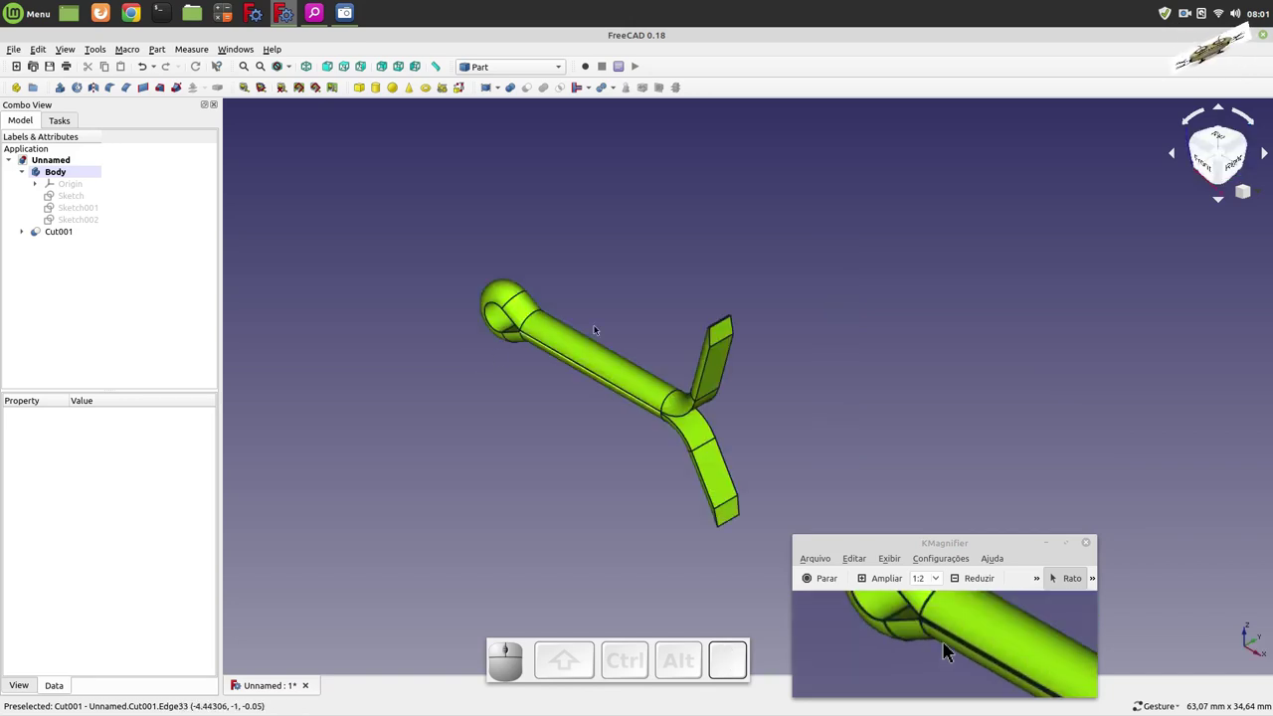